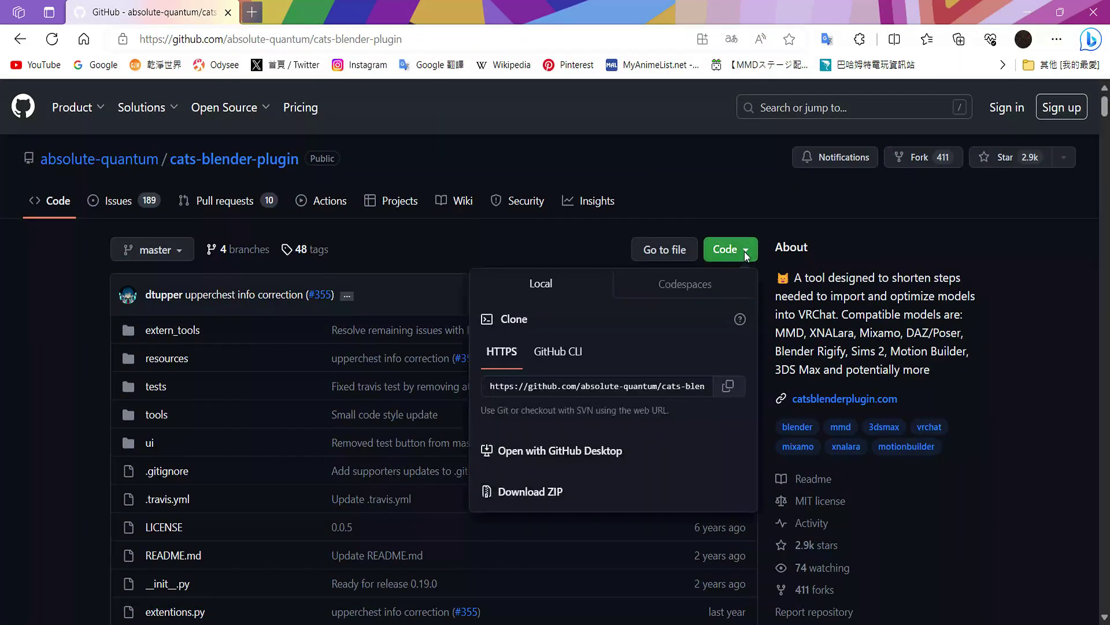
Step: Download the cats-blender-plugin repository from GitHub as a ZIP archive
left_click(610, 433)
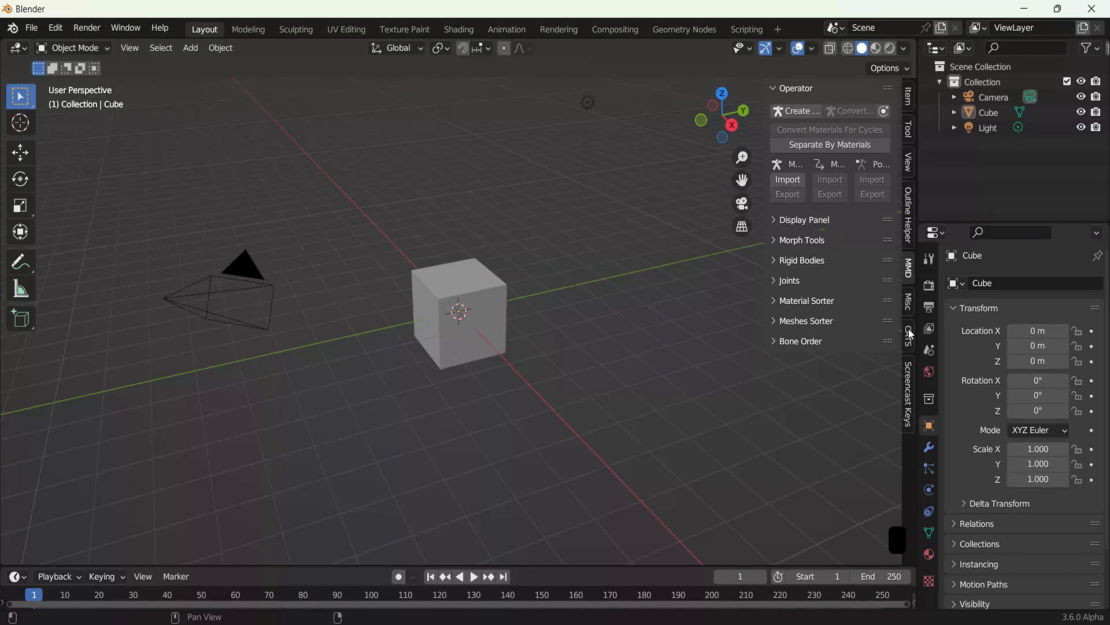
Step: Start importing an MMD model from the MMD sidebar, browsing to the Keqing folder with Keqing.pmx
left_click(912, 335)
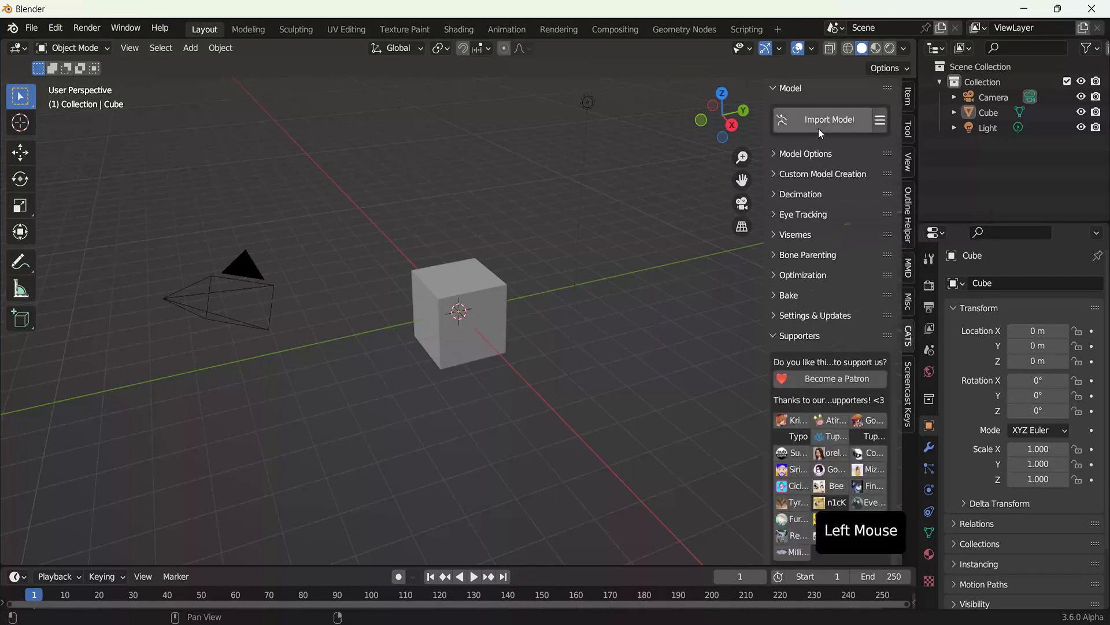
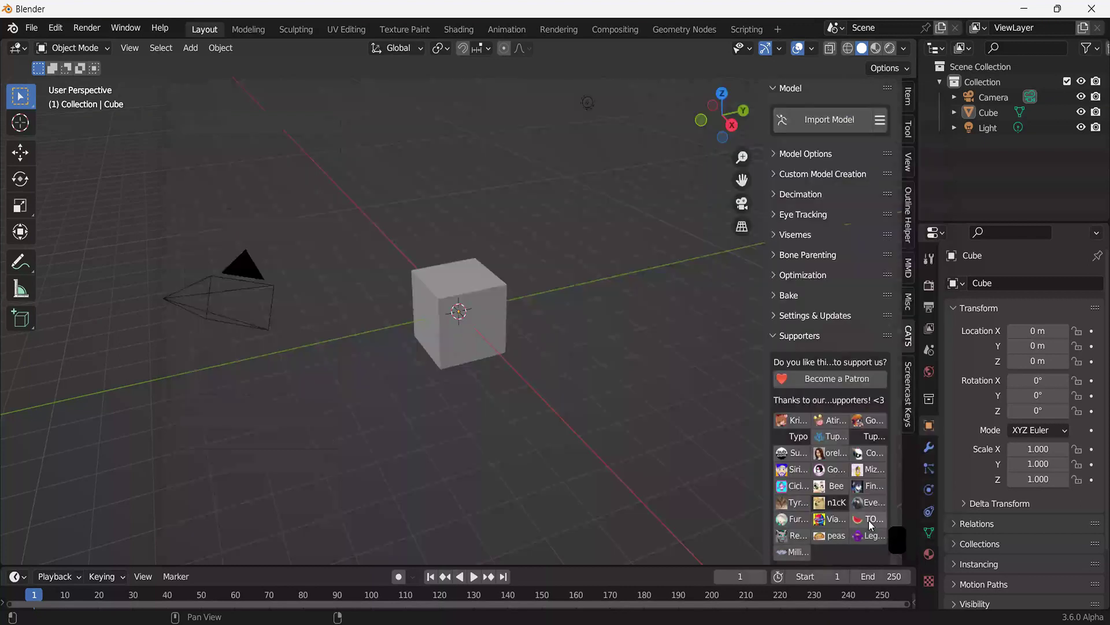
left_click(916, 271)
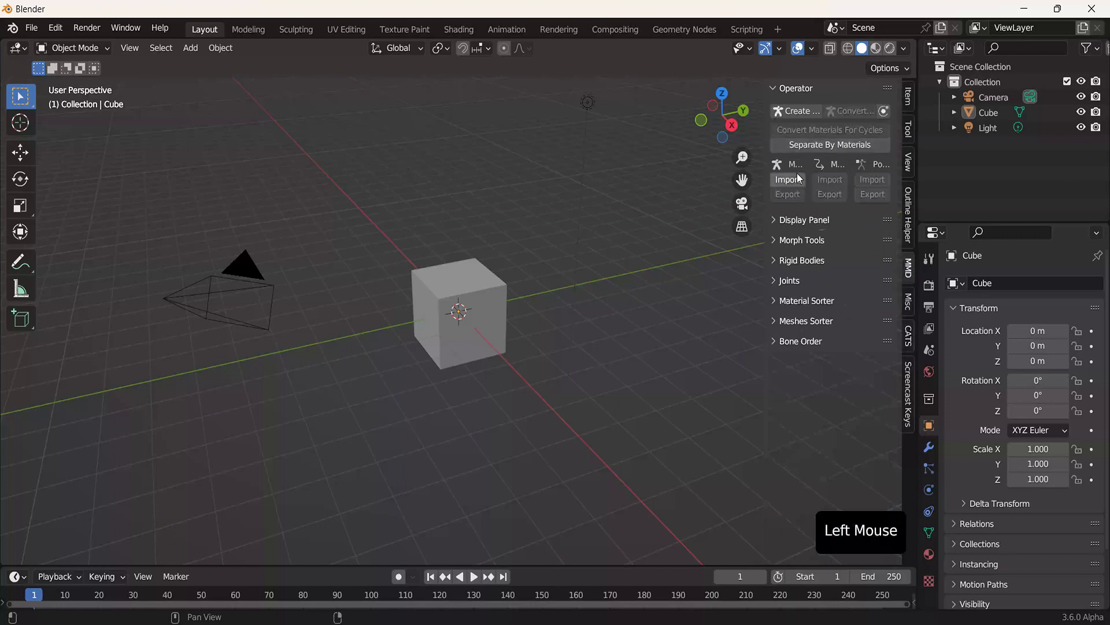
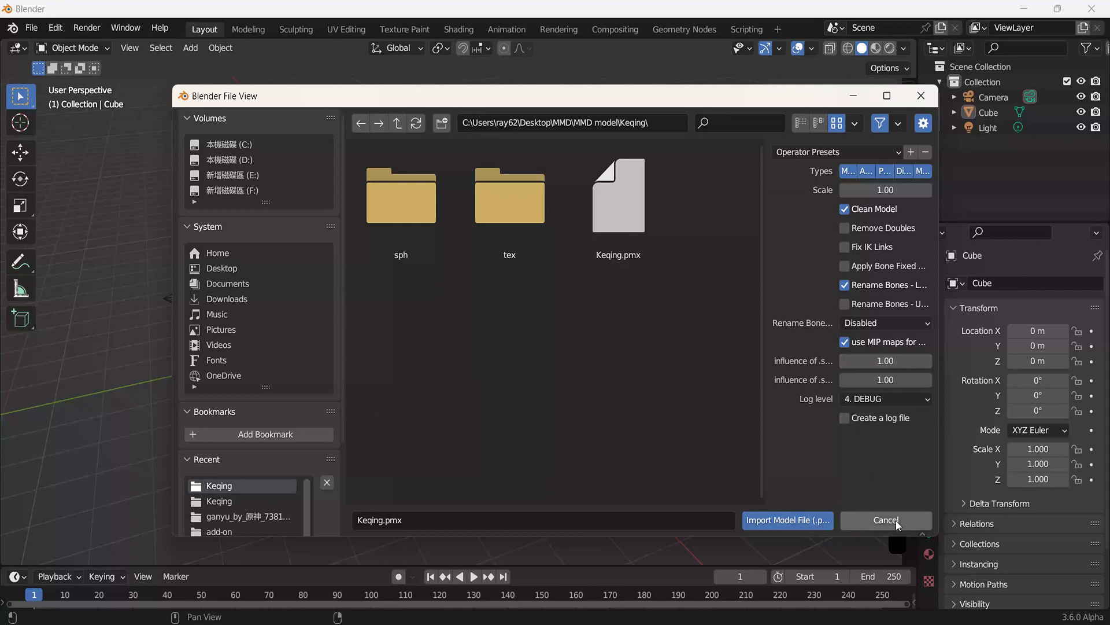
Step: Delete the default cube and import Keqing.pmx as a MikuMikuDance model instead
left_click(45, 33)
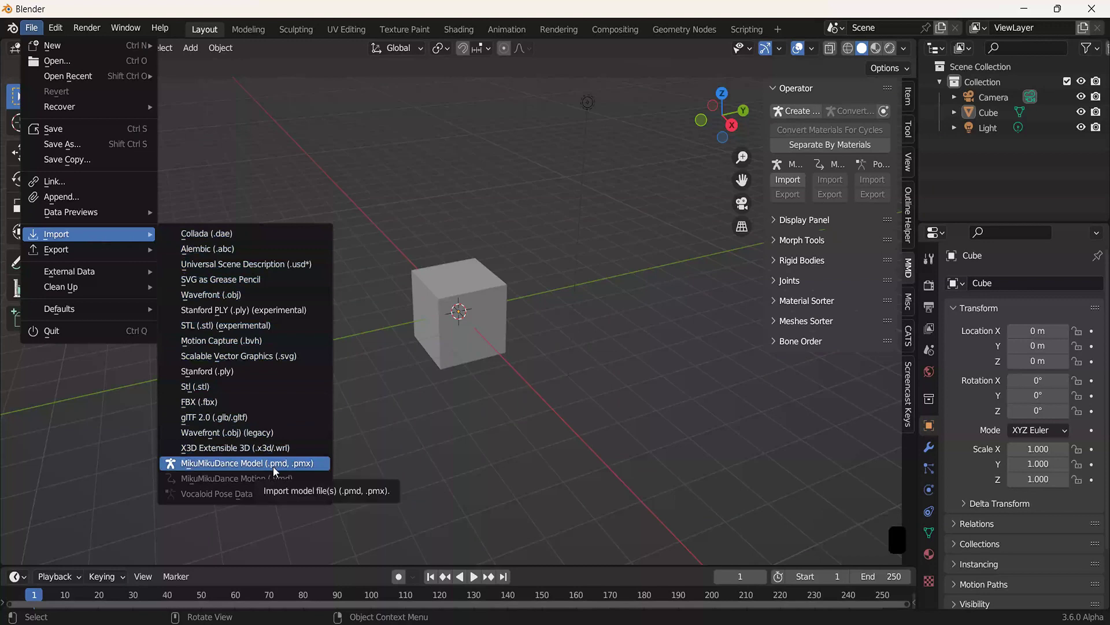
left_click(507, 310)
key("x")
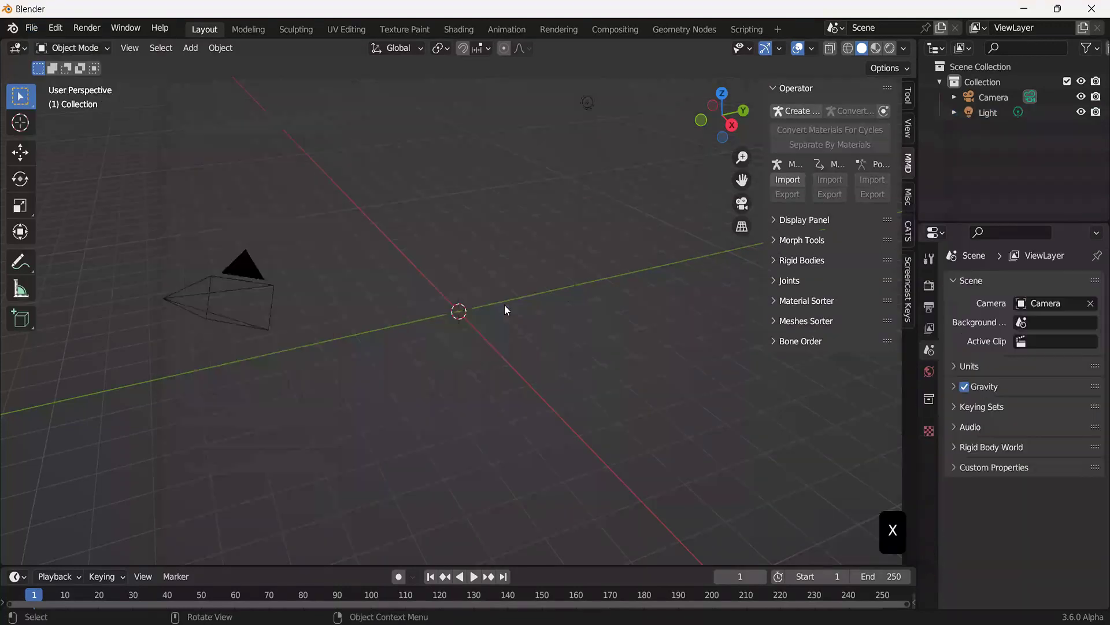
left_click(660, 288)
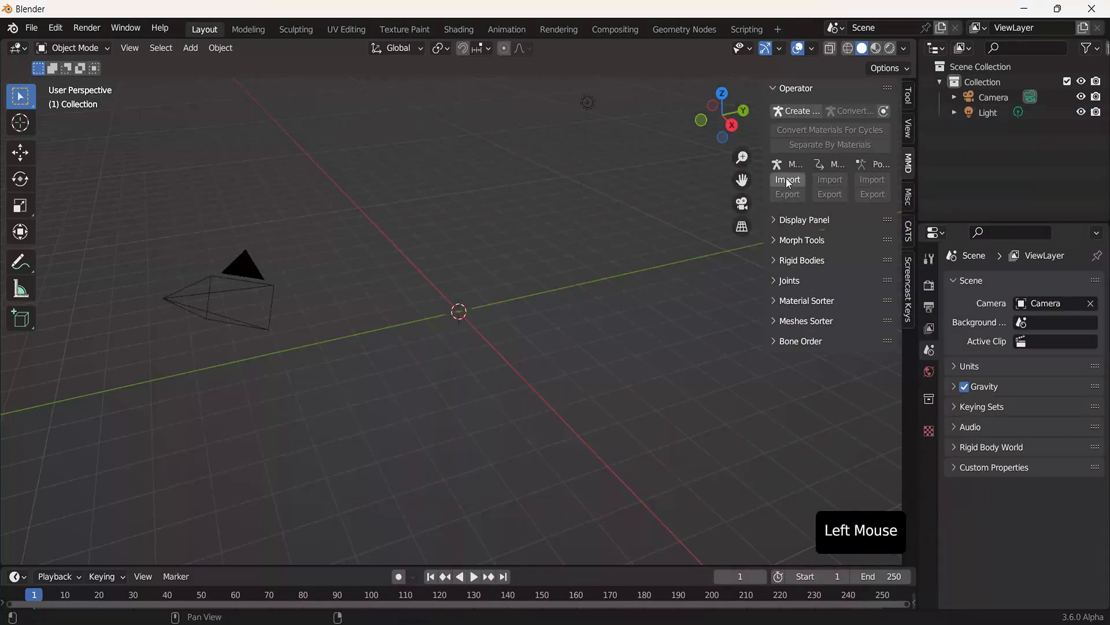
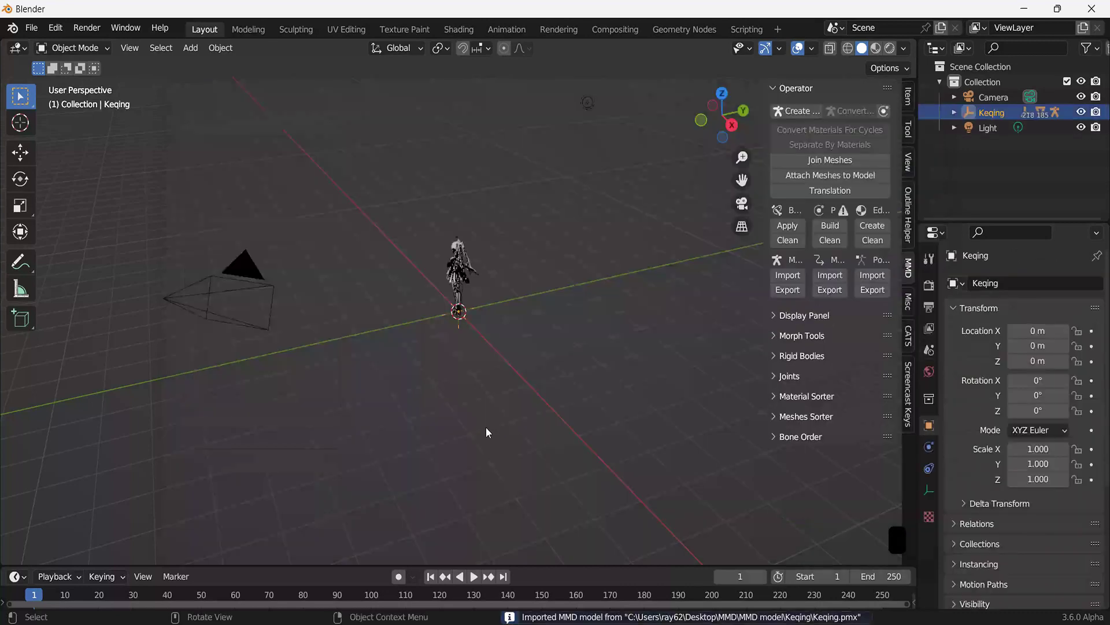
Step: View the Keqing model close up from the front in Material Preview shading
middle_click(490, 432)
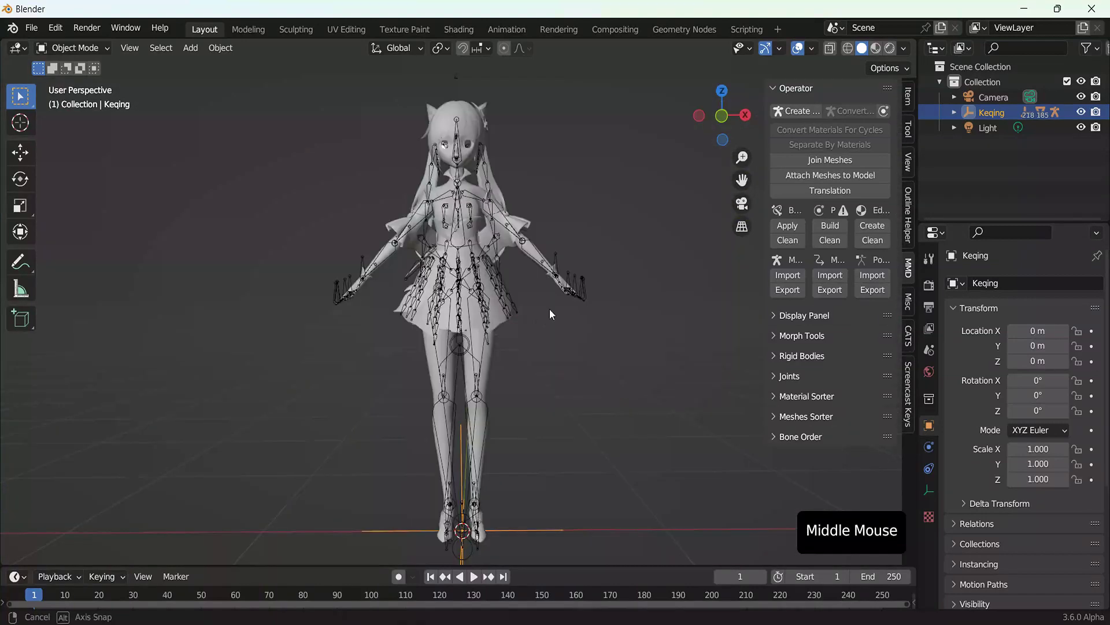
left_click(593, 302)
key("h")
middle_click(620, 313)
left_click(893, 50)
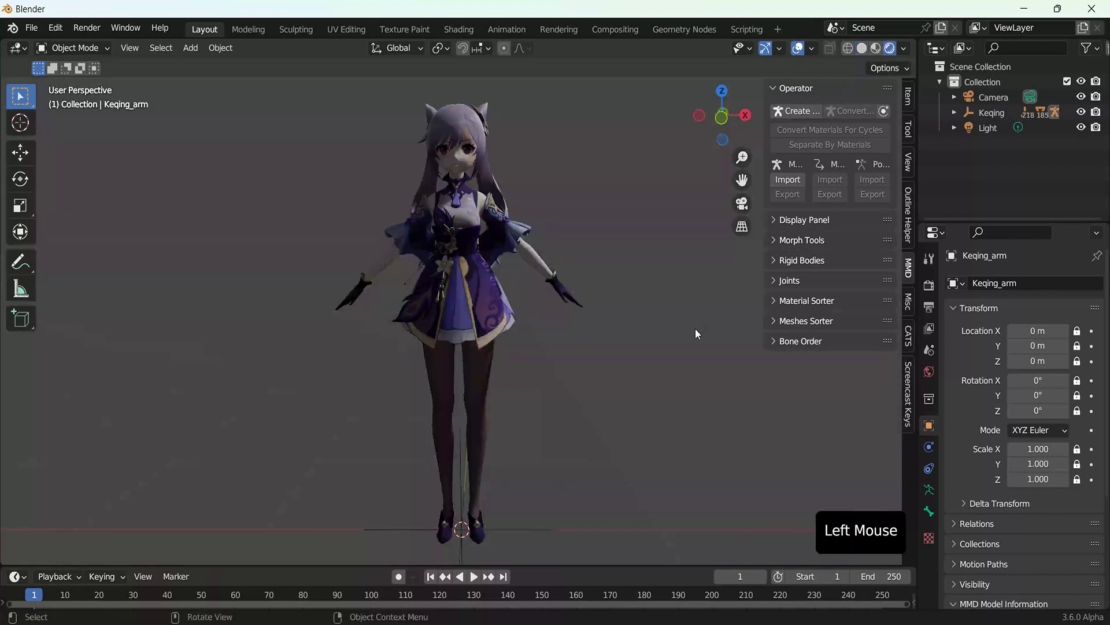
Step: Set the world background colour to white in the World properties
left_click(927, 295)
scroll("down", 3)
scroll("down", 3)
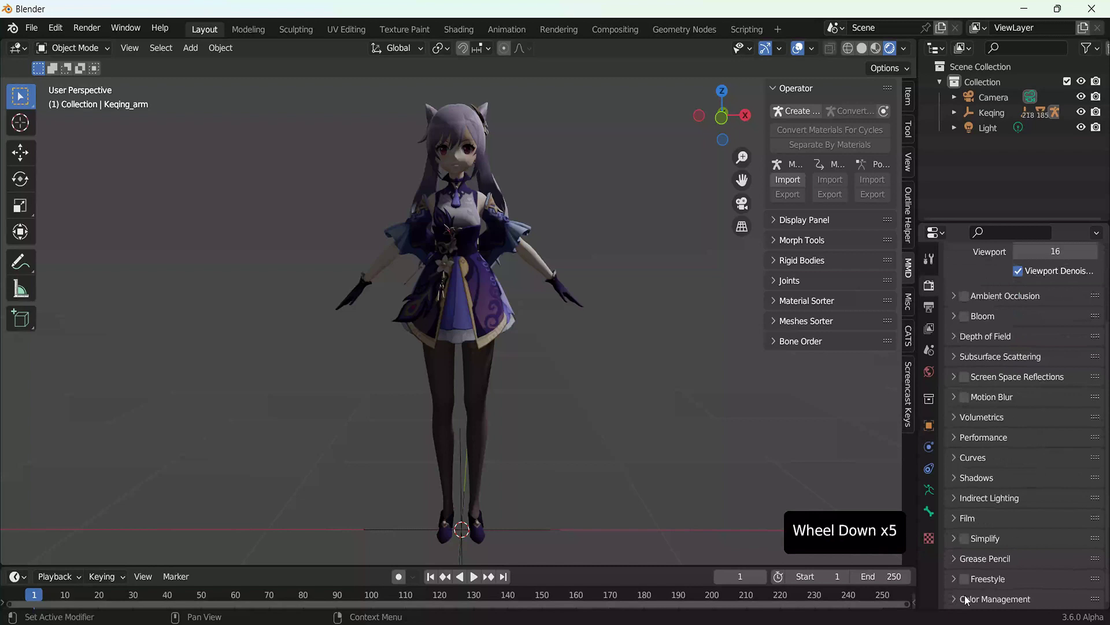
left_click(958, 604)
scroll("down", 3)
left_click(1053, 529)
left_click(935, 371)
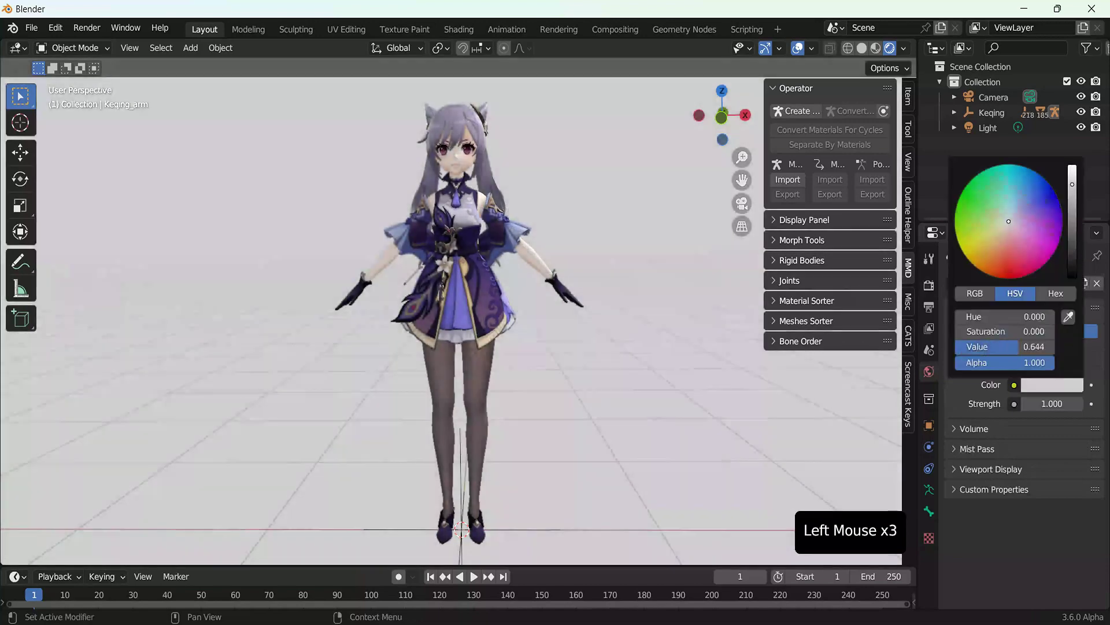
Step: Select the Keqing mesh and separate it into parts by material
middle_click(619, 407)
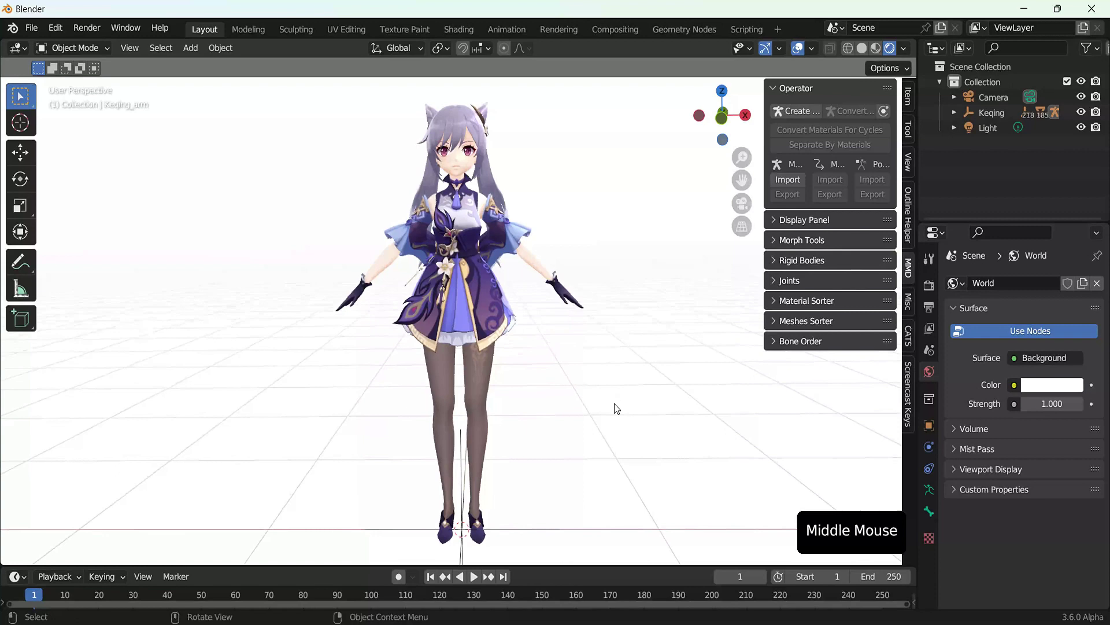
left_click(619, 409)
left_click(832, 148)
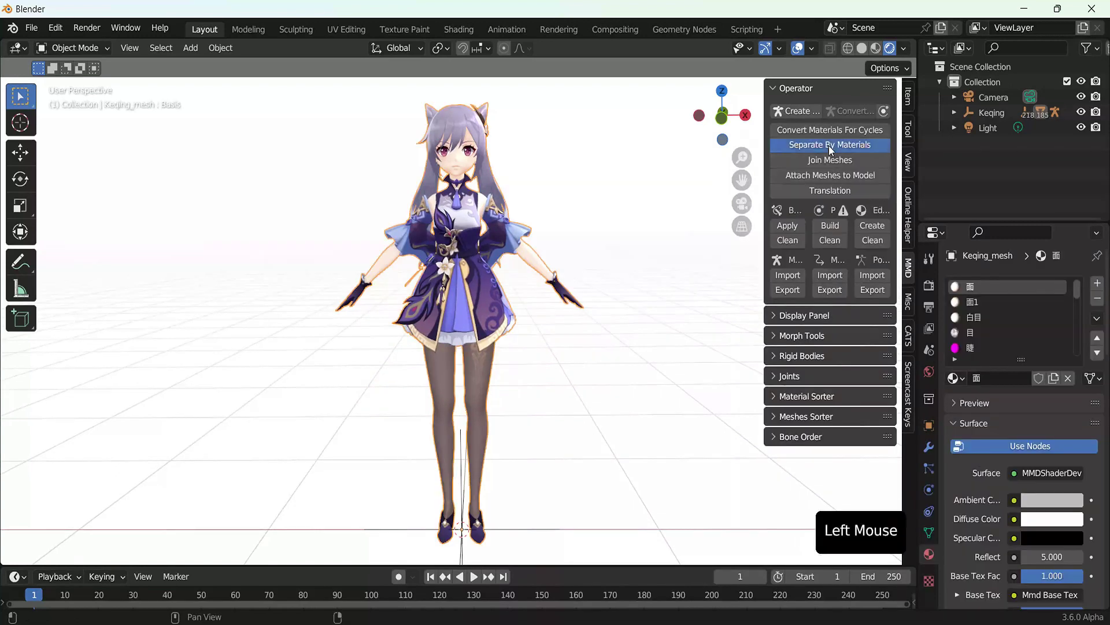
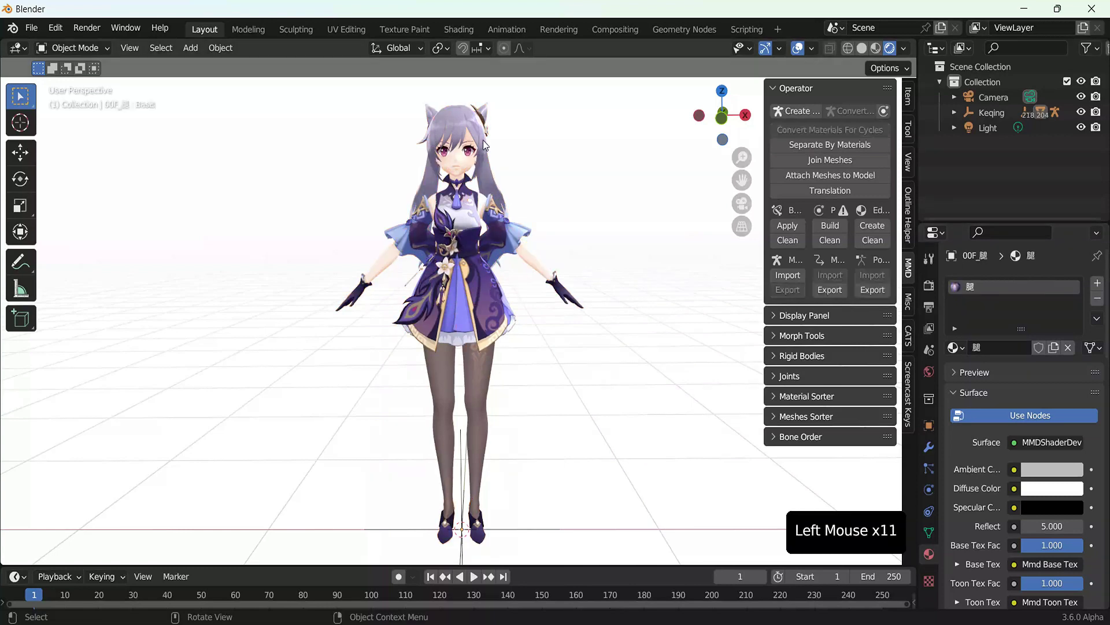
Step: Browse a separated part's material properties and its MMD shader node network
scroll("down", 3)
scroll("down", 3)
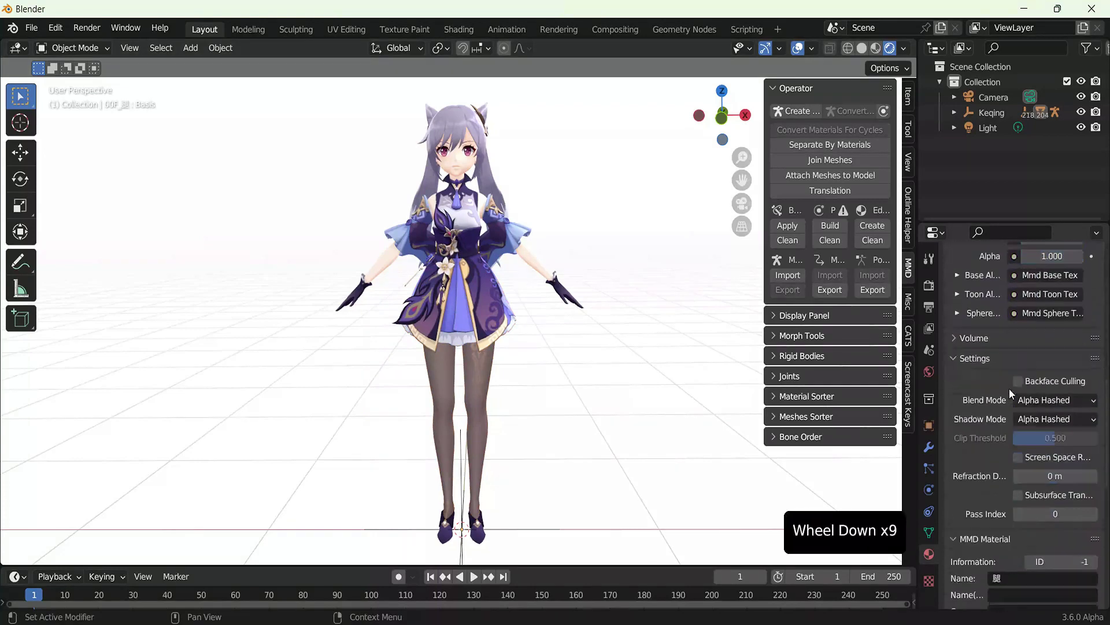
scroll("down", 3)
scroll("down", 3)
scroll("up", 3)
scroll("down", 3)
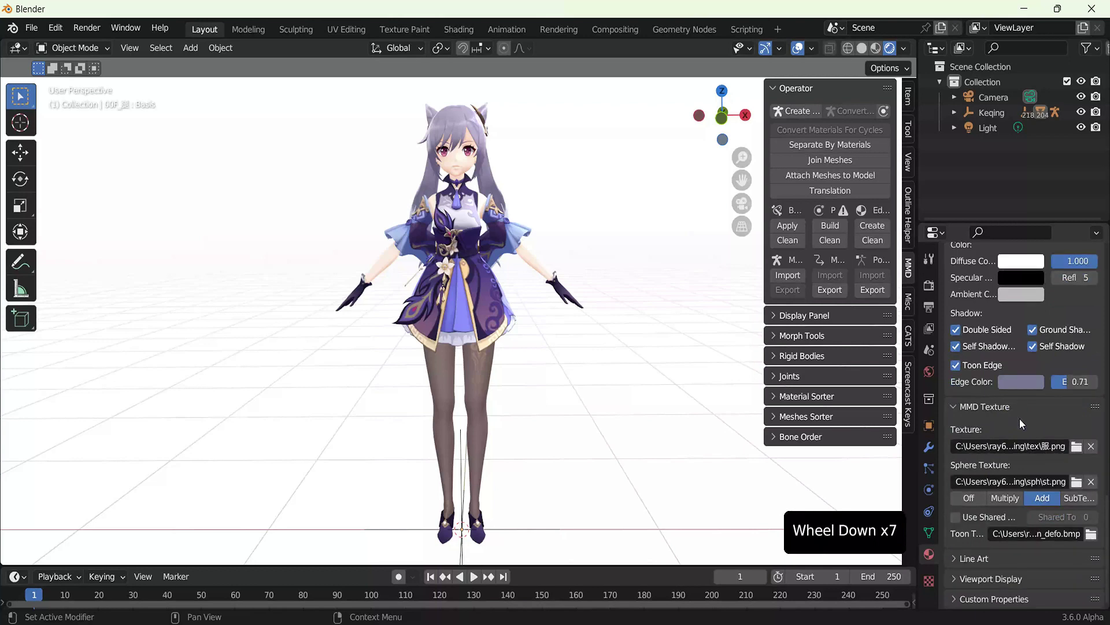
middle_click(464, 457)
scroll("up", 3)
middle_click(509, 427)
scroll("up", 3)
middle_click(542, 436)
scroll("up", 3)
scroll("up", 3)
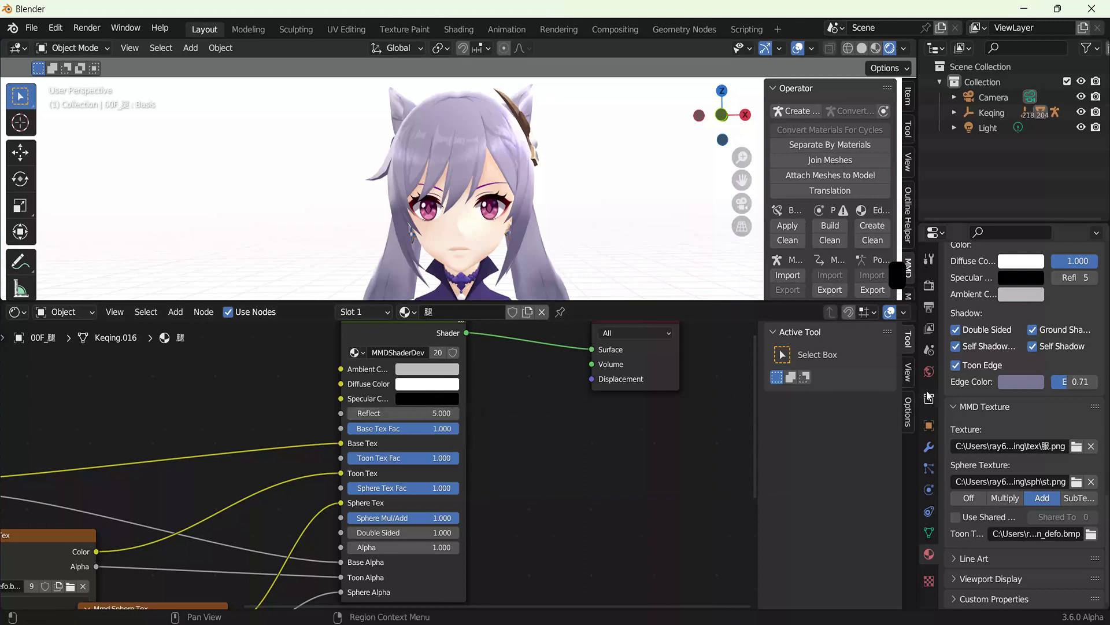
Step: Load toon_defo.bmp into the Mmd Toon Tex node and check the hair material's nodes
scroll("up", 3)
scroll("up", 3)
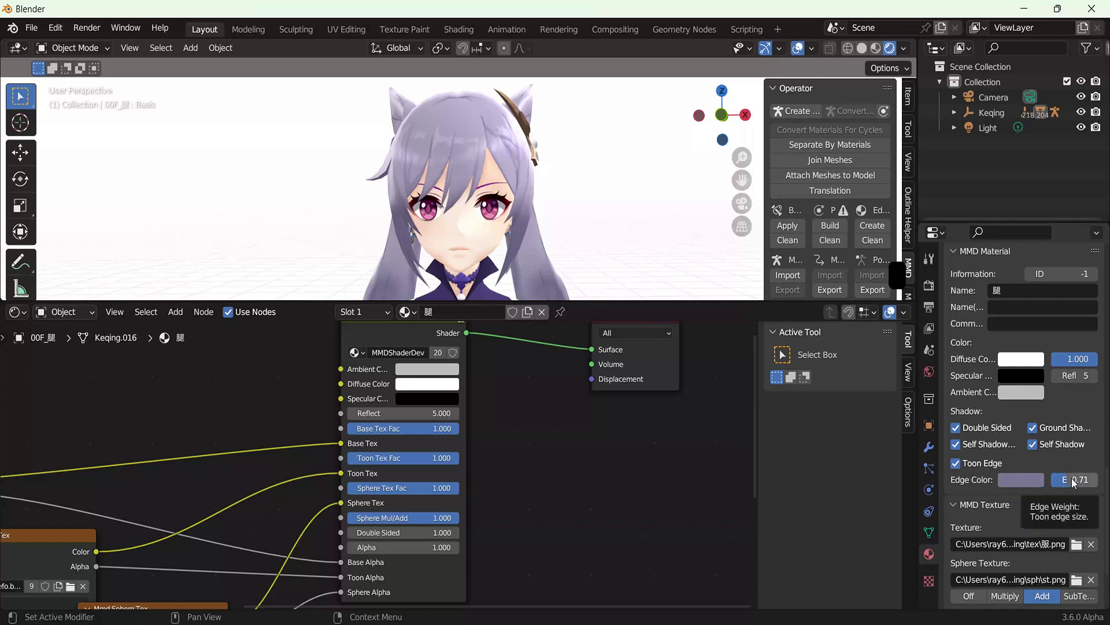
scroll("down", 3)
middle_click(1014, 431)
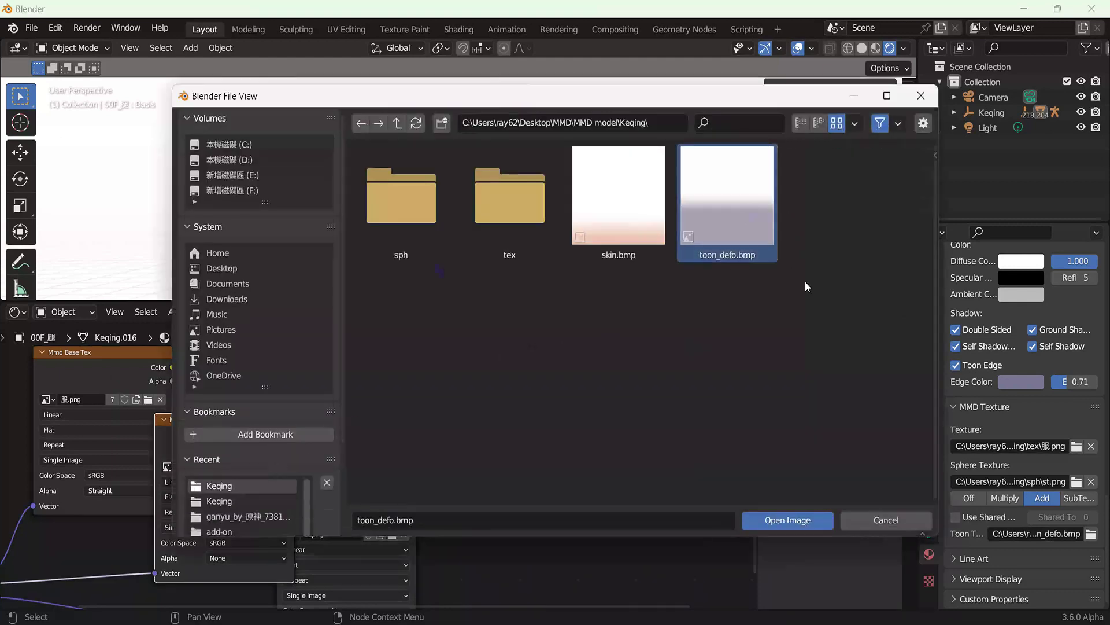
left_click(461, 166)
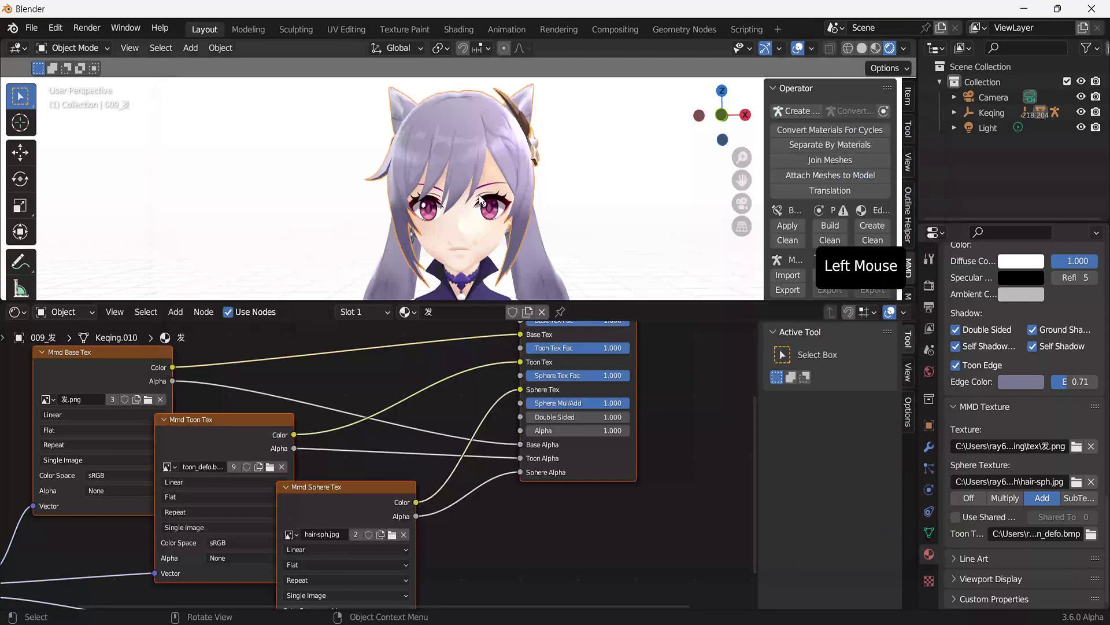
left_click(524, 364)
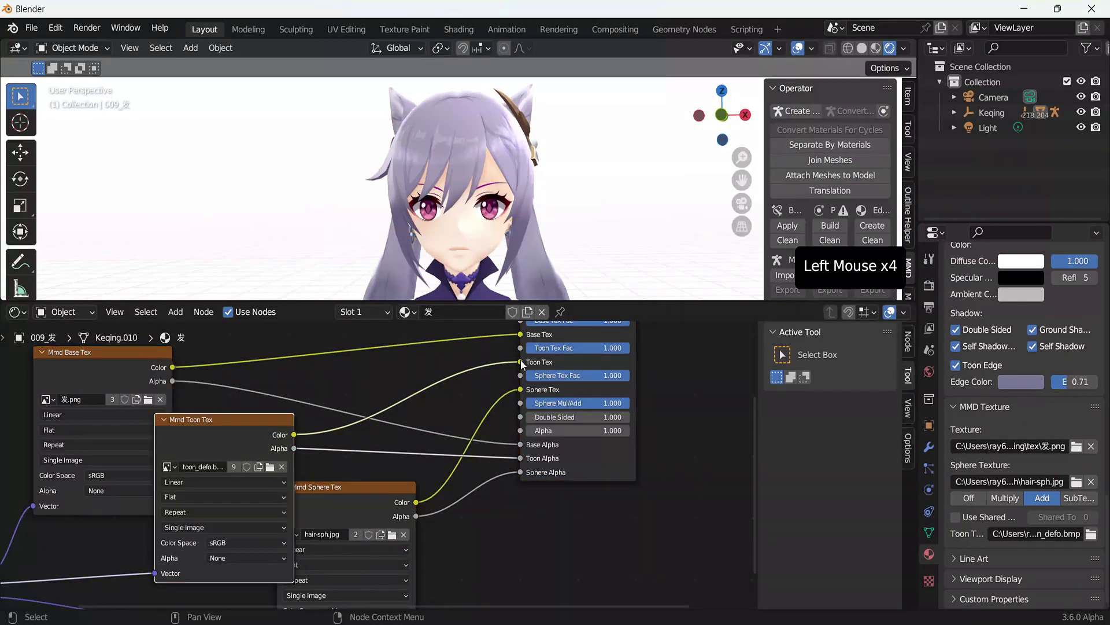
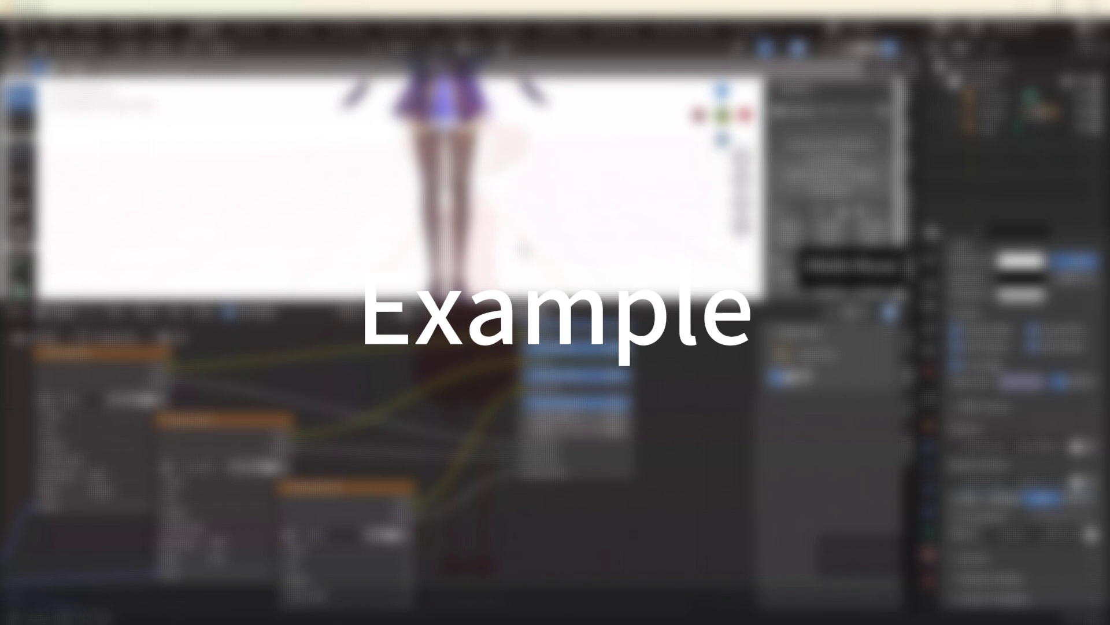
Step: Inspect the body material's texture settings, browsing its image folder without loading a new file
double_click(909, 273)
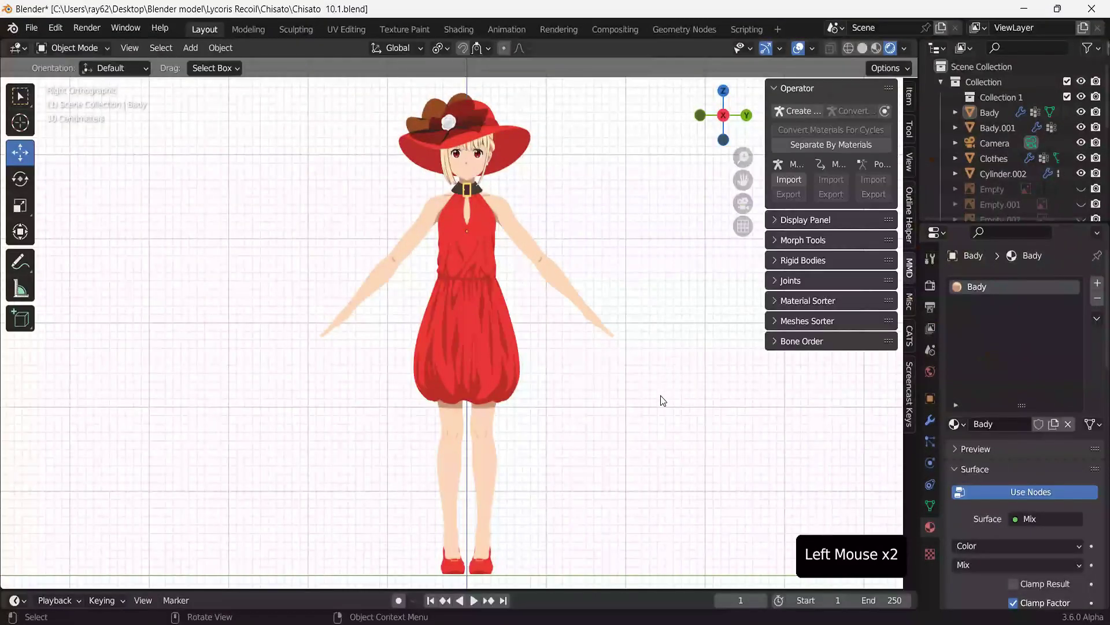
left_click(660, 405)
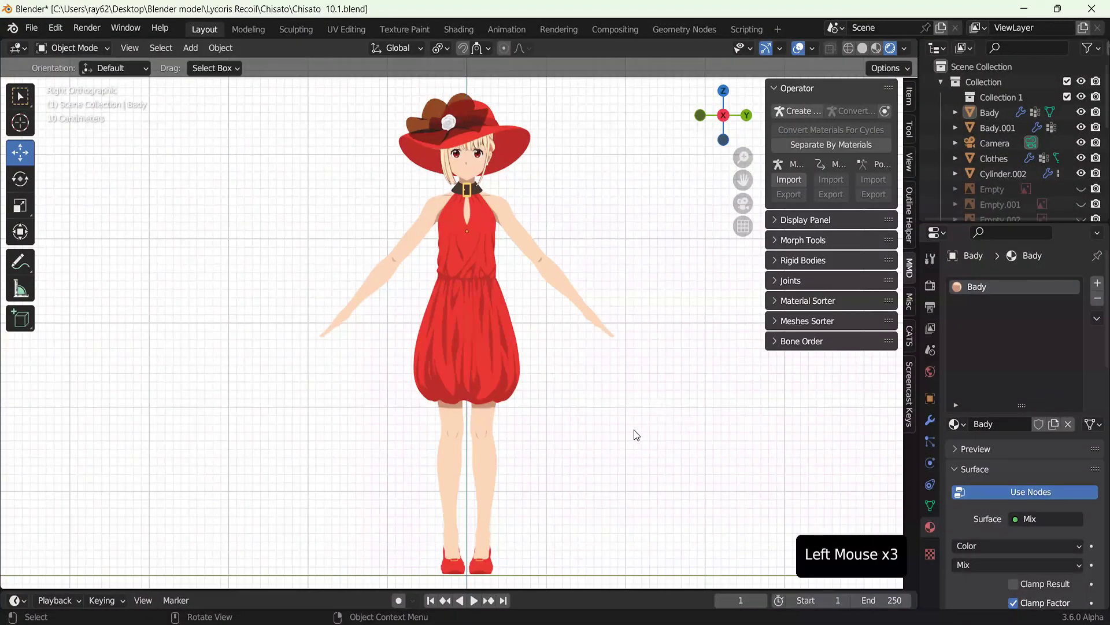
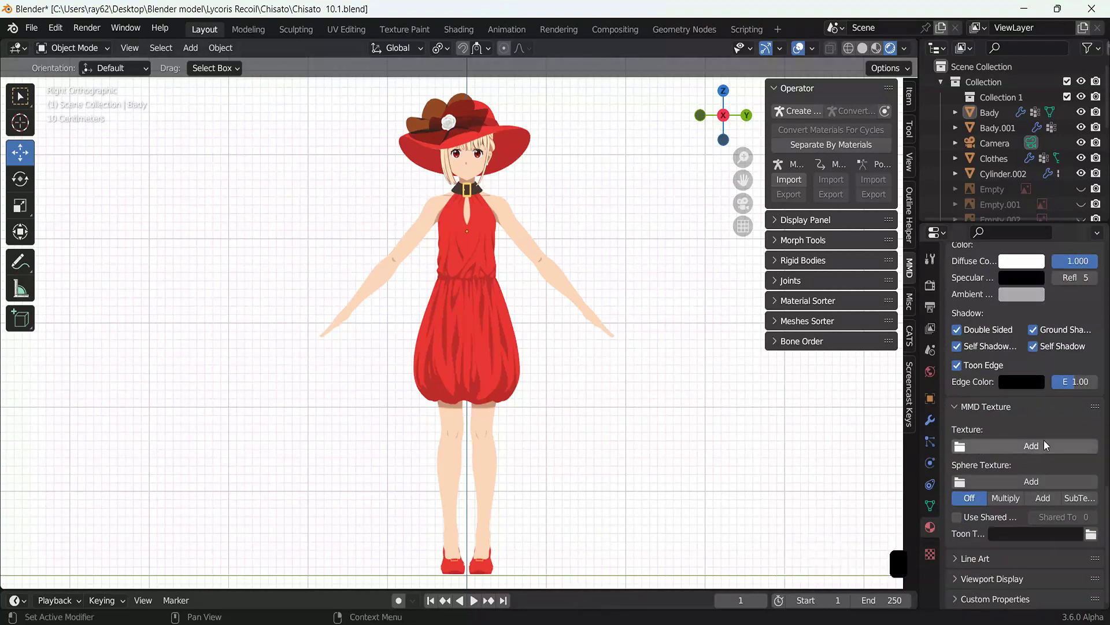
left_click(1040, 448)
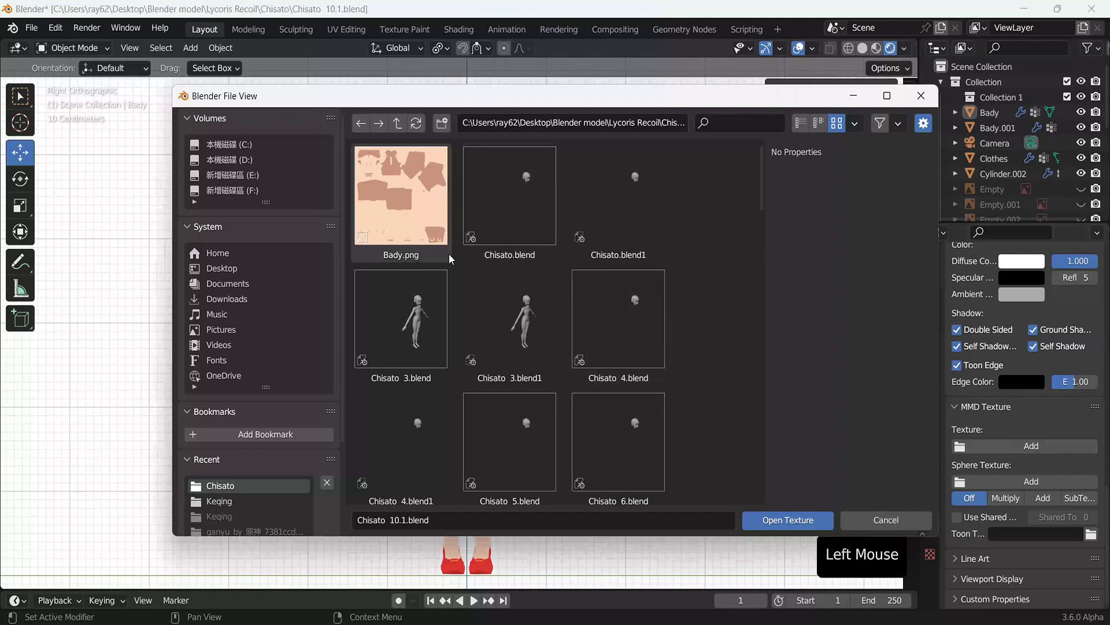
left_click(721, 400)
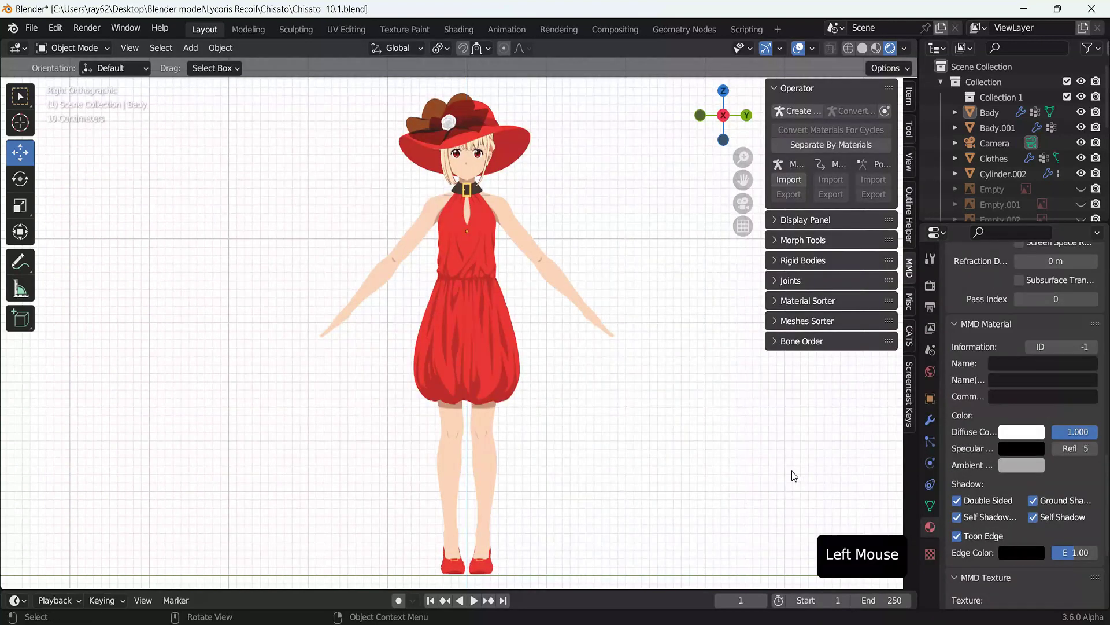
scroll("down", 3)
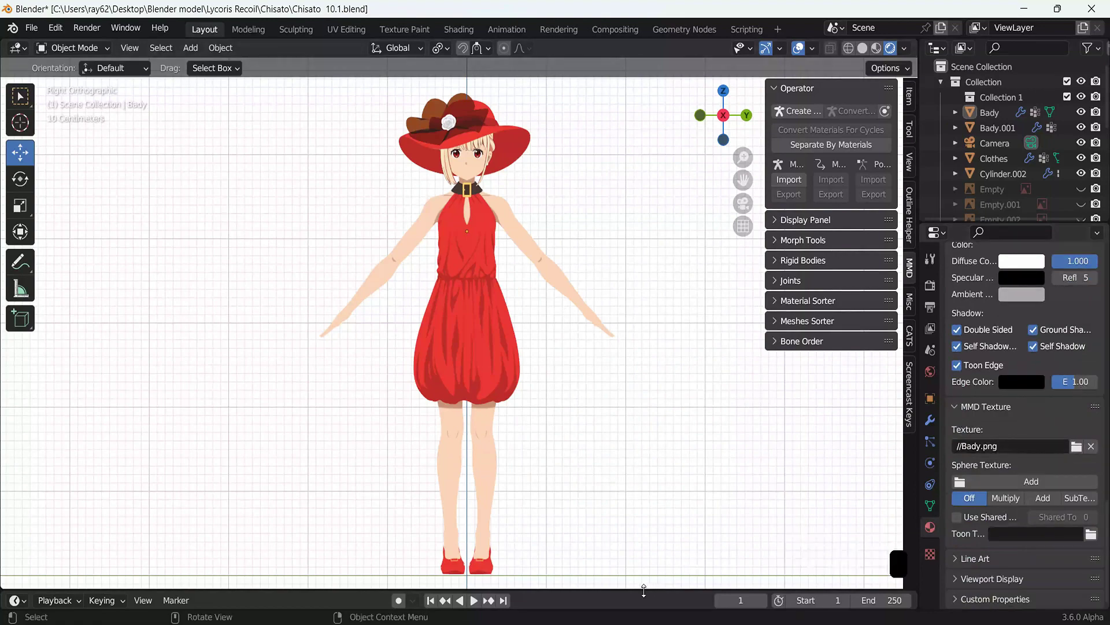
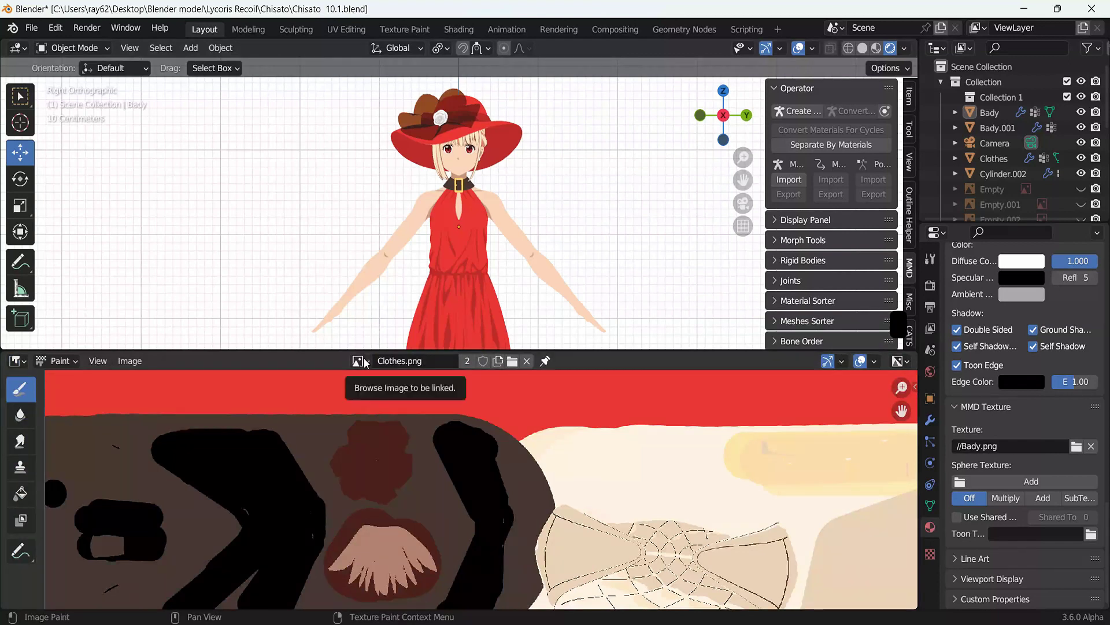
Step: Create a new blank image named Toon texture at 4096 by 4096 in the image area
left_click(370, 363)
left_click(536, 366)
left_click(439, 367)
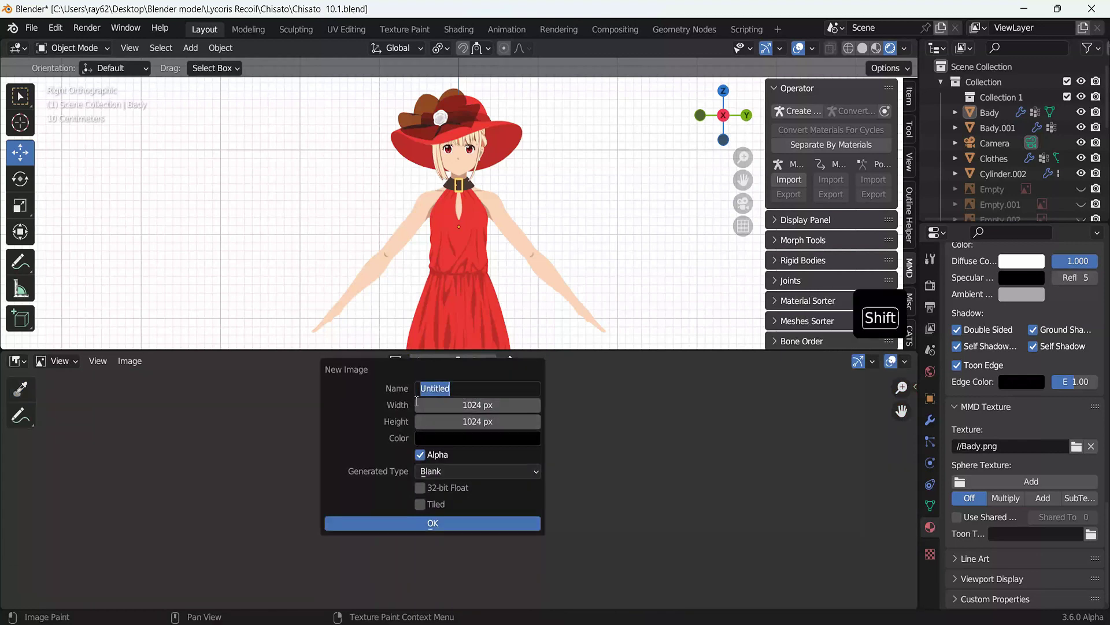
key("o")
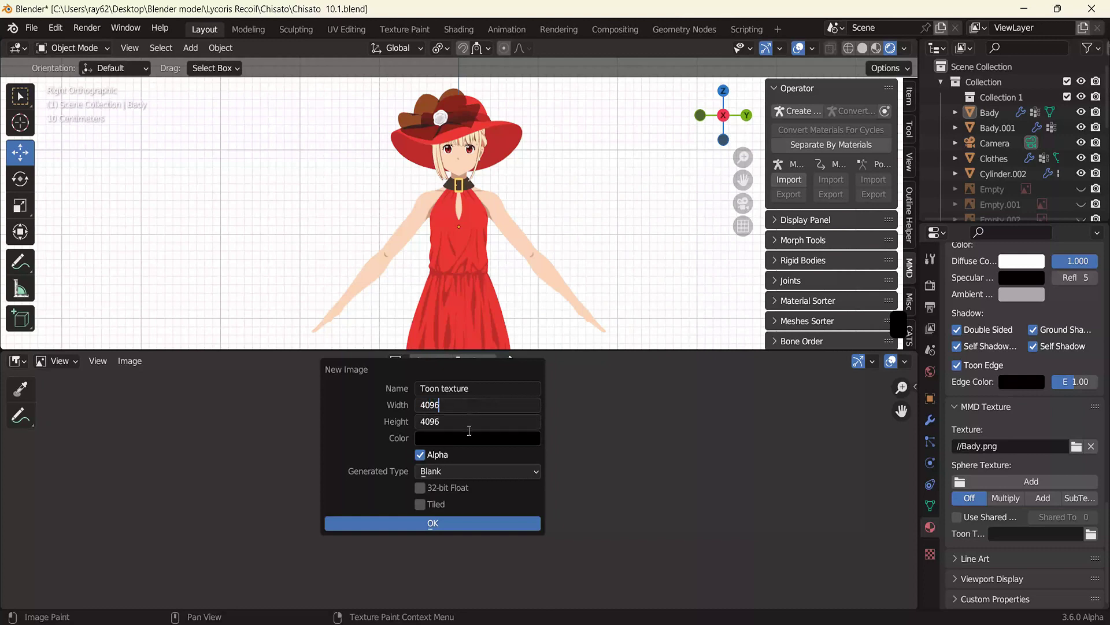
Step: Save Toon texture as a PNG and switch the image area to Paint with the Fill tool
left_click(139, 358)
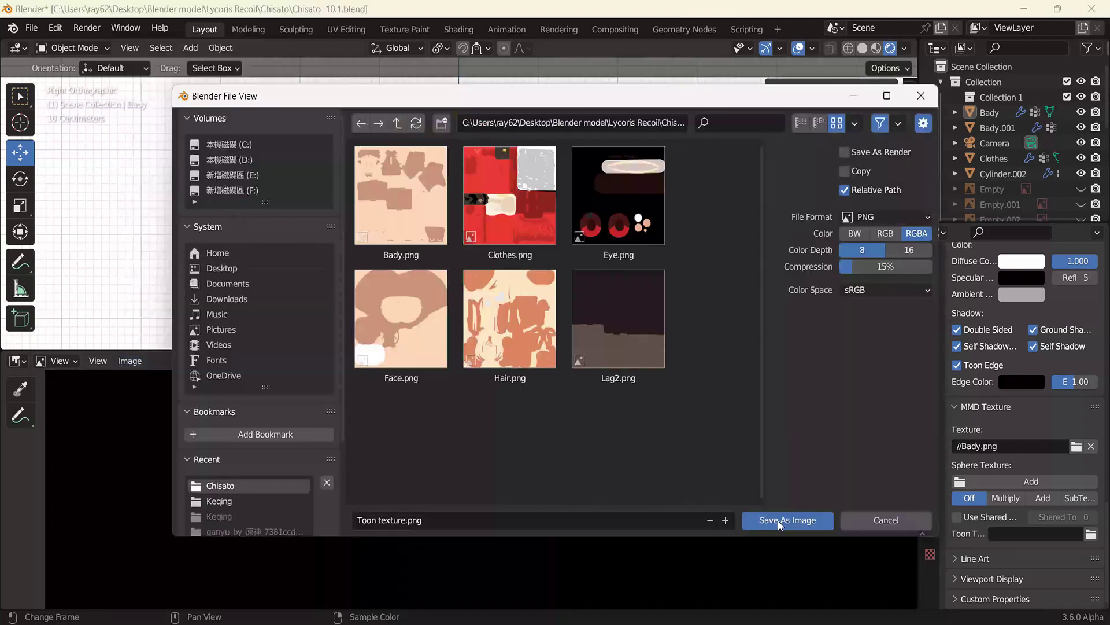
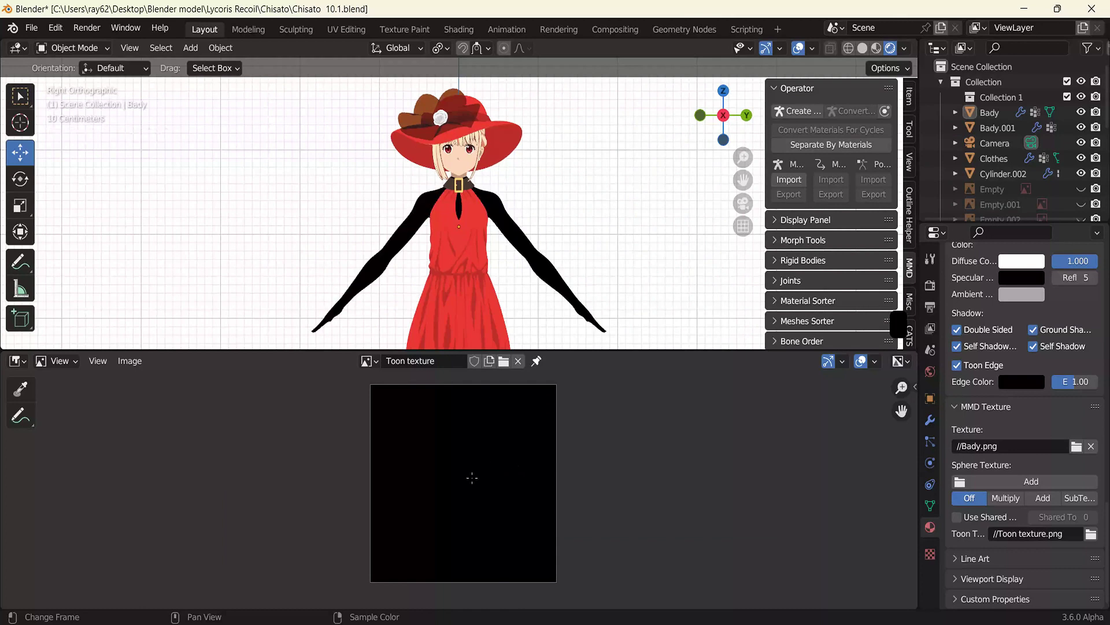
left_click(23, 366)
left_click(65, 368)
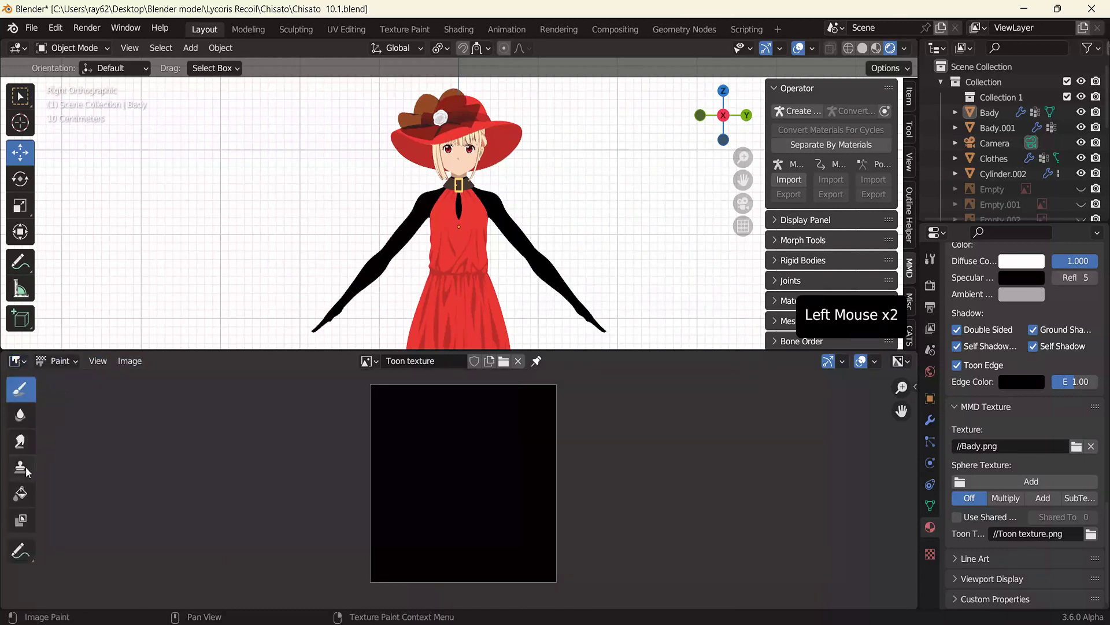
left_click(23, 492)
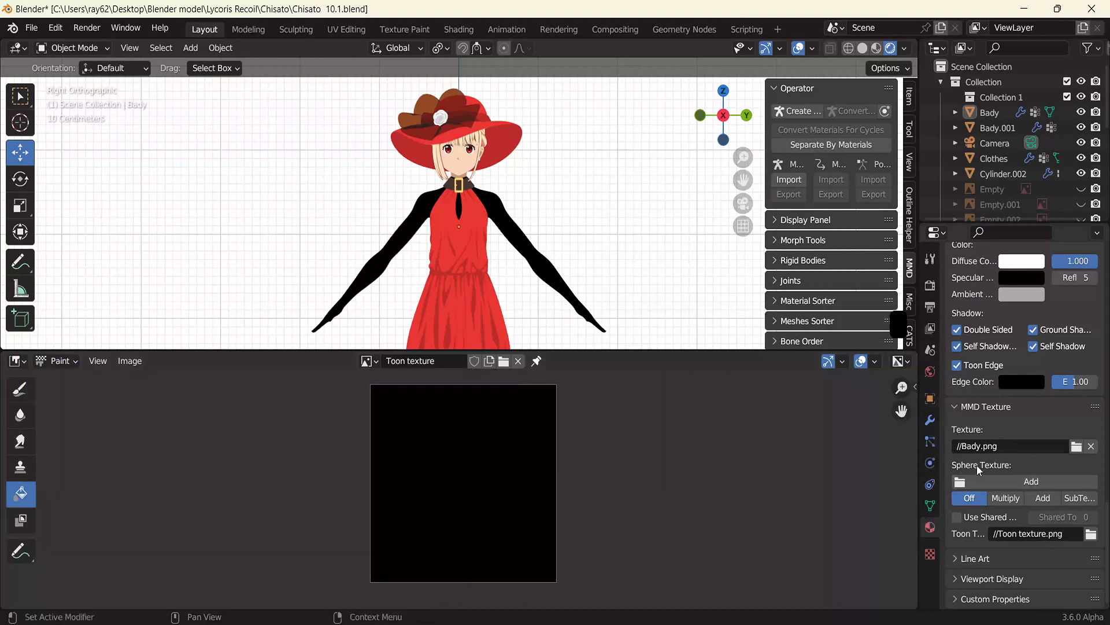
Step: Zoom the texture view and switch the model into Texture Paint mode
scroll("up", 3)
scroll("up", 3)
scroll("up", 3)
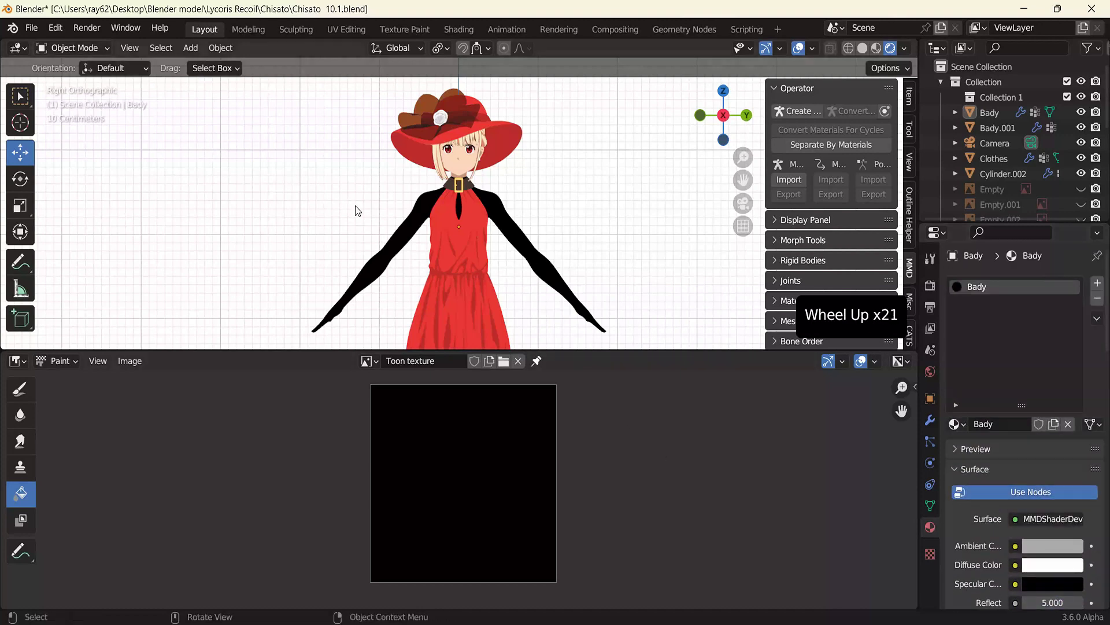
key("ctrl+Tab")
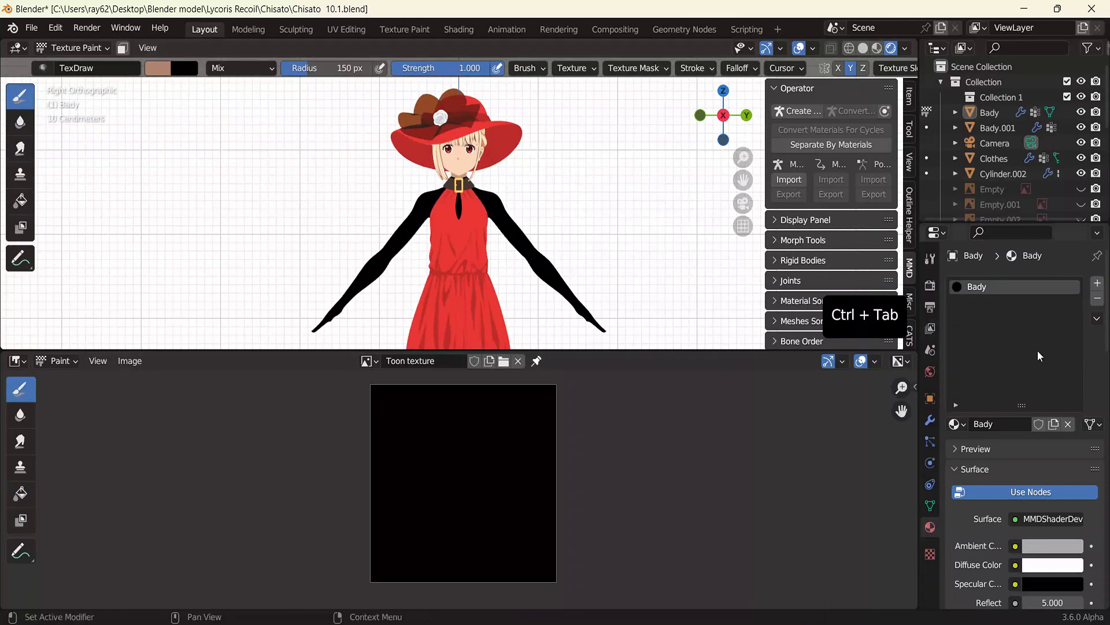
Step: Set the Fill brush to a Linear Gradient and apply it to the toon texture
left_click(937, 270)
scroll("down", 3)
scroll("up", 3)
left_click(1062, 442)
left_click(1098, 491)
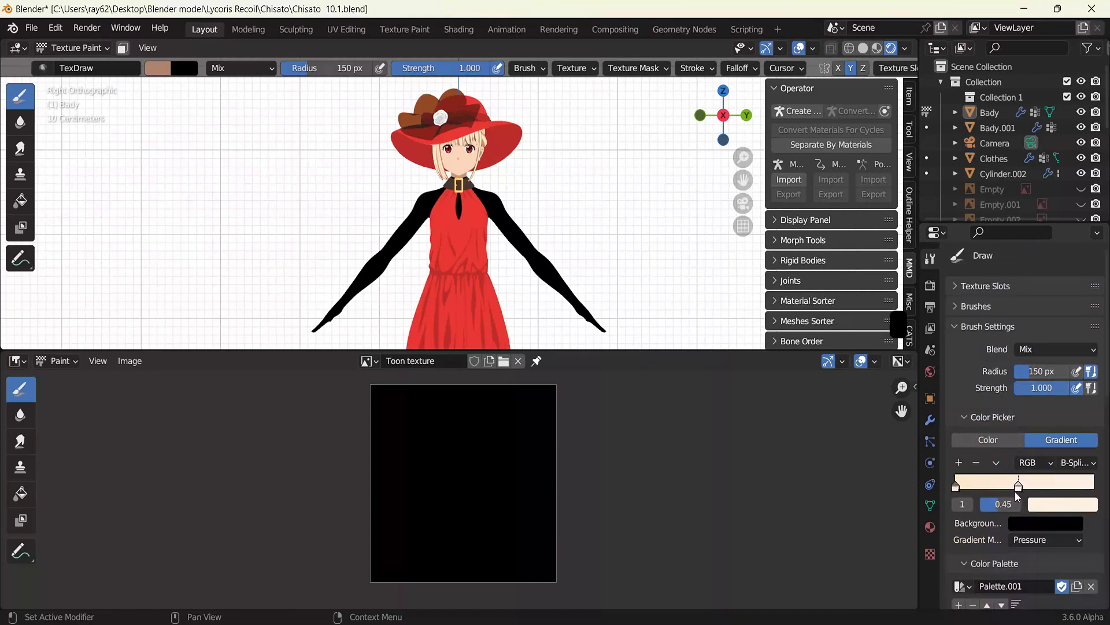
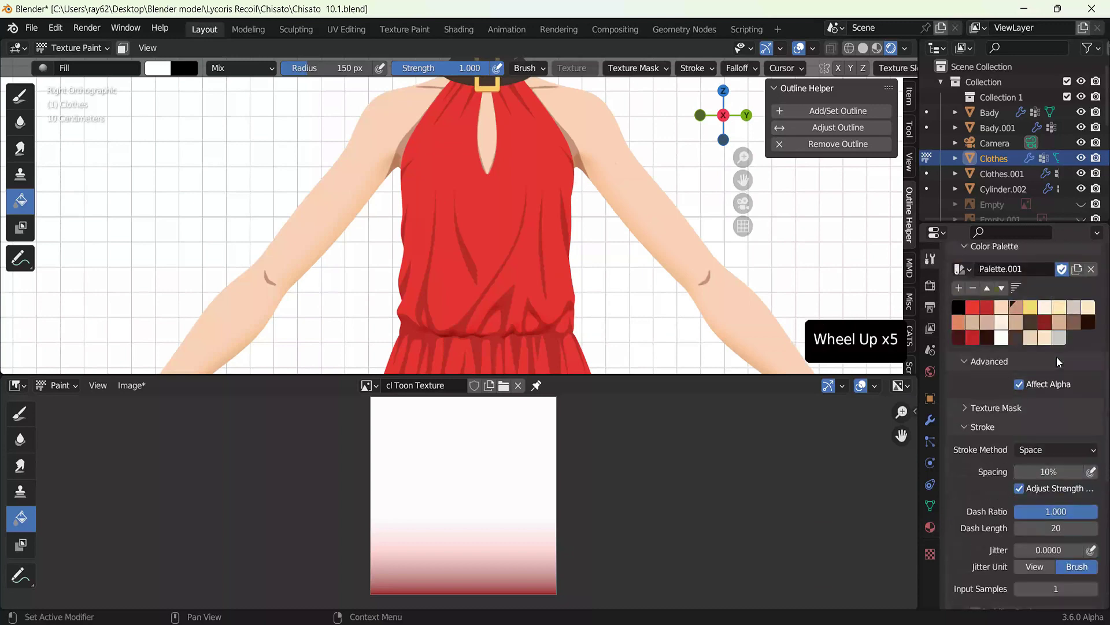
left_click(959, 402)
left_click(988, 396)
left_click(968, 402)
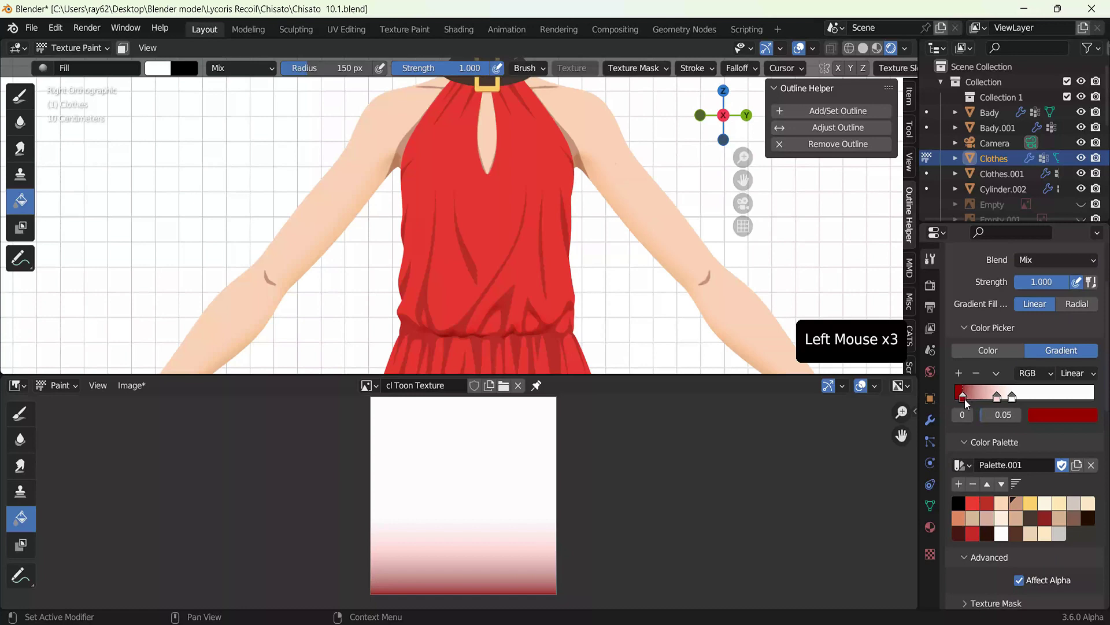
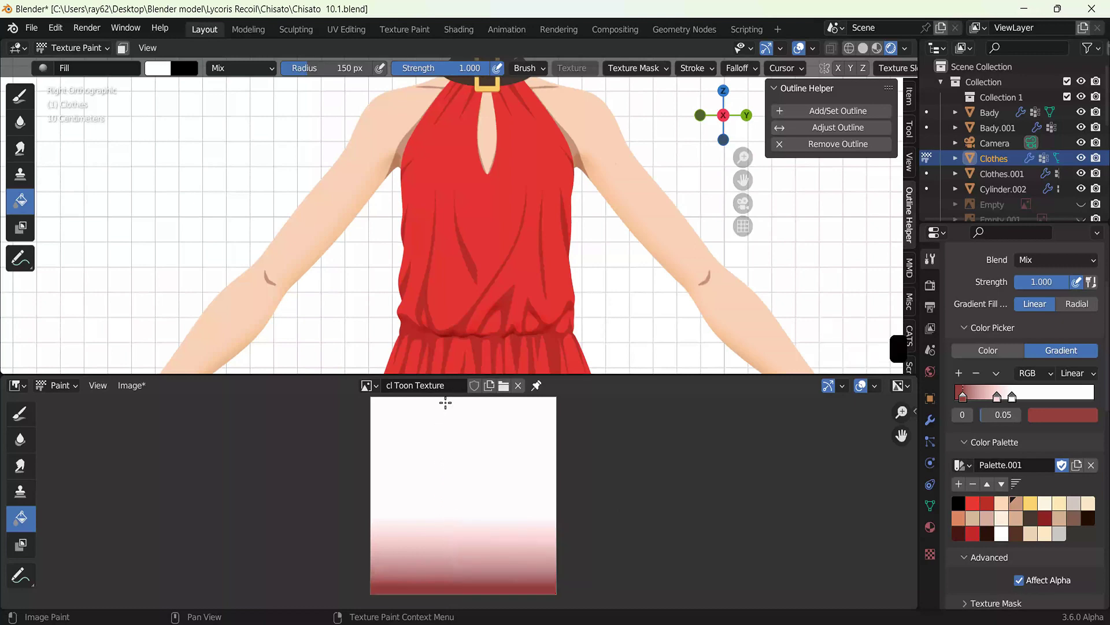
left_click(966, 402)
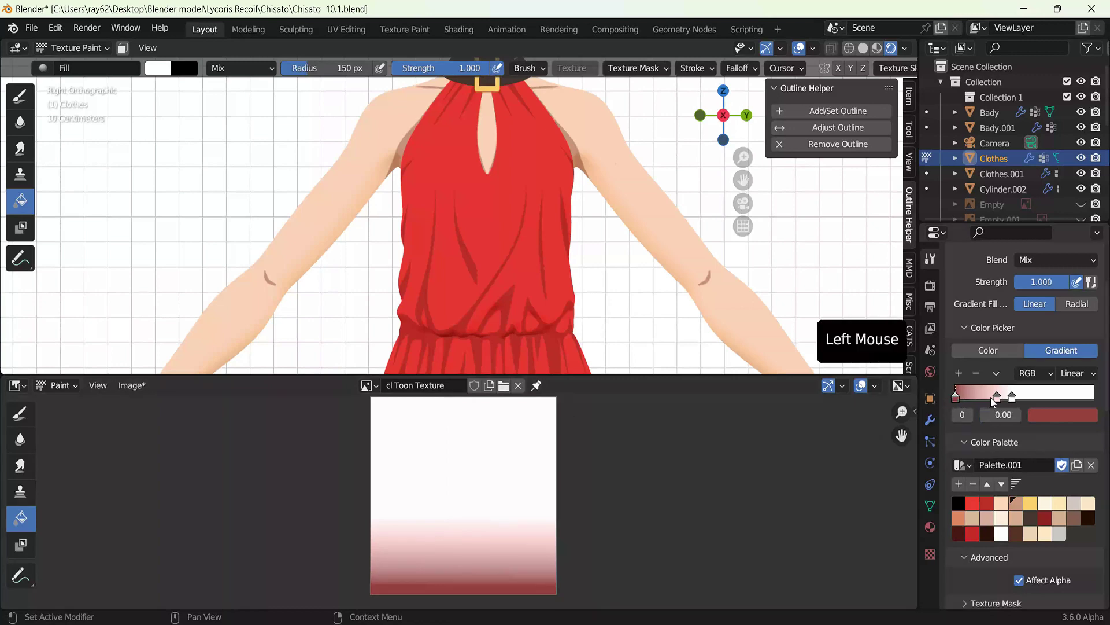
Step: Set the gradient stops to white and dark red and save cl Toon Texture.png
left_click(997, 402)
left_click(1018, 404)
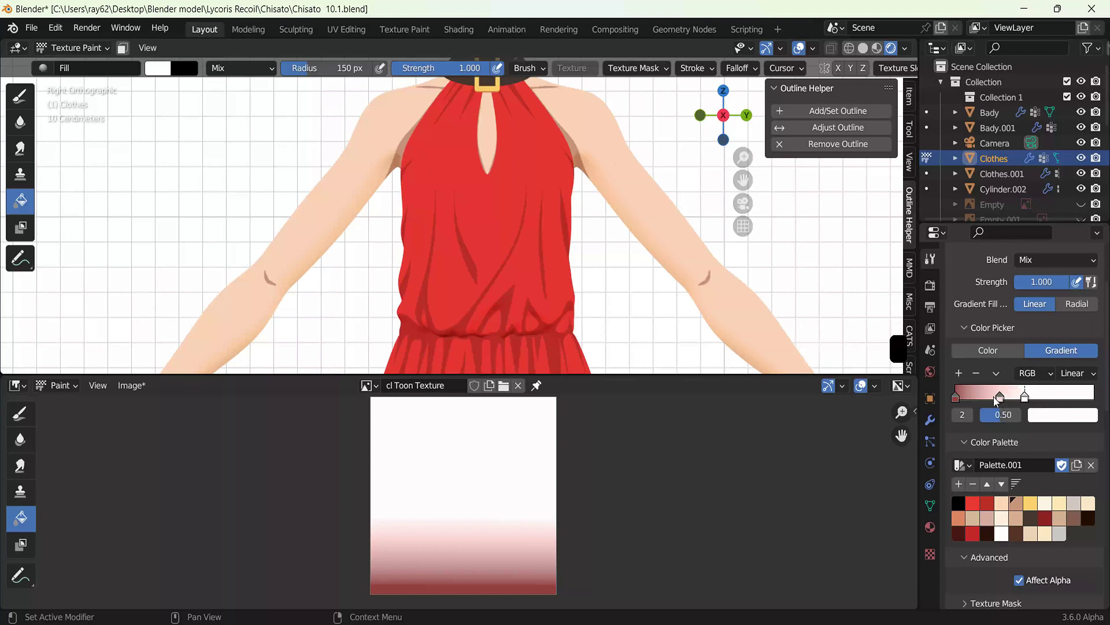
left_click(957, 406)
double_click(964, 406)
left_click(1067, 427)
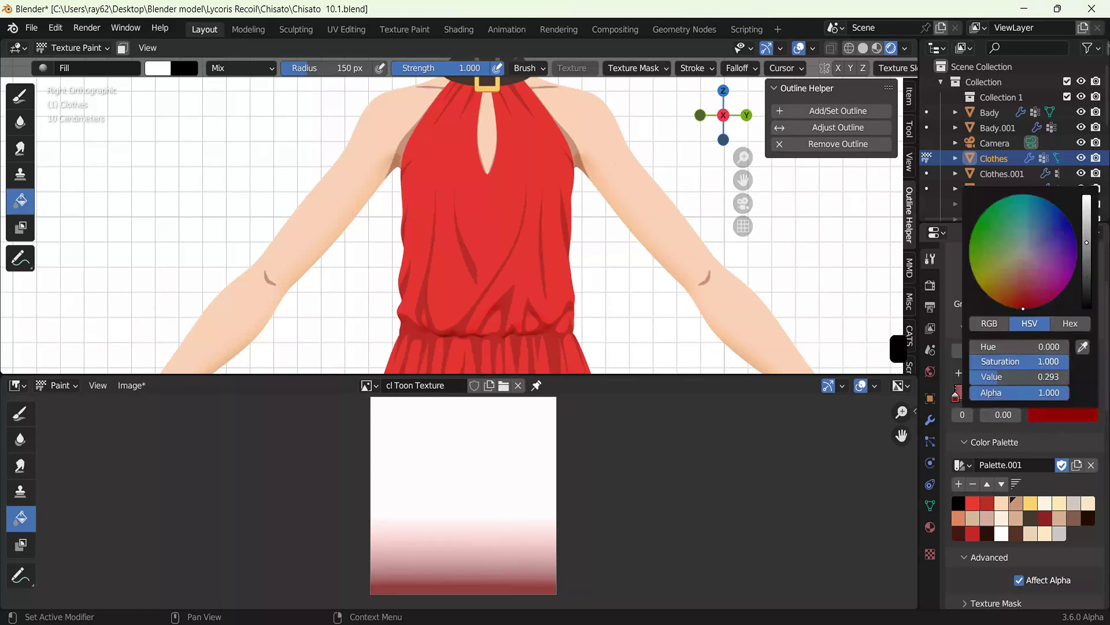
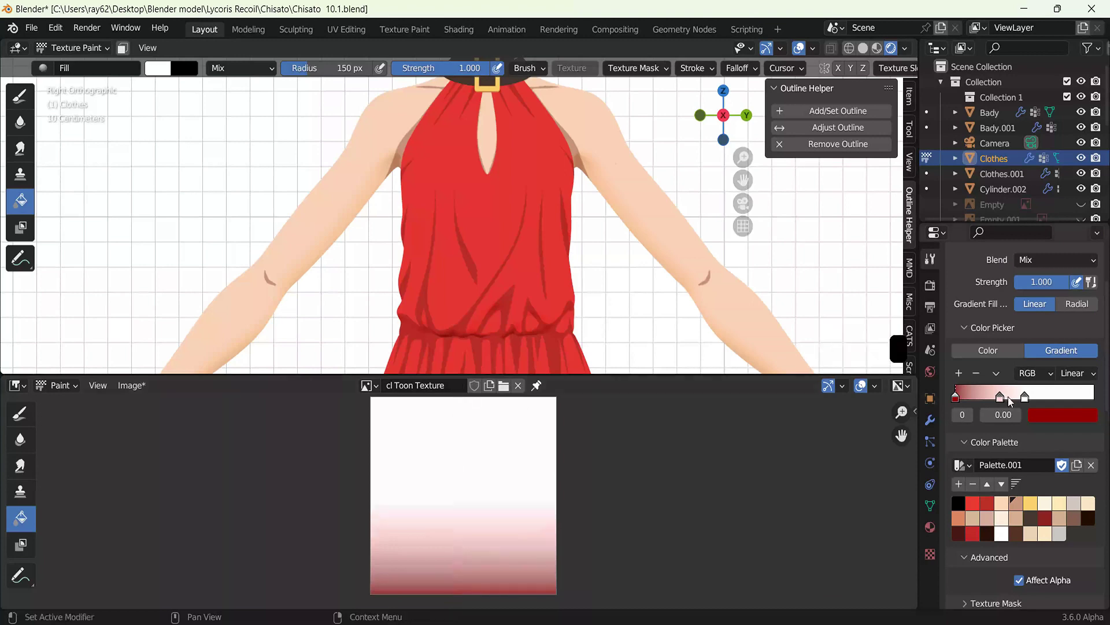
left_click(145, 386)
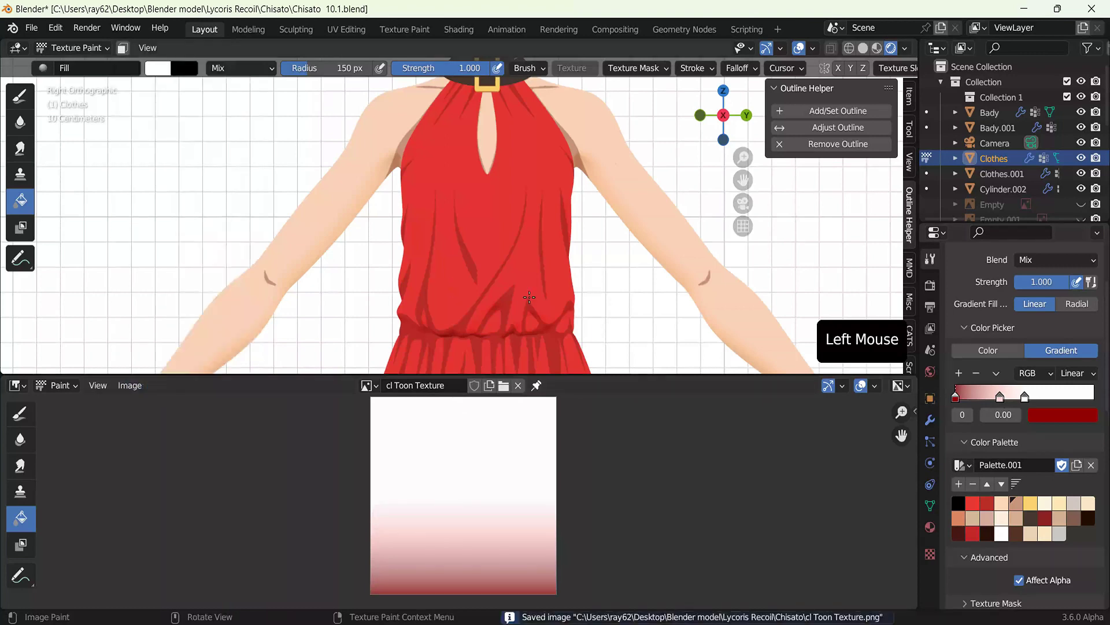
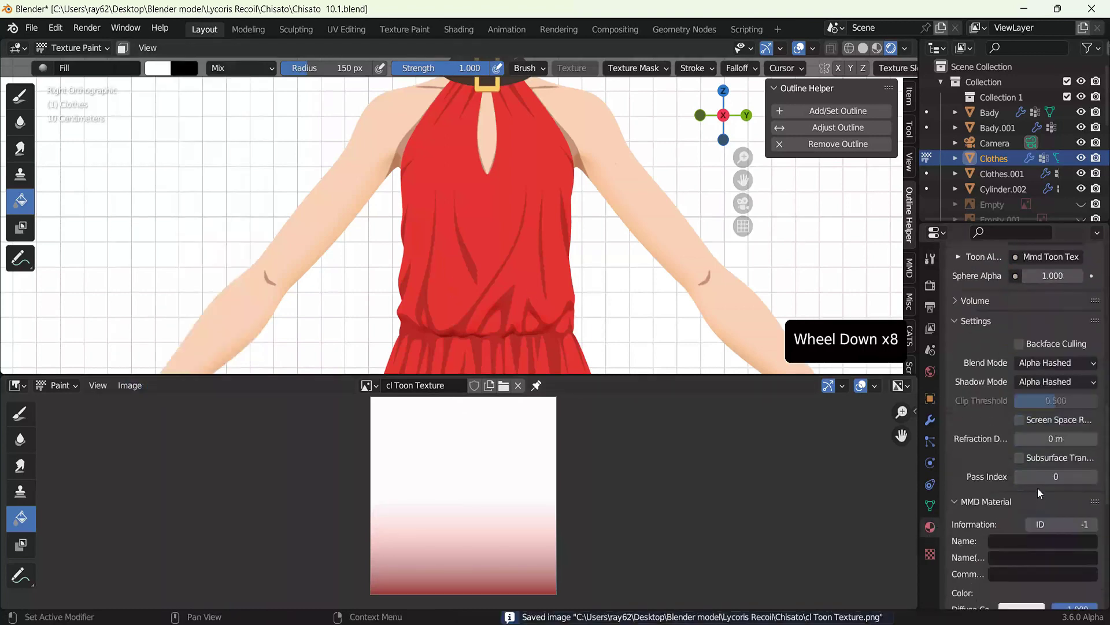
left_click(1099, 541)
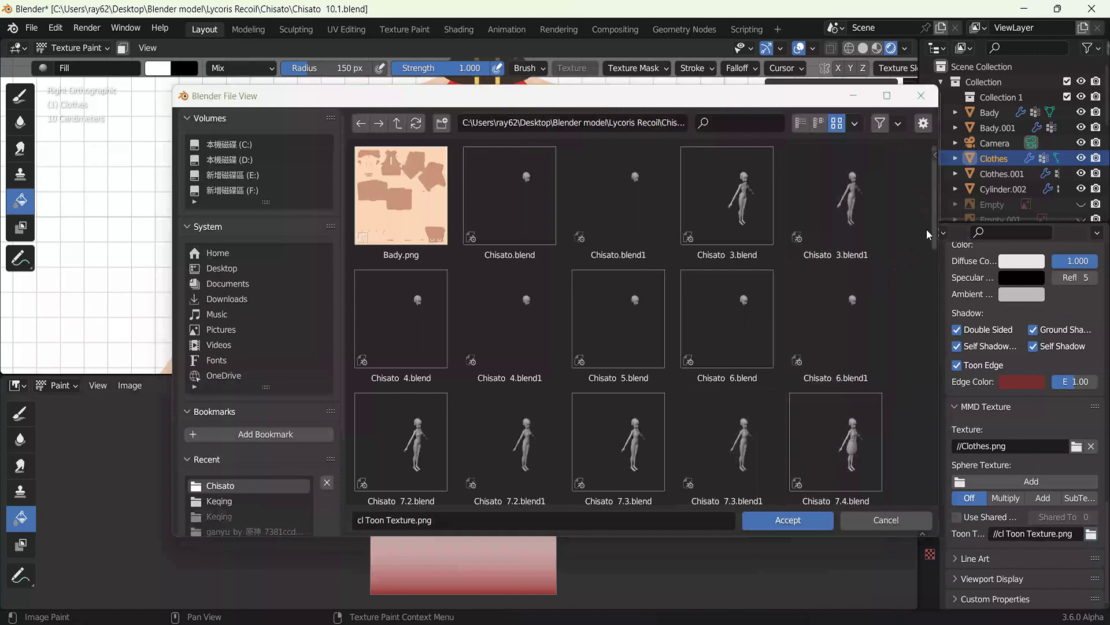
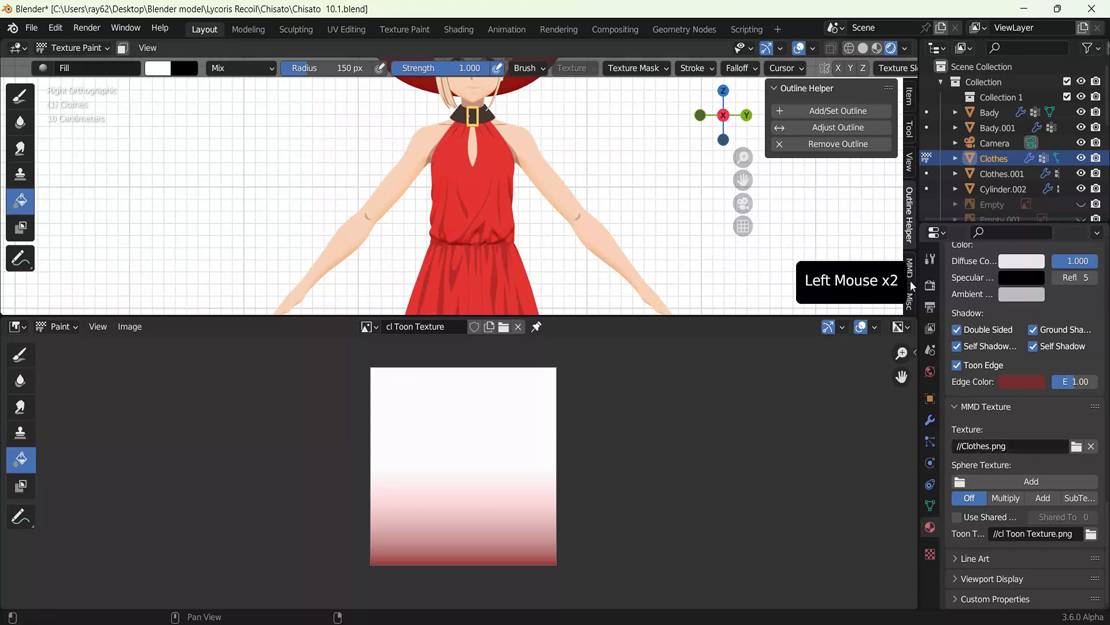
Step: Set the gradient fill colours to a pale pink light stop and a dark red second stop
left_click(935, 262)
scroll("up", 3)
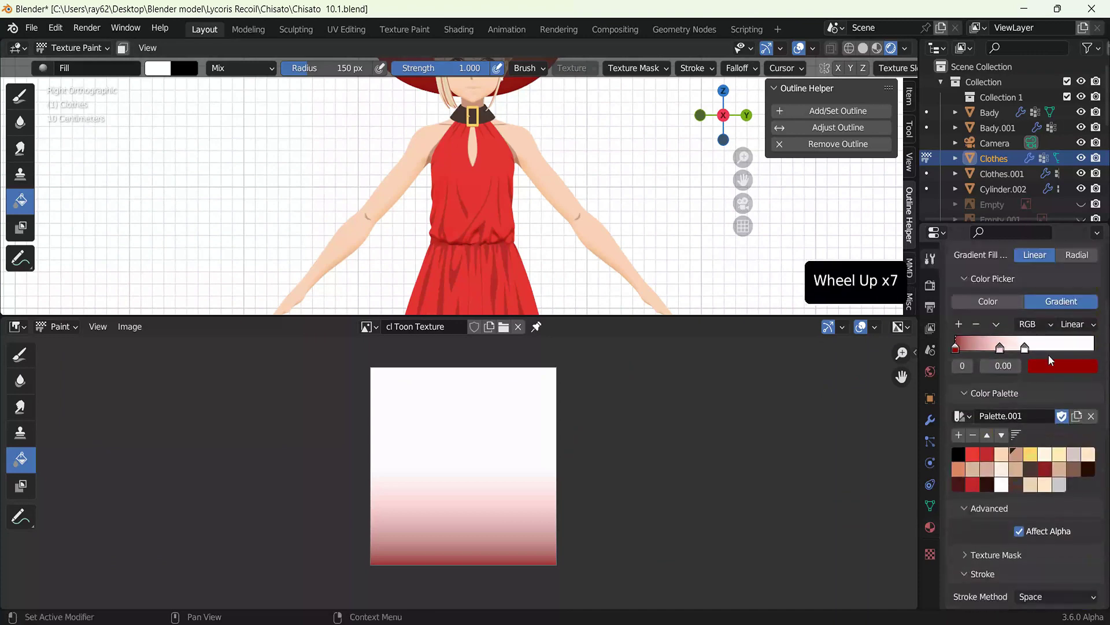
left_click(1028, 352)
left_click(1055, 365)
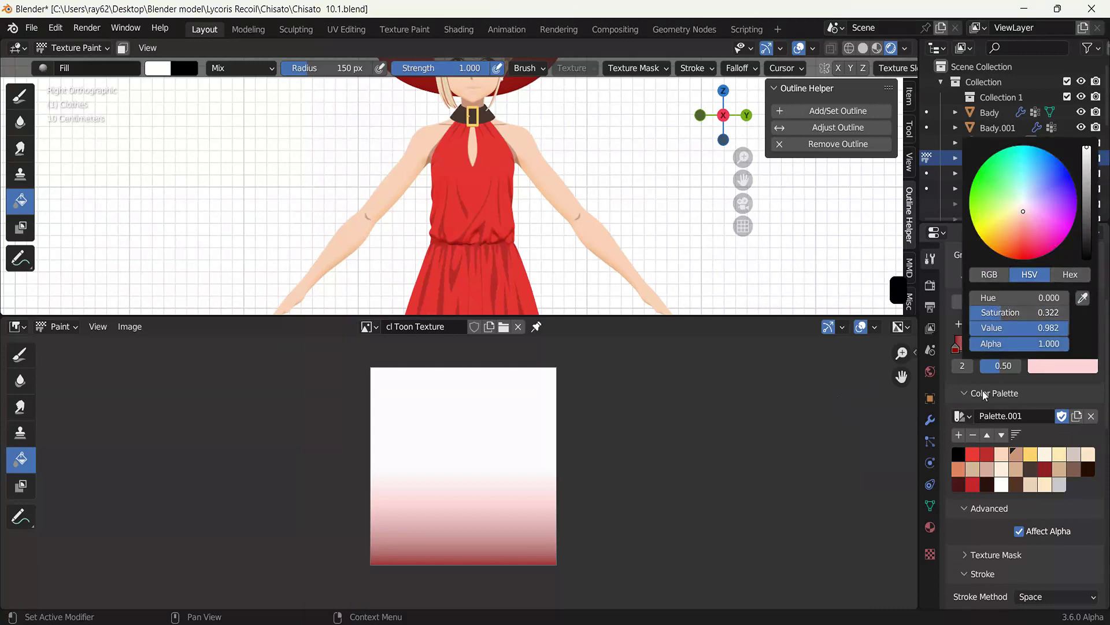
left_click(1006, 353)
left_click(1058, 372)
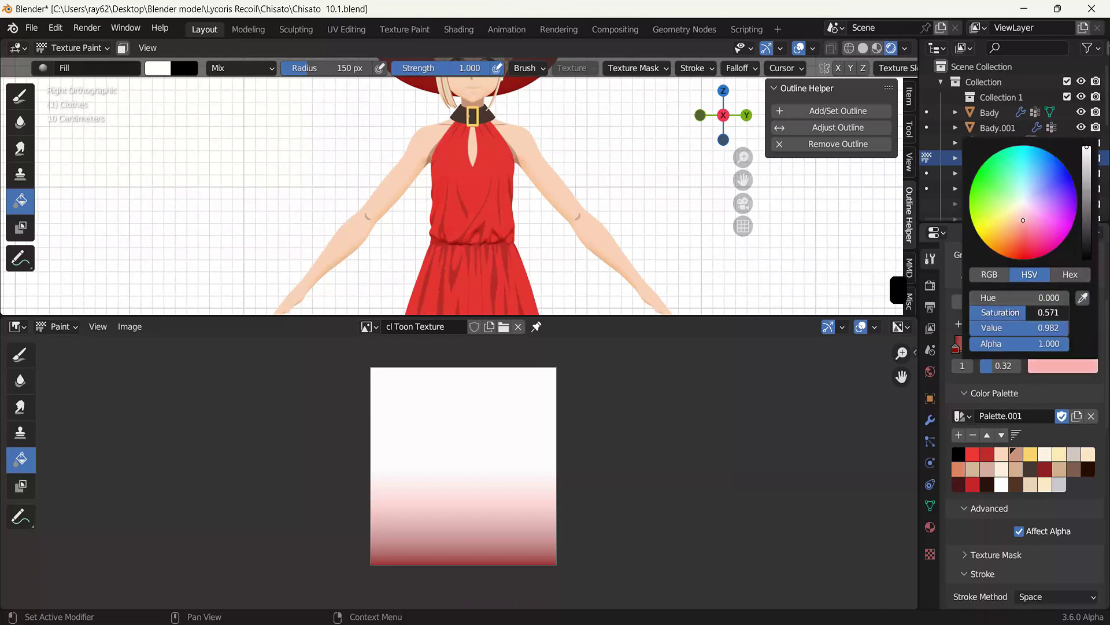
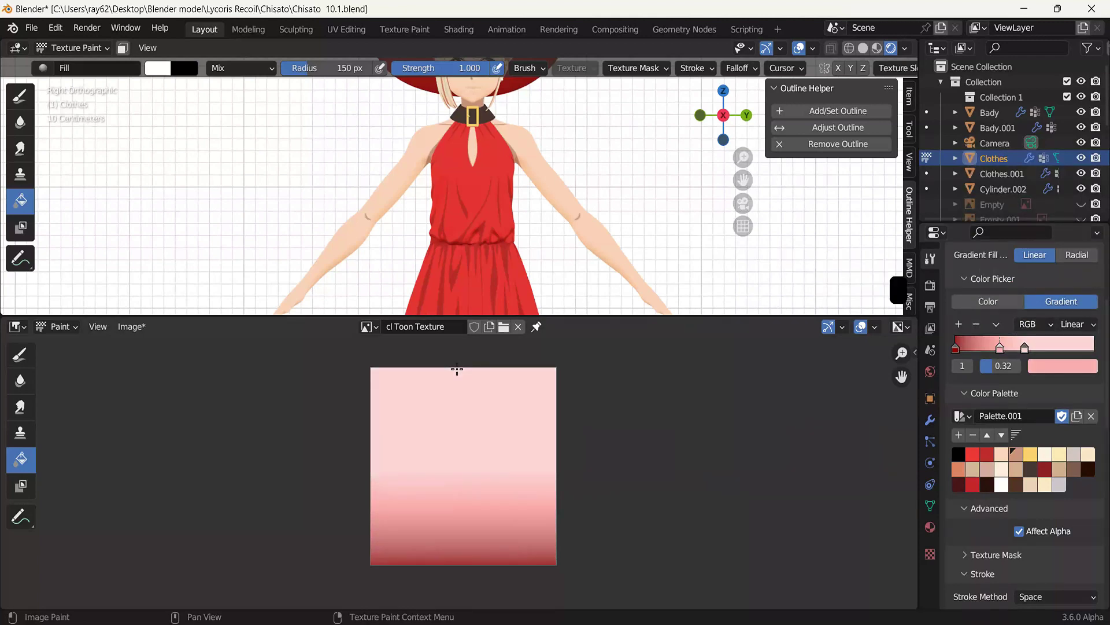
left_click(1031, 355)
left_click(1063, 368)
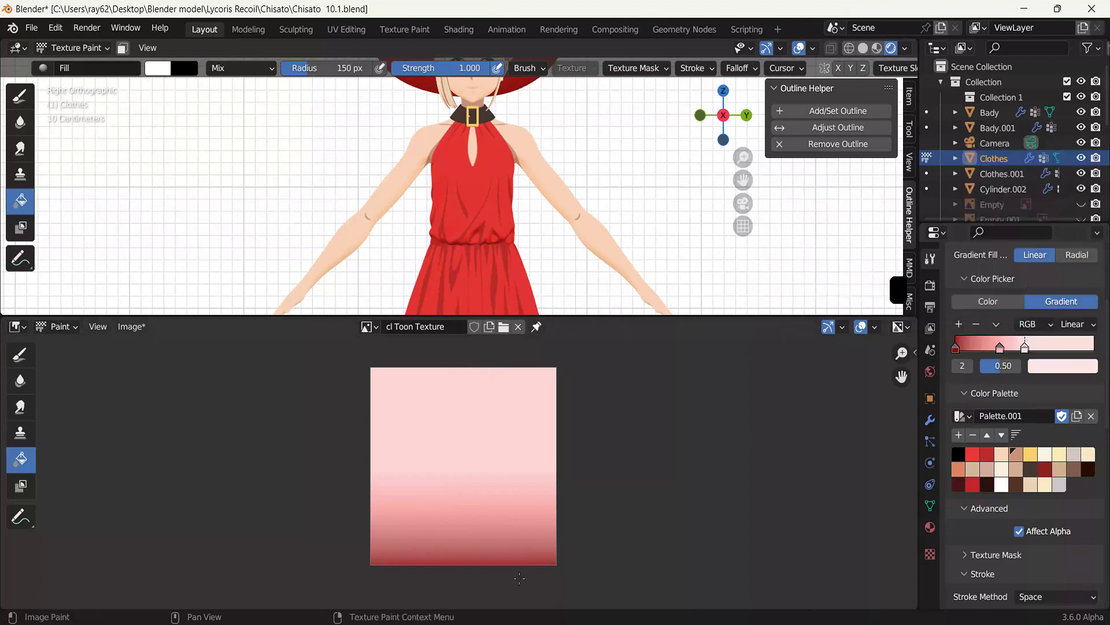
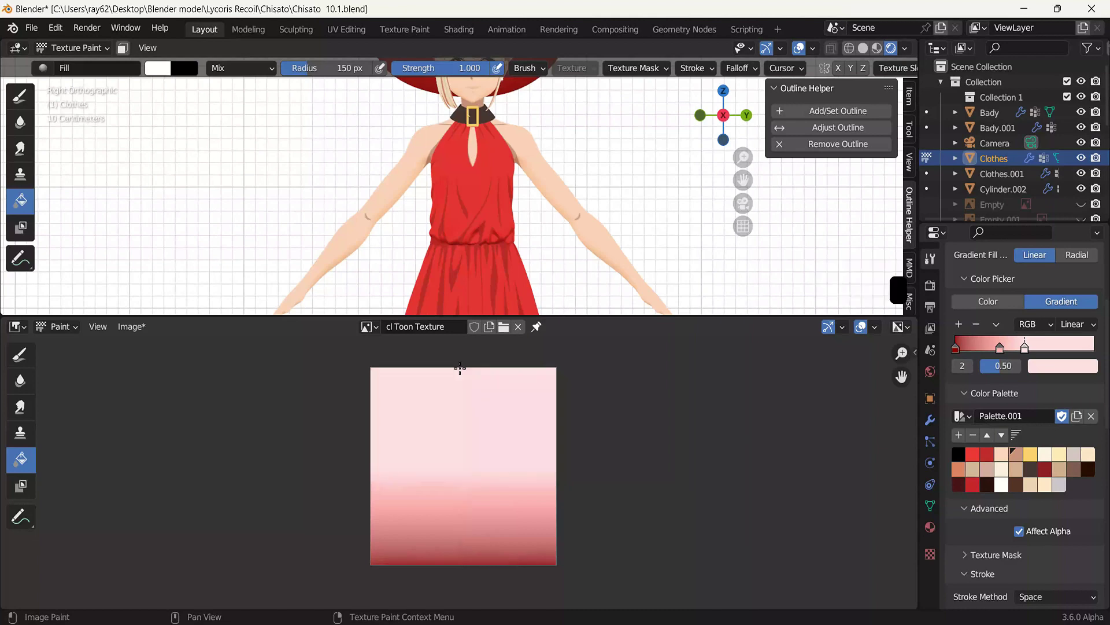
Step: Refill the cl Toon Texture with the new pink-to-red gradient and save the image
left_click(997, 353)
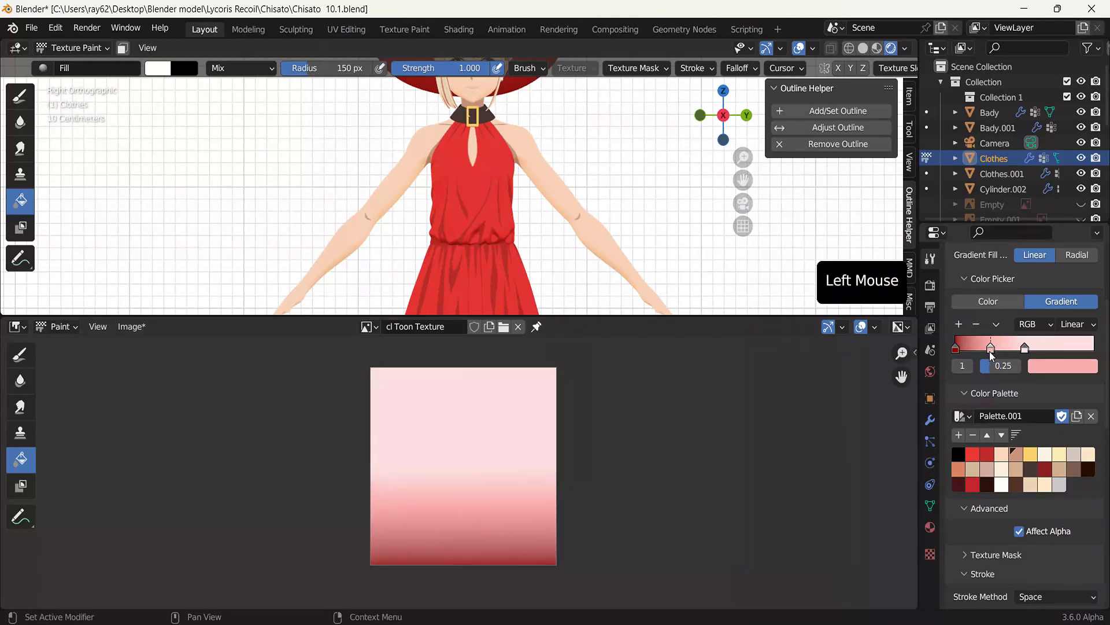
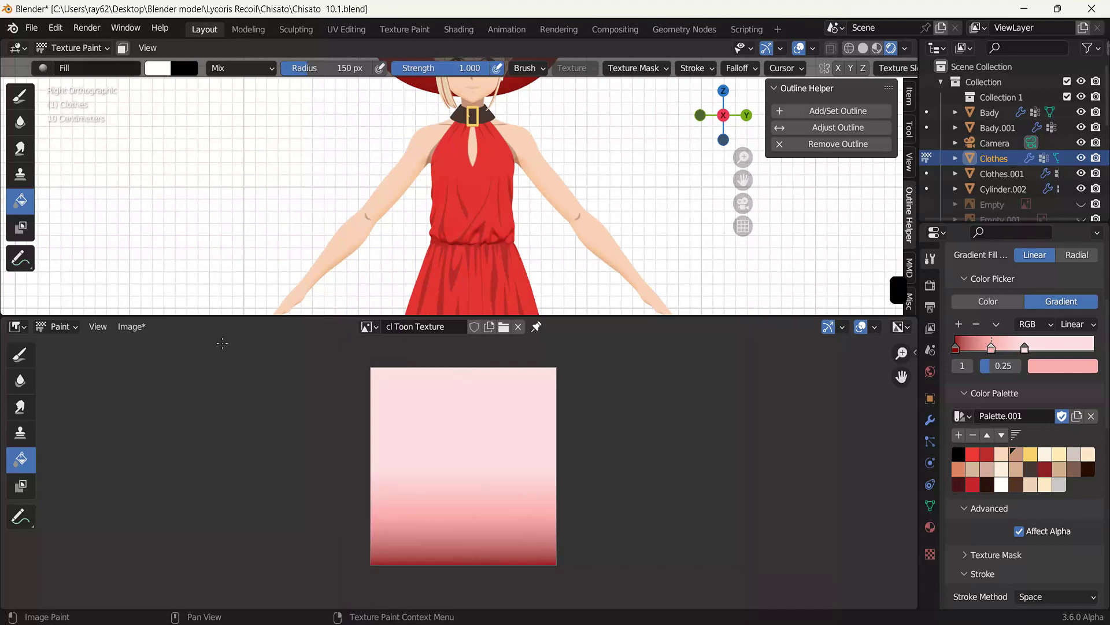
left_click(135, 334)
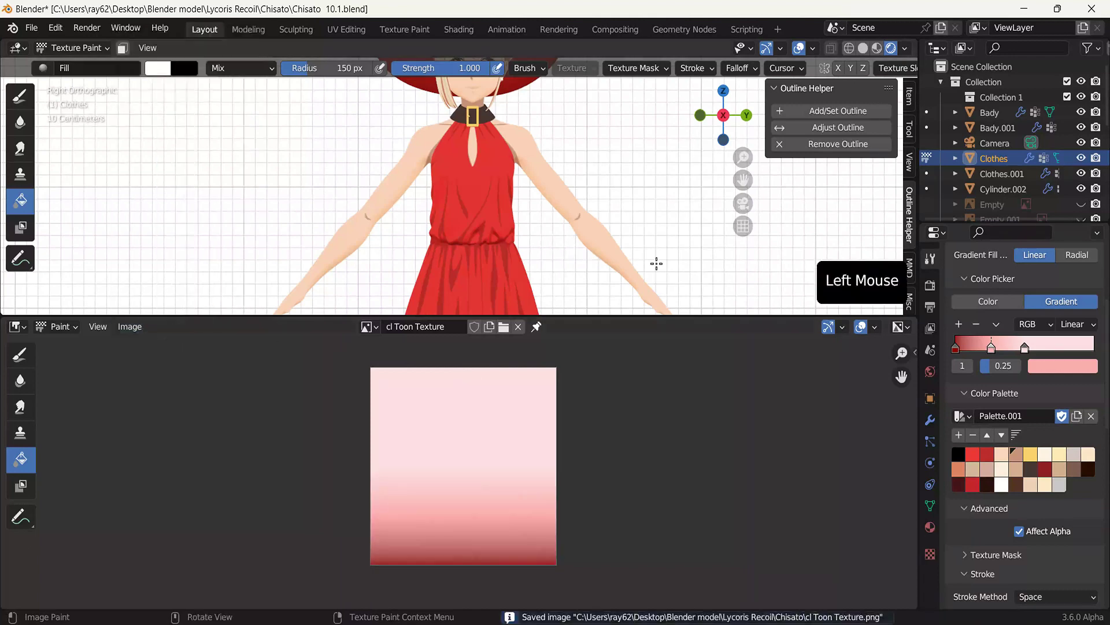
Step: Soften a gradient colour, refill the cl Toon Texture and save the image again
left_click(936, 539)
scroll("down", 3)
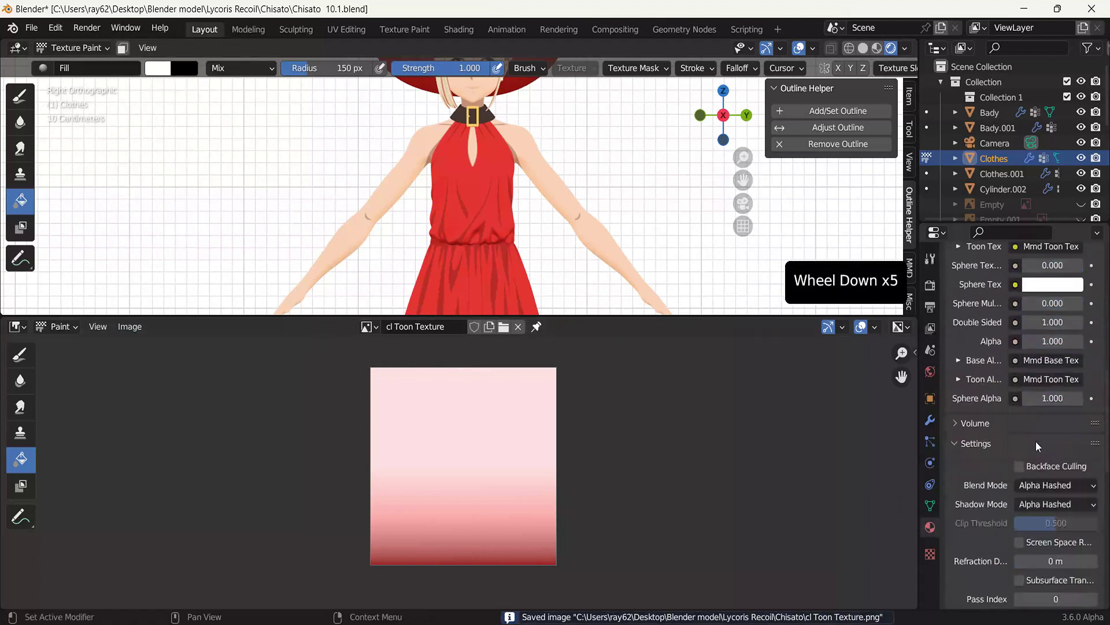
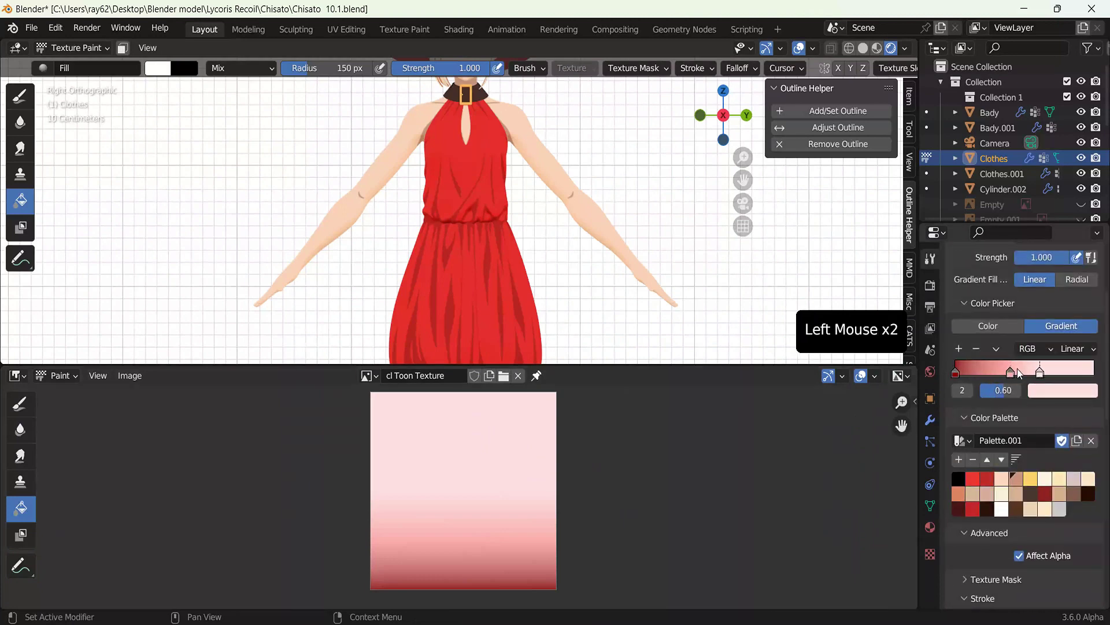
left_click(1013, 378)
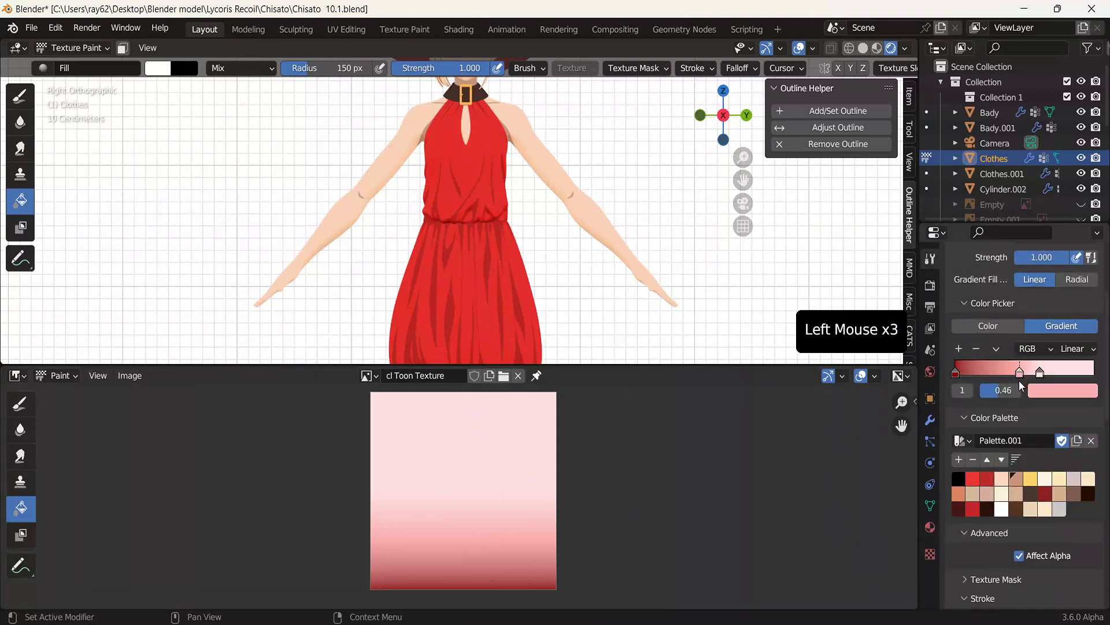
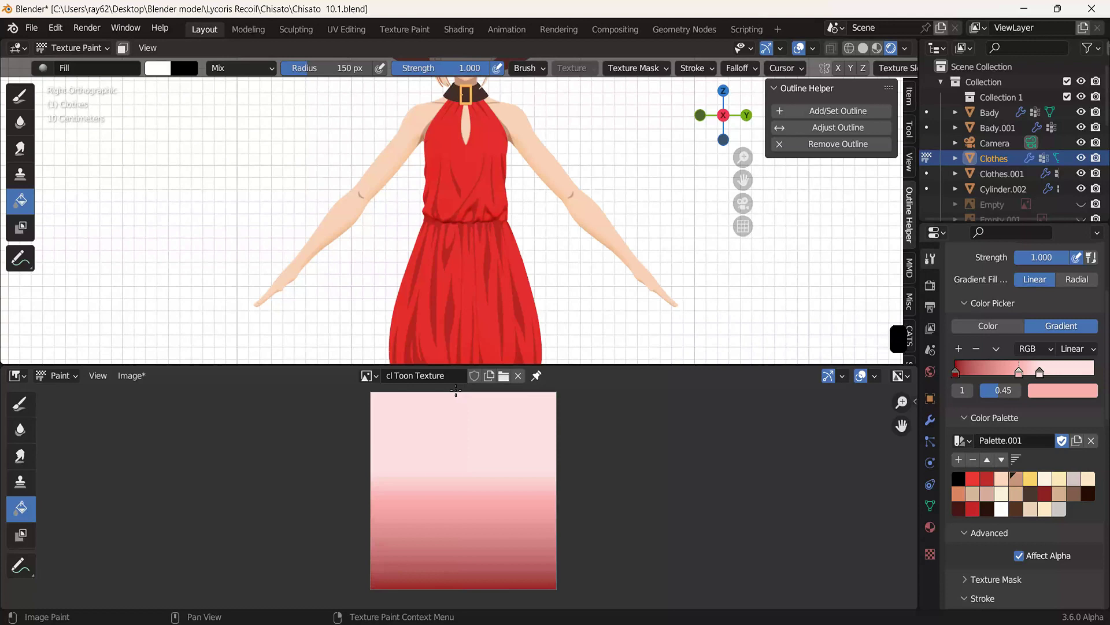
left_click(149, 386)
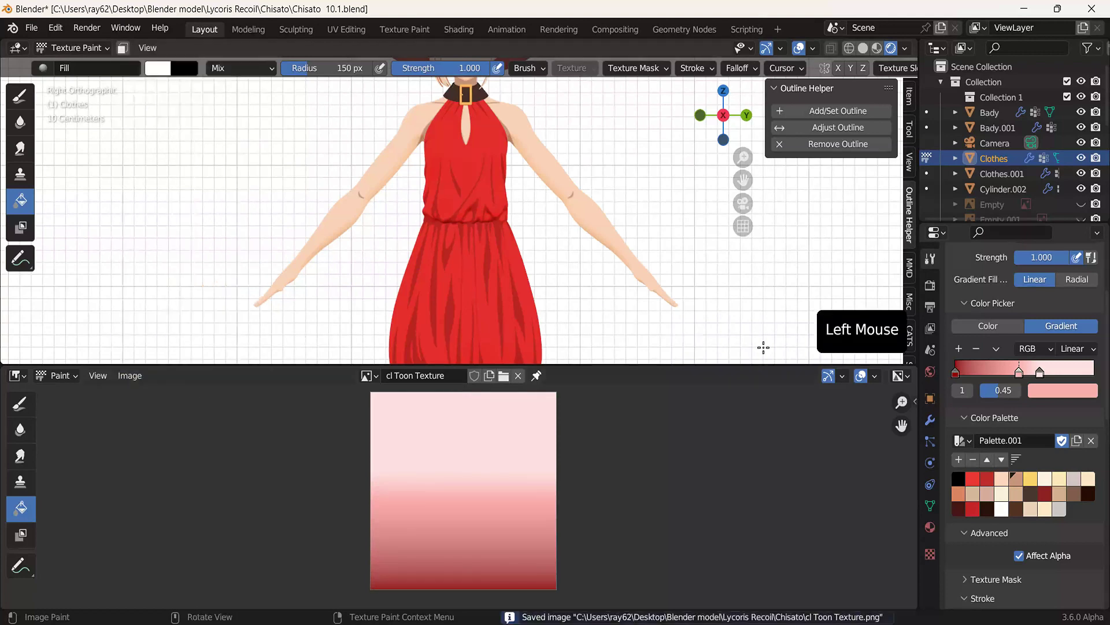
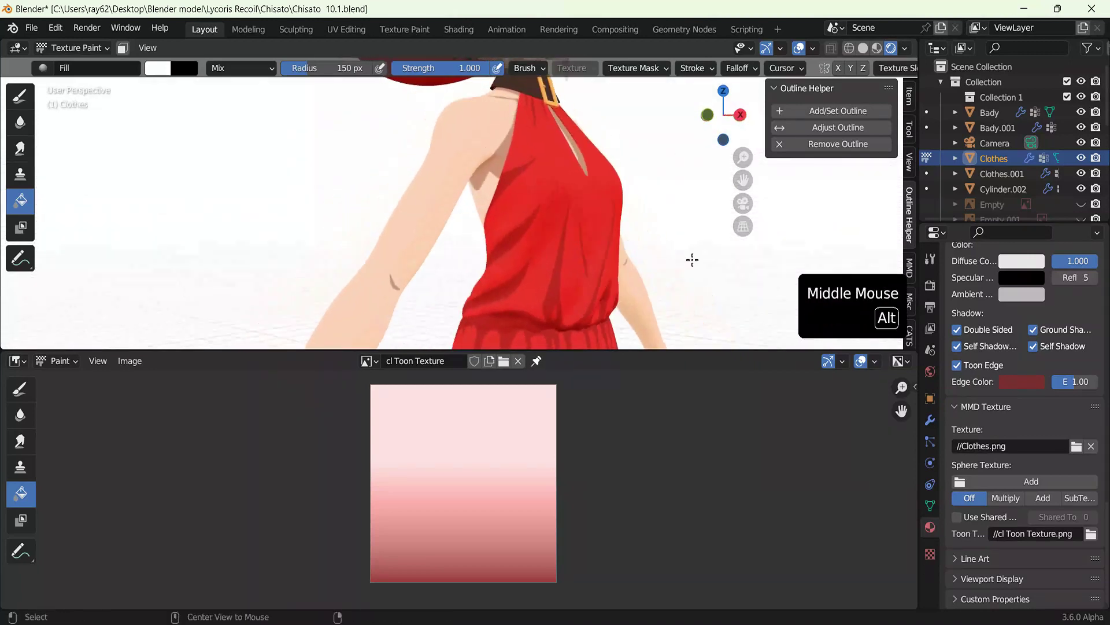
Step: Darken the red gradient stop, refill the texture and start Save As for the image
left_click(937, 266)
scroll("up", 3)
left_click(1064, 397)
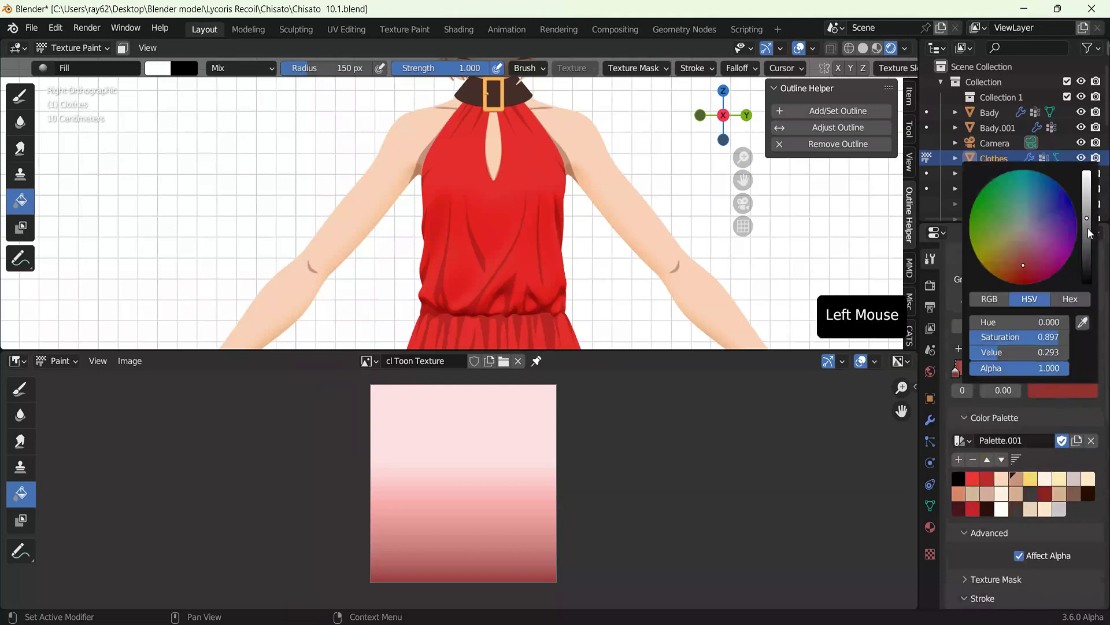
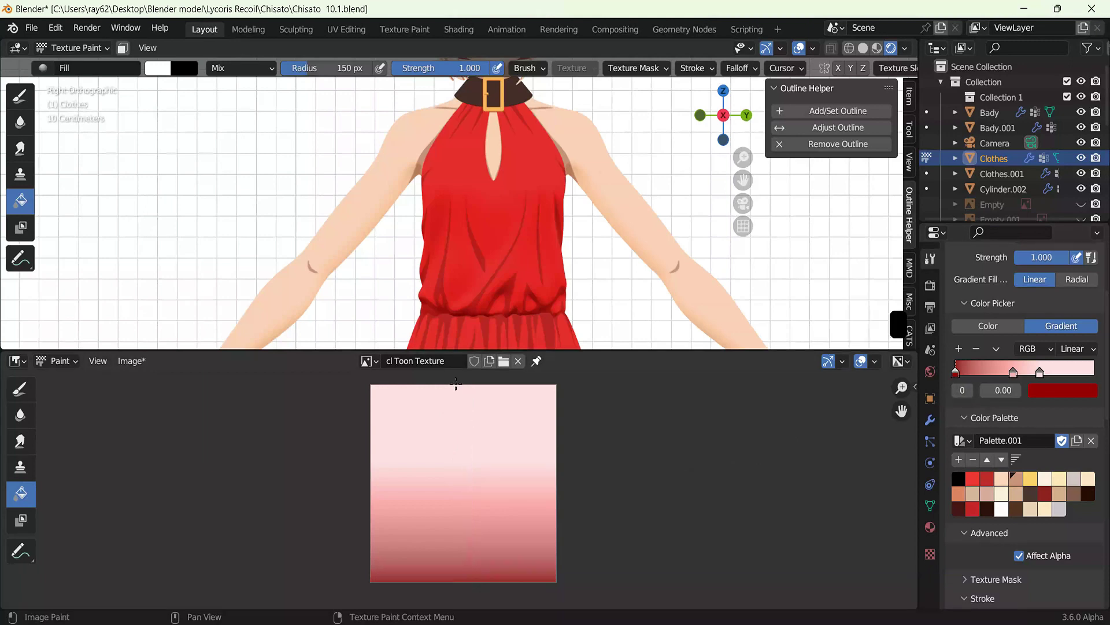
left_click(126, 361)
Step: Overwrite cl Toon Texture.png in the file browser with the repainted gradient
left_click(937, 524)
scroll("down", 3)
scroll("down", 3)
left_click(1094, 533)
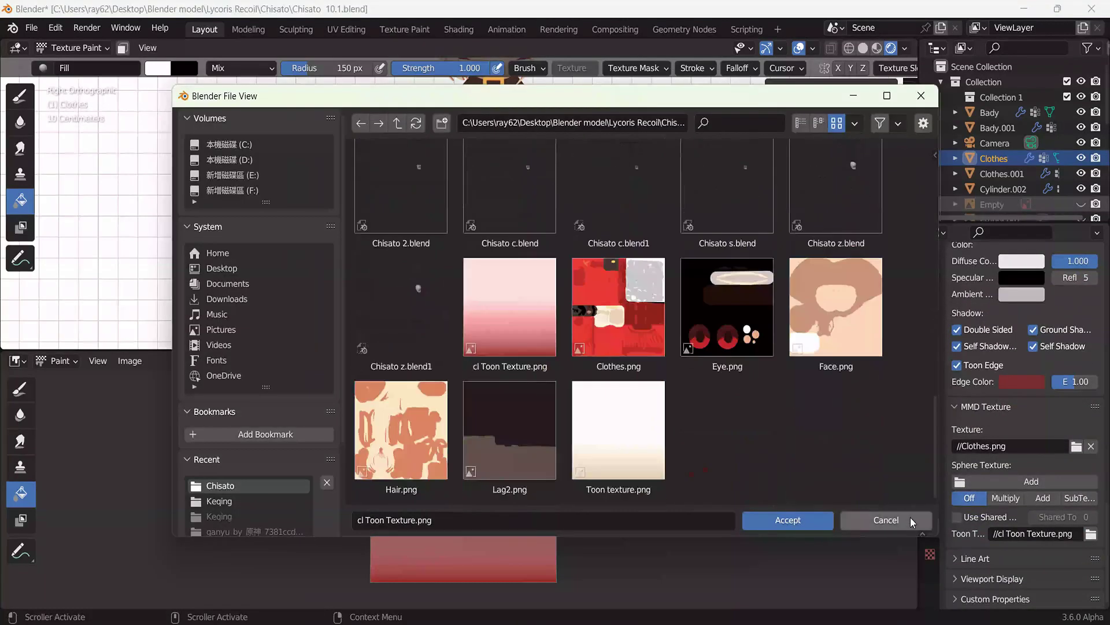
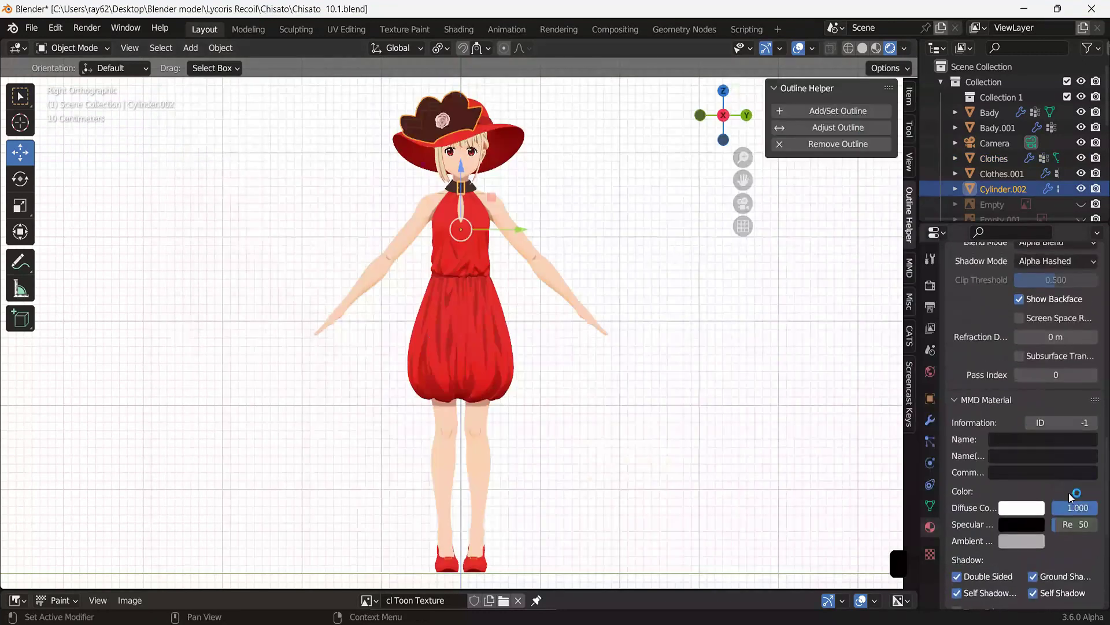
Step: Lower the hat plane's material value, then select the bangs plane and lower its value too
left_click(1096, 515)
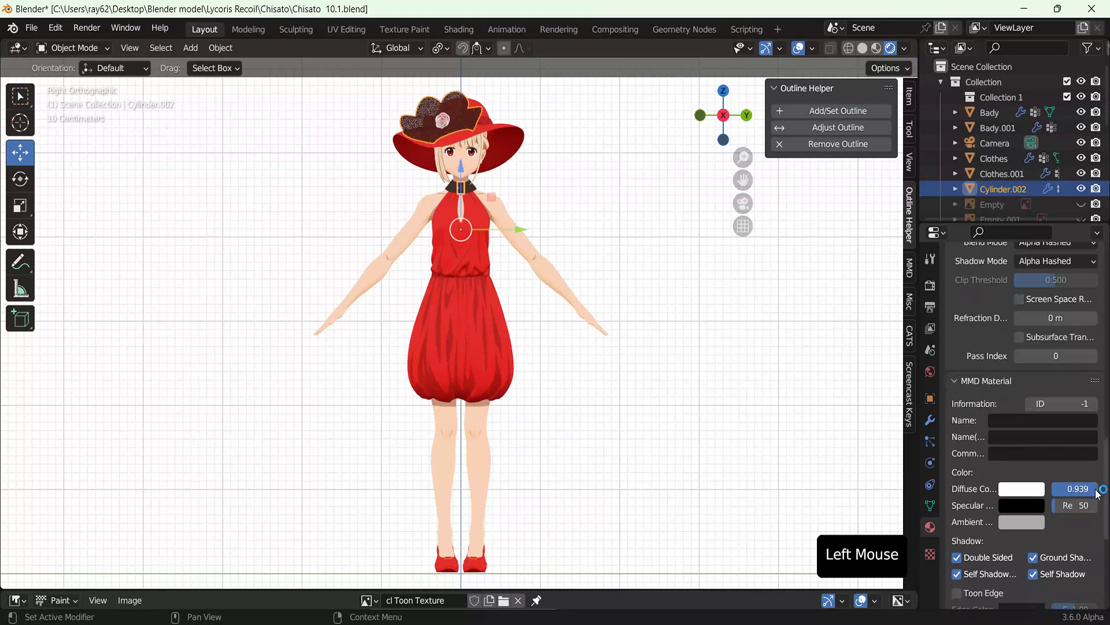
left_click(1099, 495)
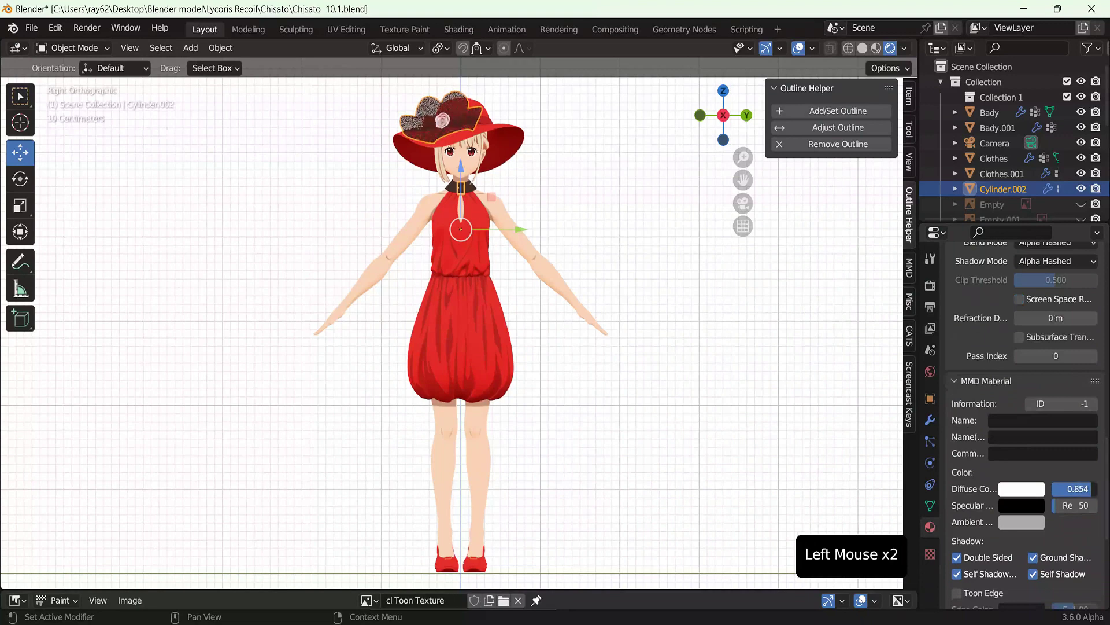
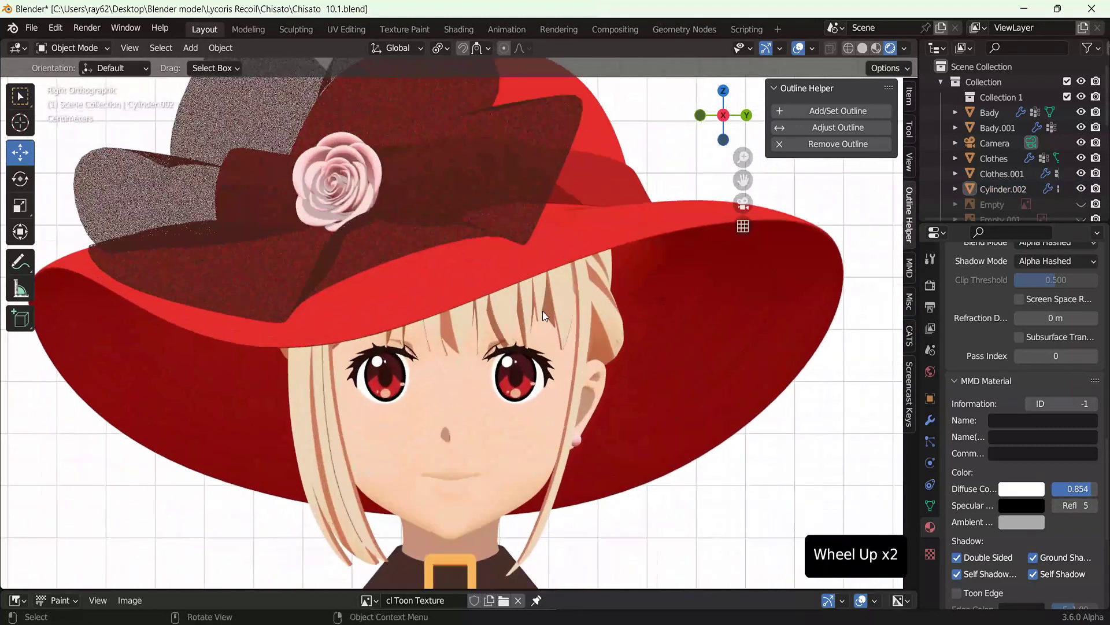
left_click(549, 312)
left_click(548, 312)
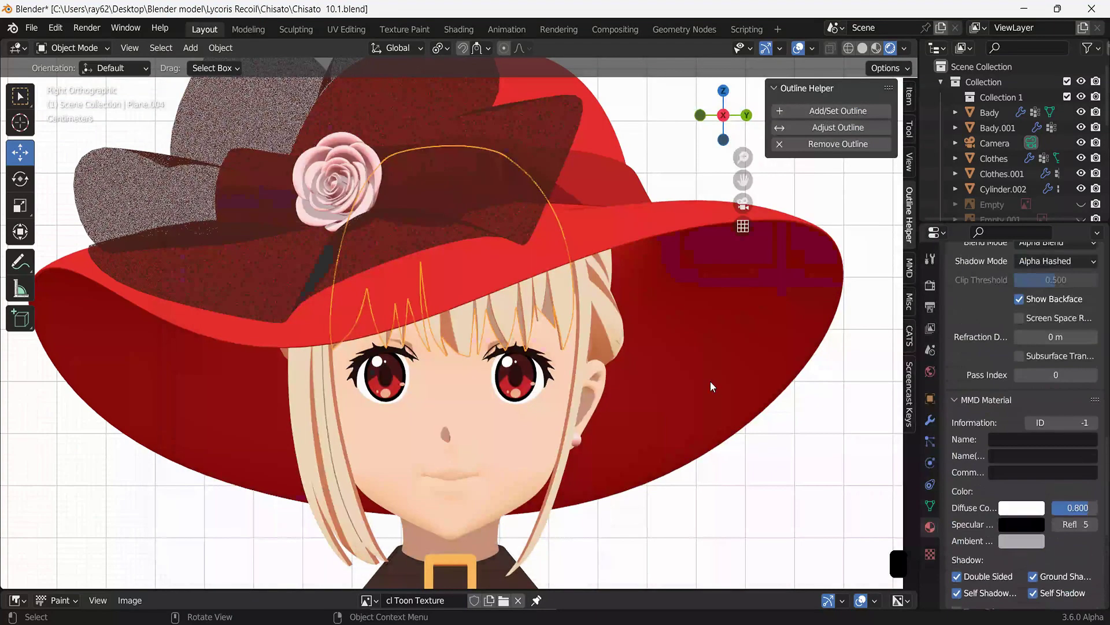
left_click(1091, 510)
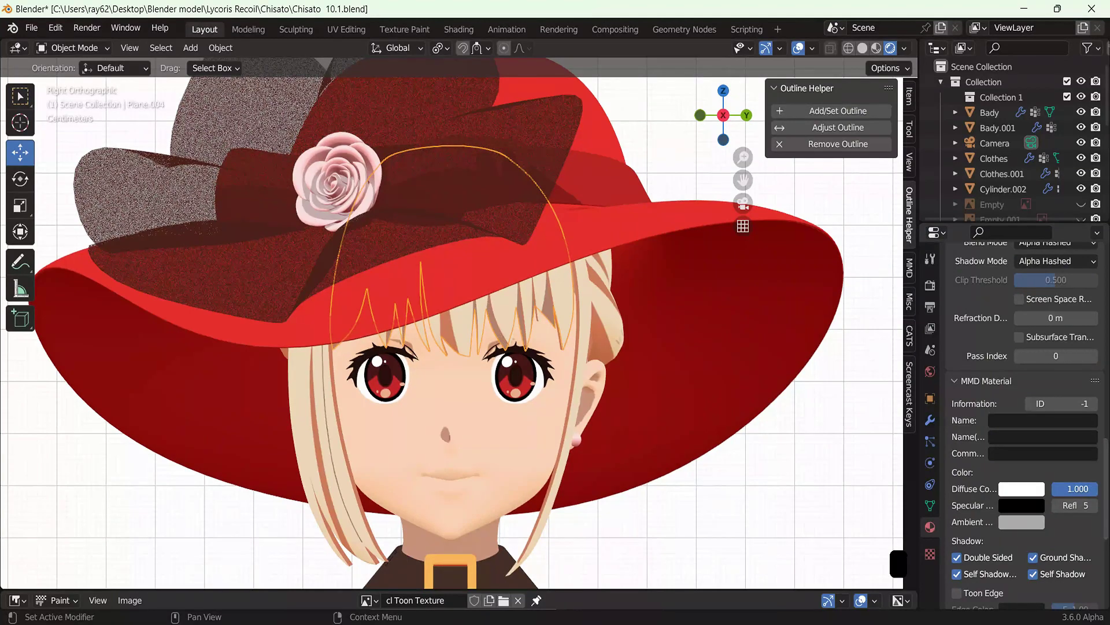
left_click(1095, 494)
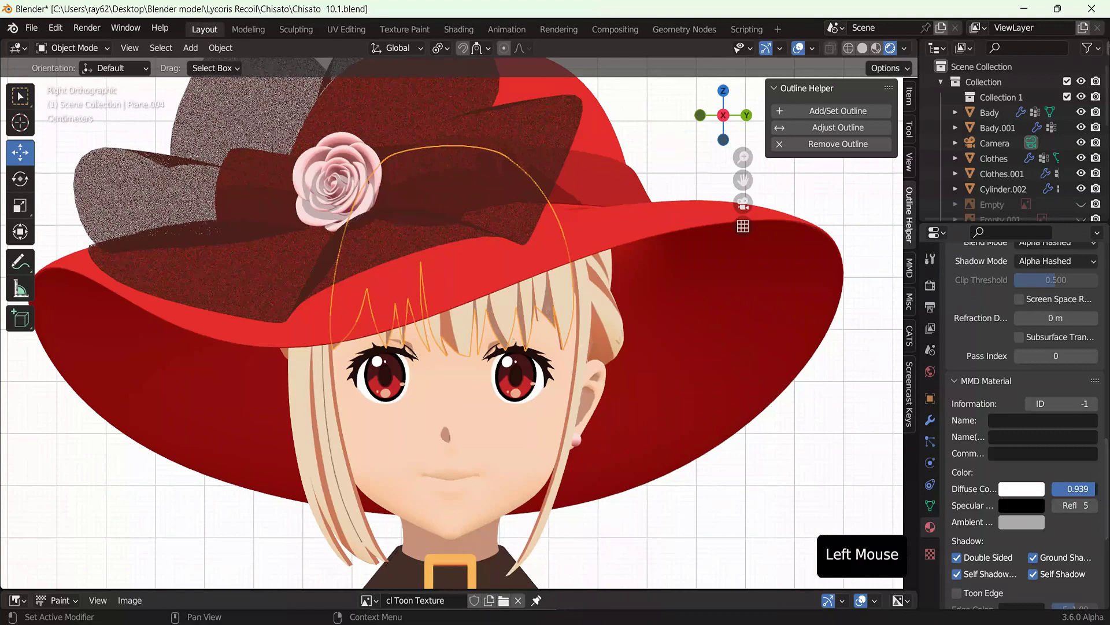
Step: Settle the bangs plane's material value at about 0.854, check the head in profile, and browse the texture folder
scroll("up", 3)
scroll("down", 3)
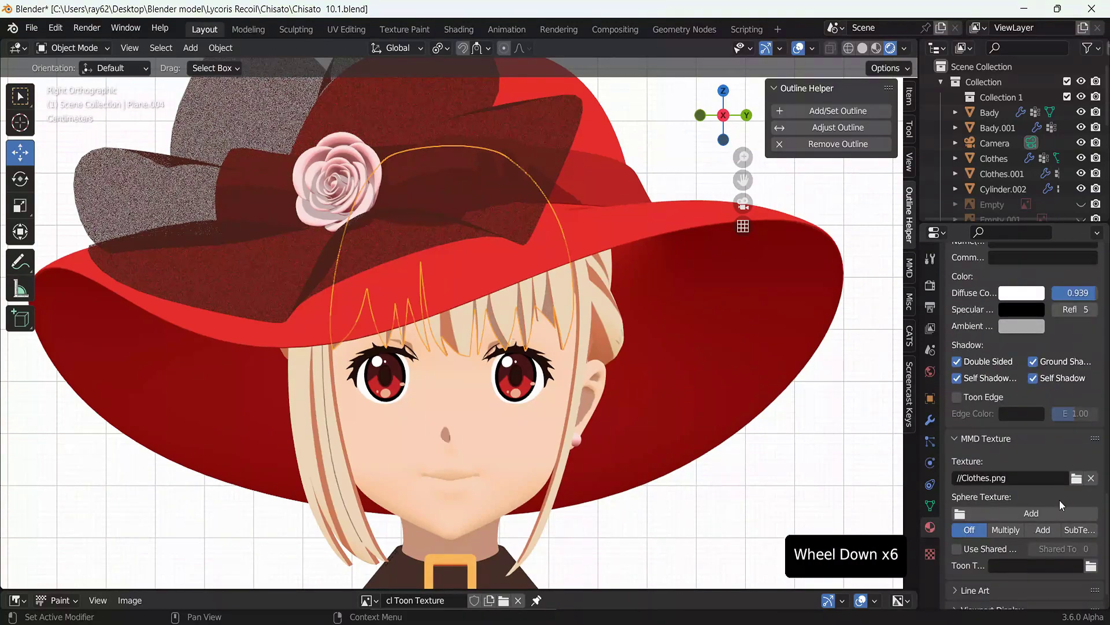
scroll("up", 3)
left_click(1096, 344)
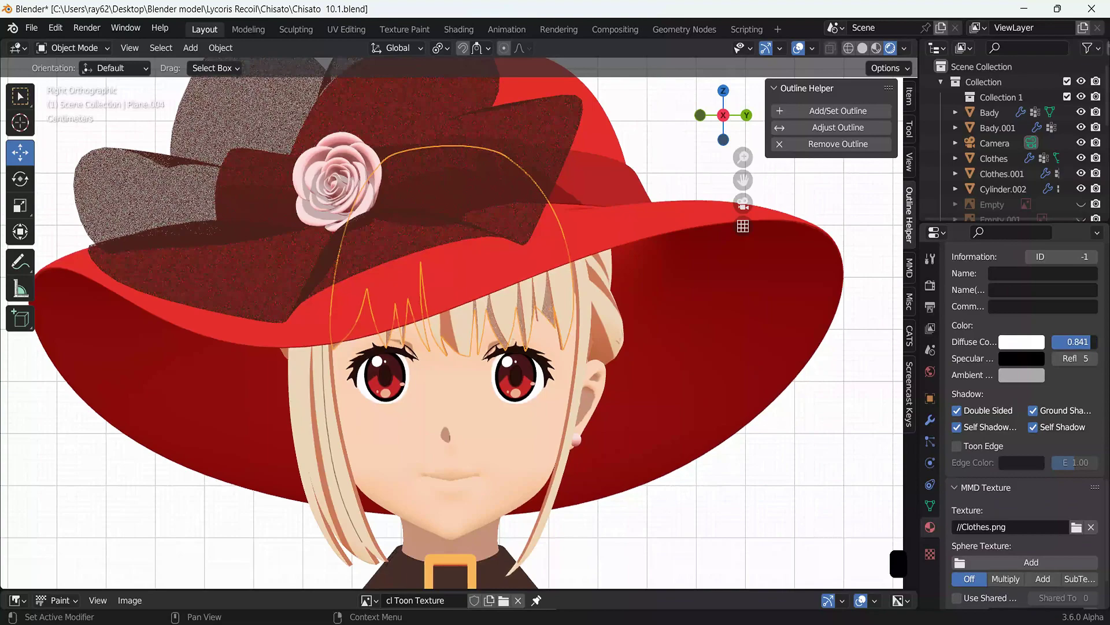
left_click(789, 497)
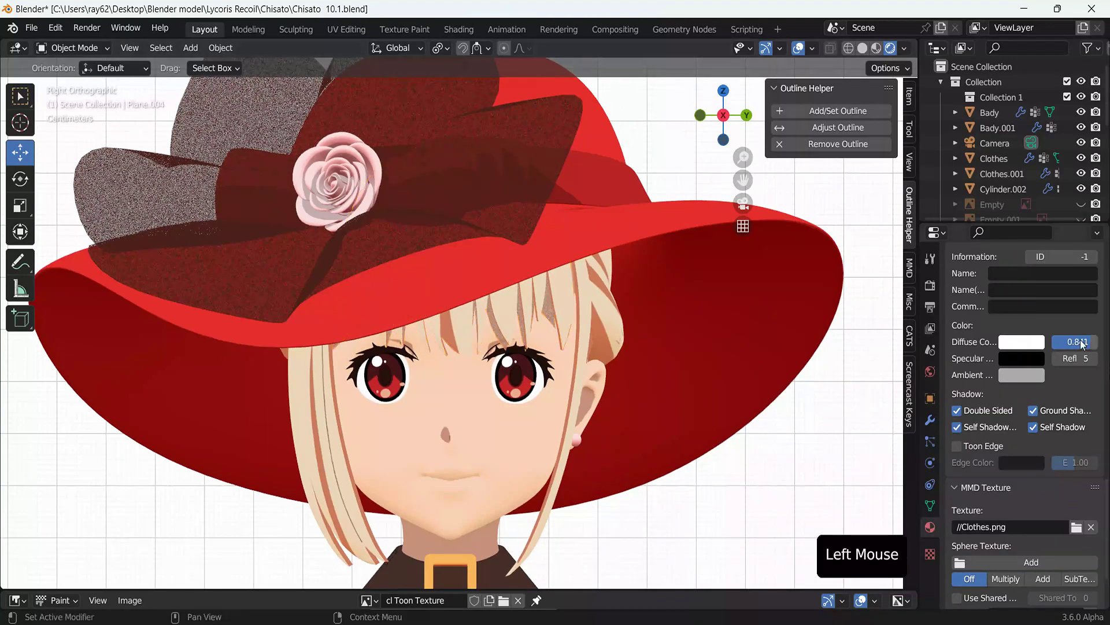
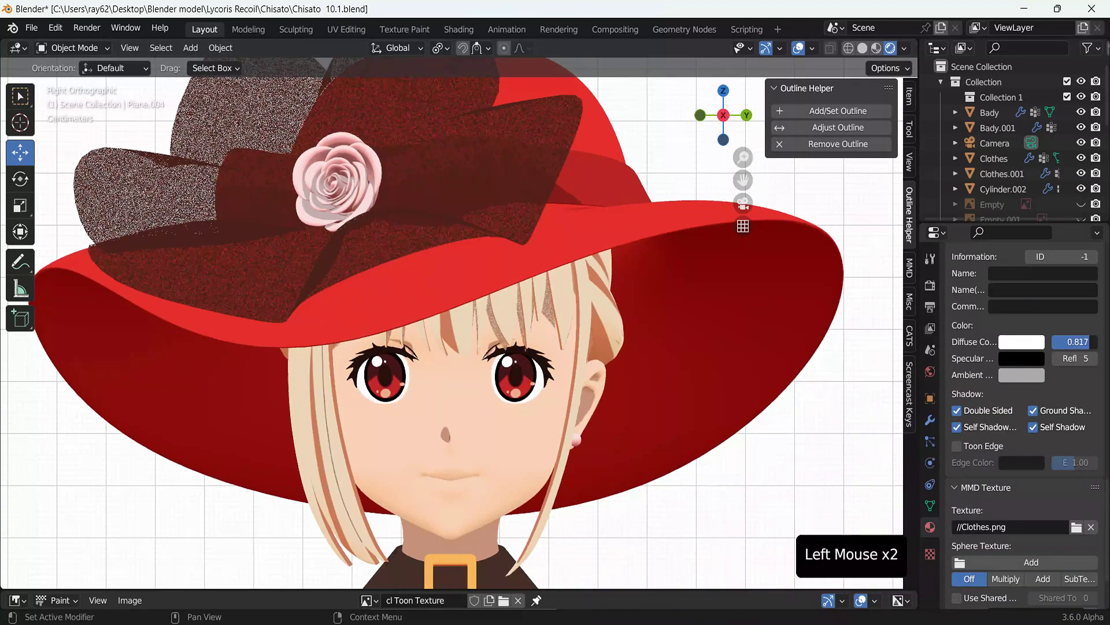
left_click(811, 496)
middle_click(715, 486)
scroll("down", 3)
middle_click(629, 450)
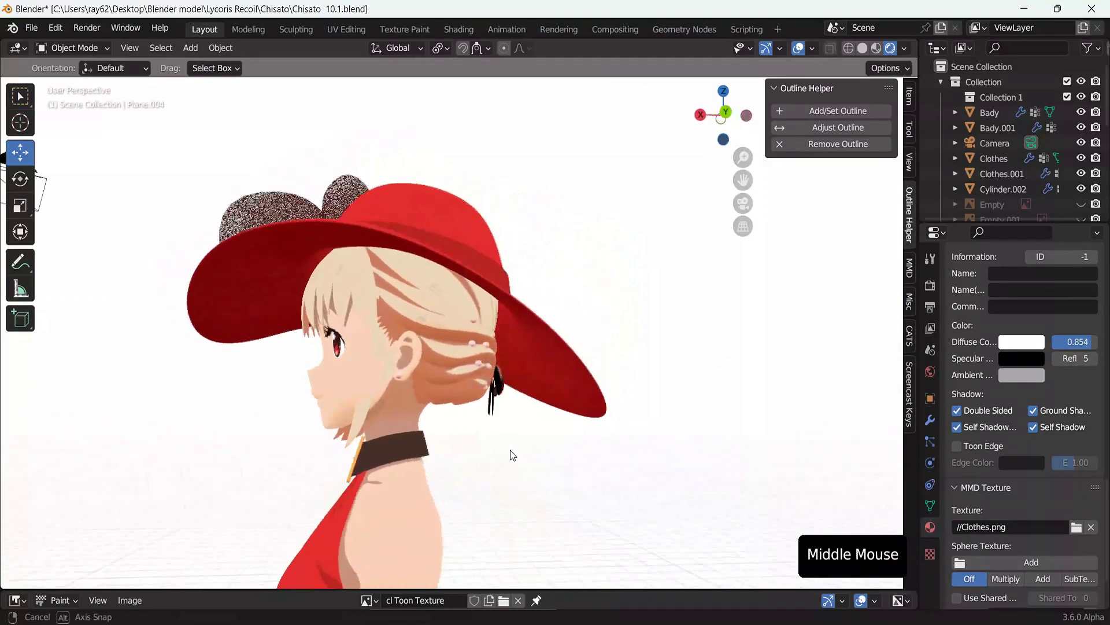
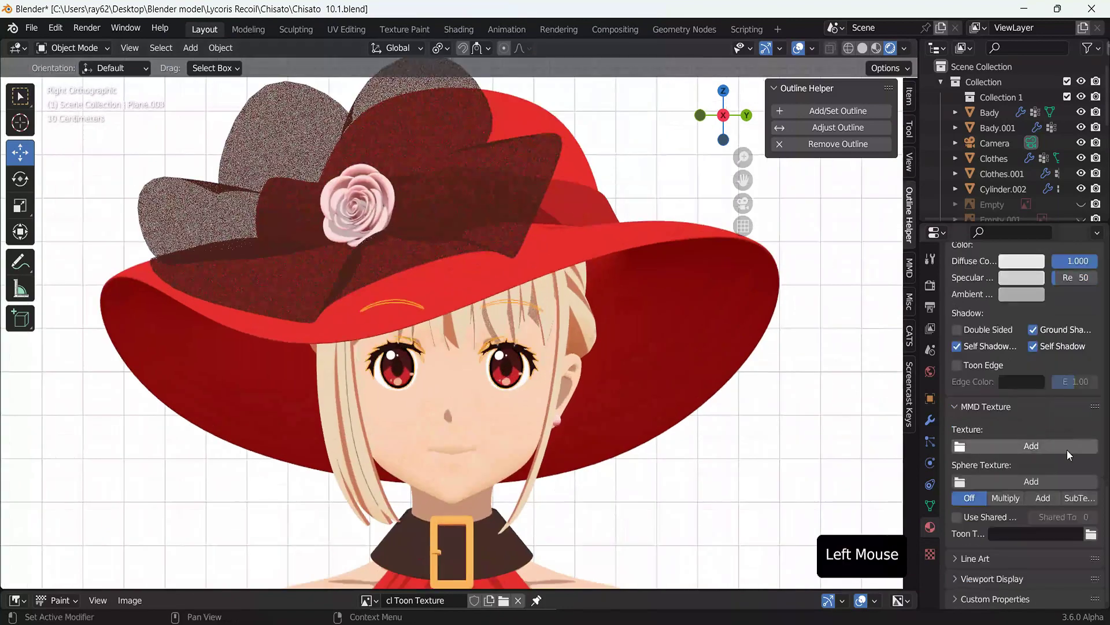
left_click(1063, 452)
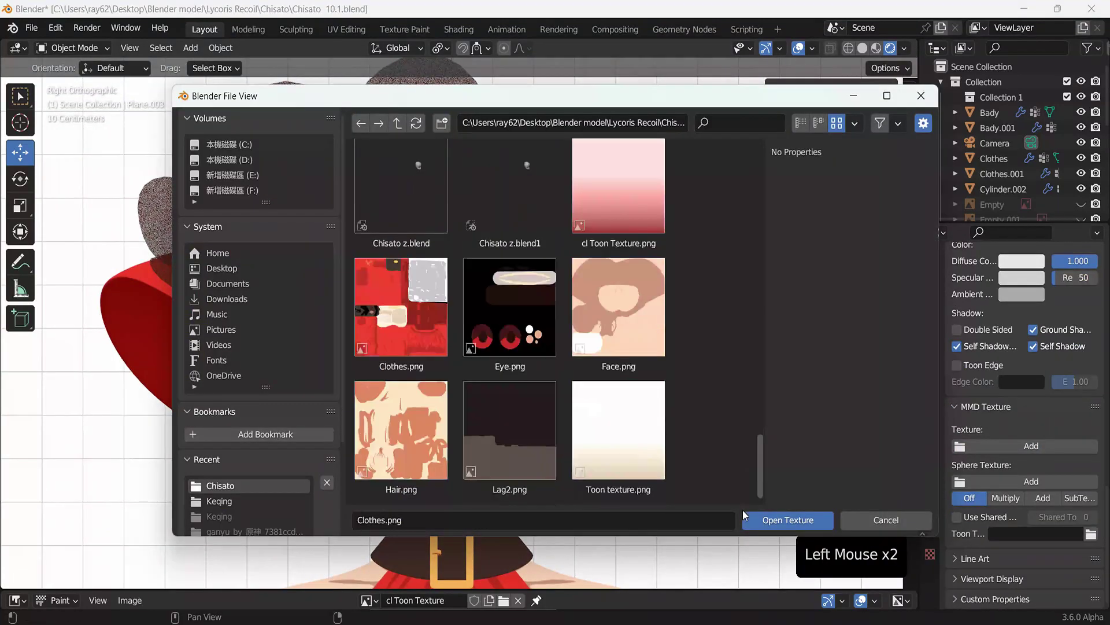
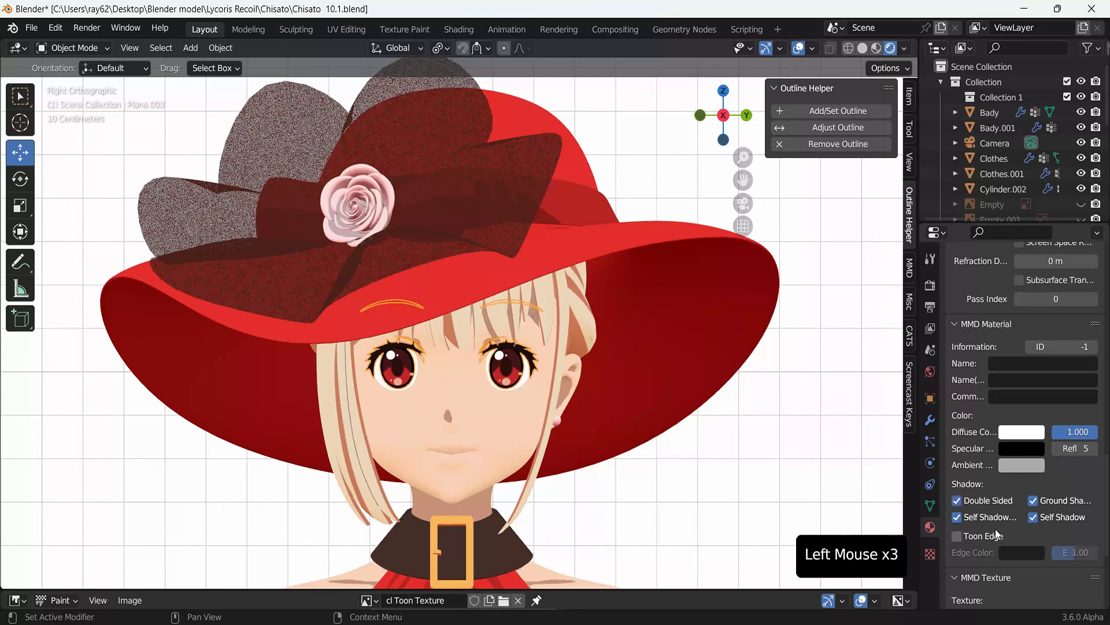
Step: Zoom and orbit in on the eyes and fringe to inspect the bangs shadow
scroll("down", 3)
left_click(712, 508)
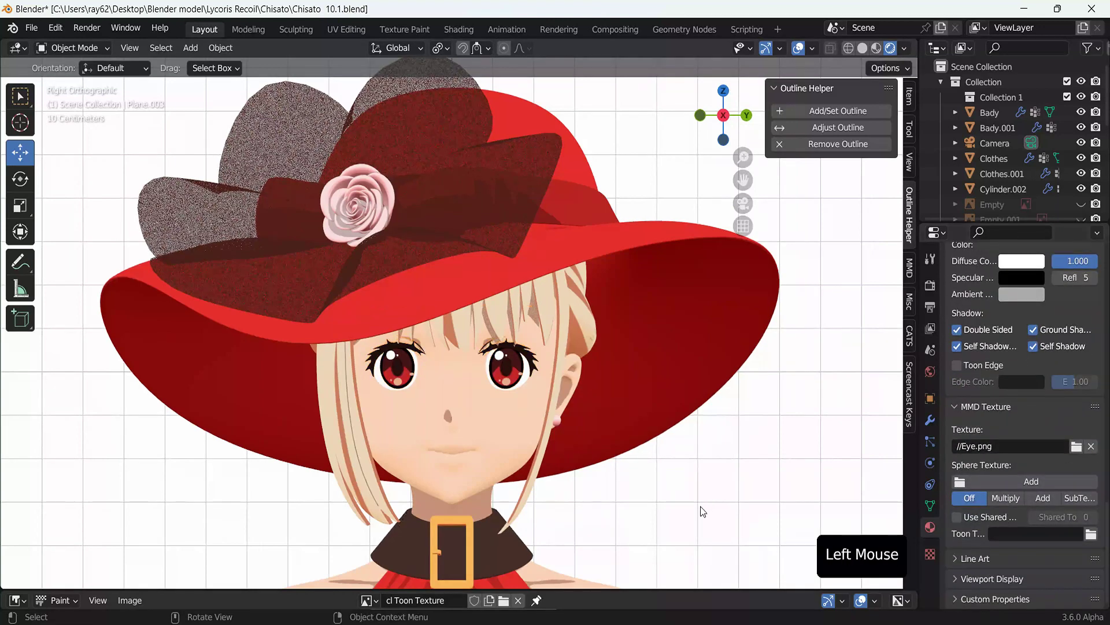
scroll("up", 3)
middle_click(613, 462)
left_click(495, 337)
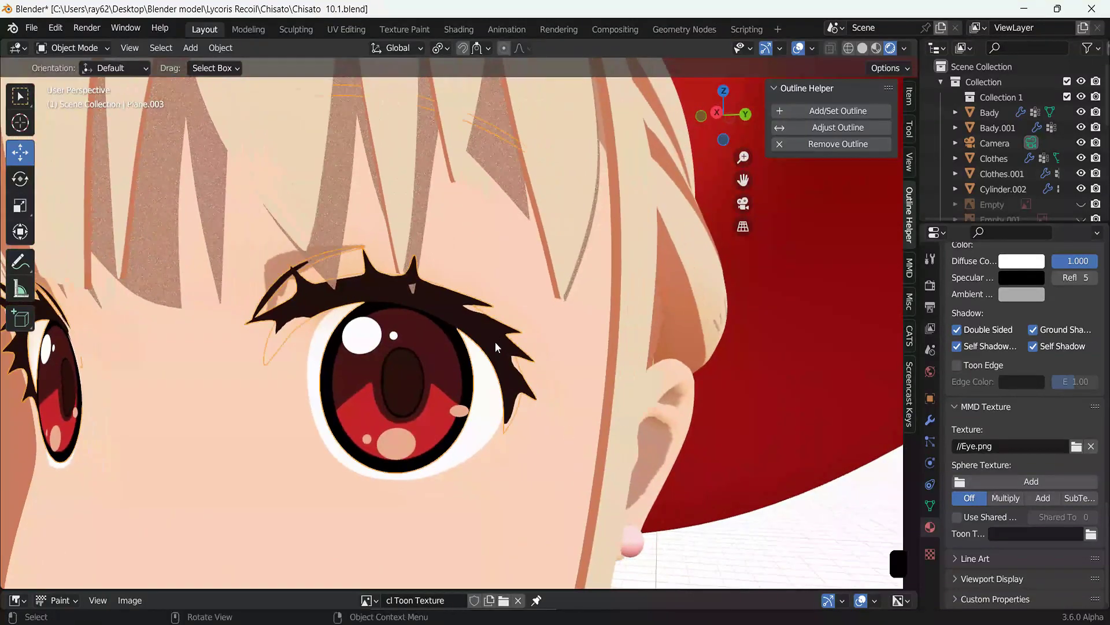
scroll("down", 3)
left_click(507, 416)
left_click(784, 149)
scroll("down", 3)
left_click(447, 440)
scroll("up", 3)
middle_click(427, 391)
left_click(249, 293)
middle_click(271, 293)
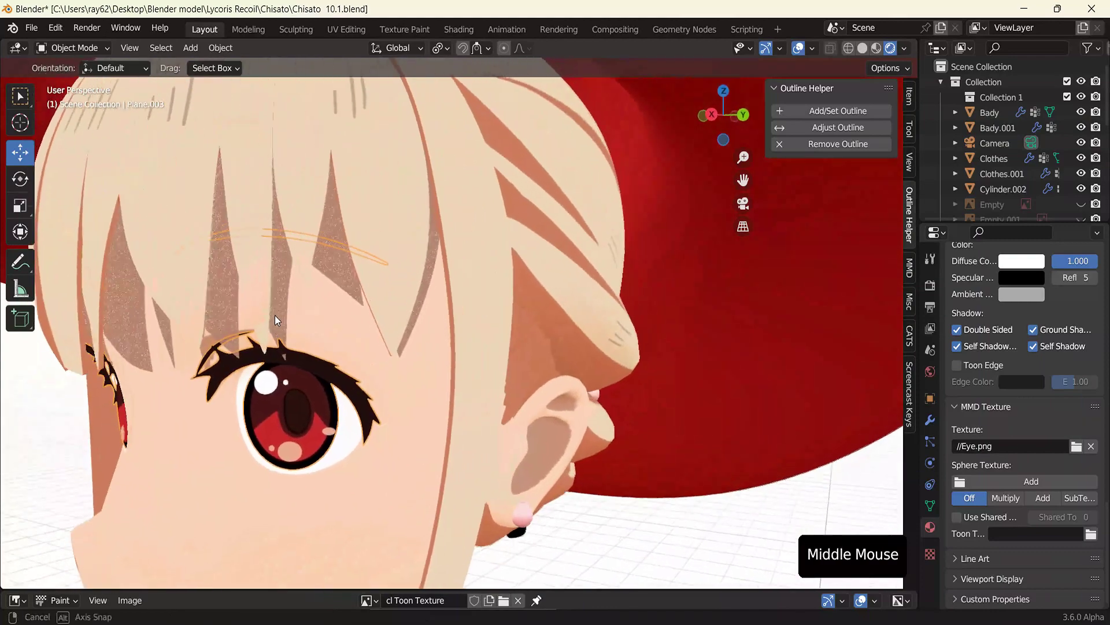
Step: Select the shadow plane over the bangs and lower its material value further to about 0.415
left_click(339, 255)
middle_click(335, 333)
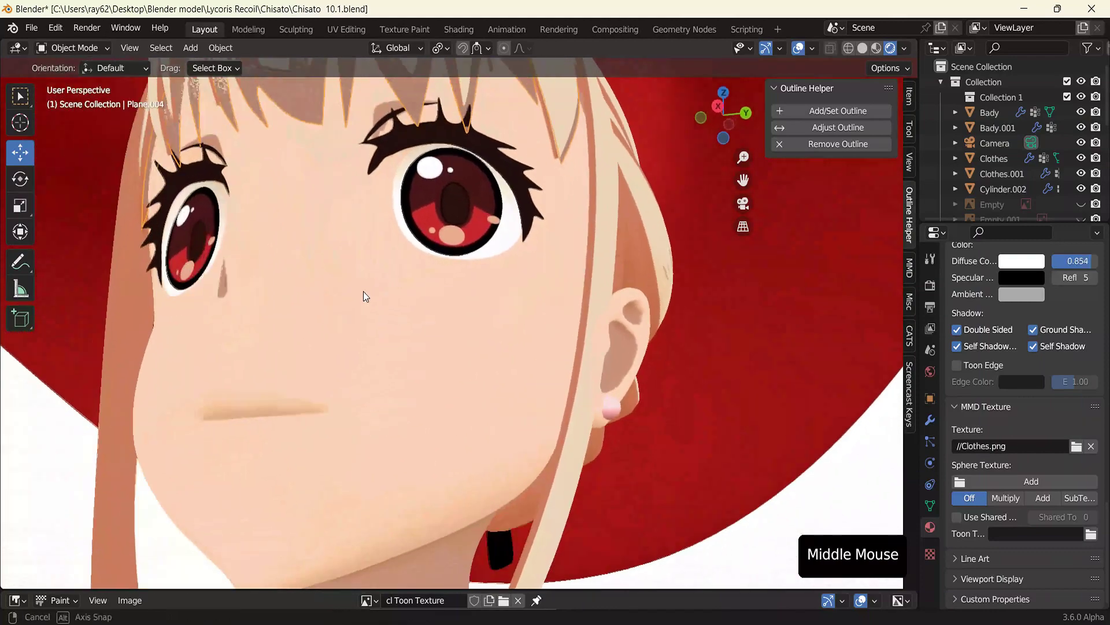
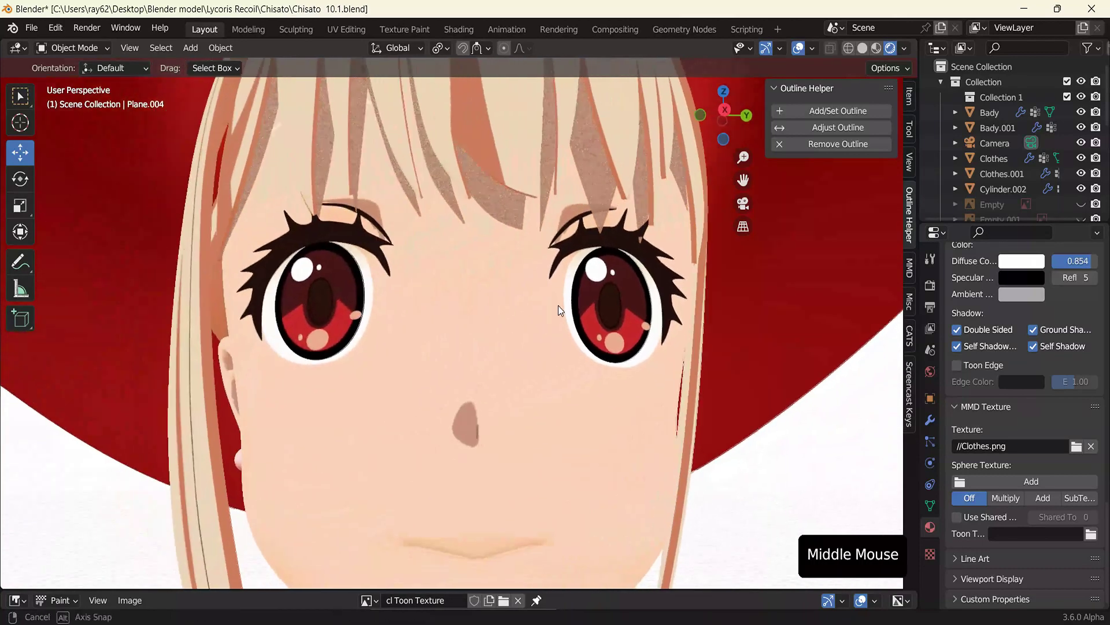
left_click(479, 249)
key("h")
key("ctrl+z")
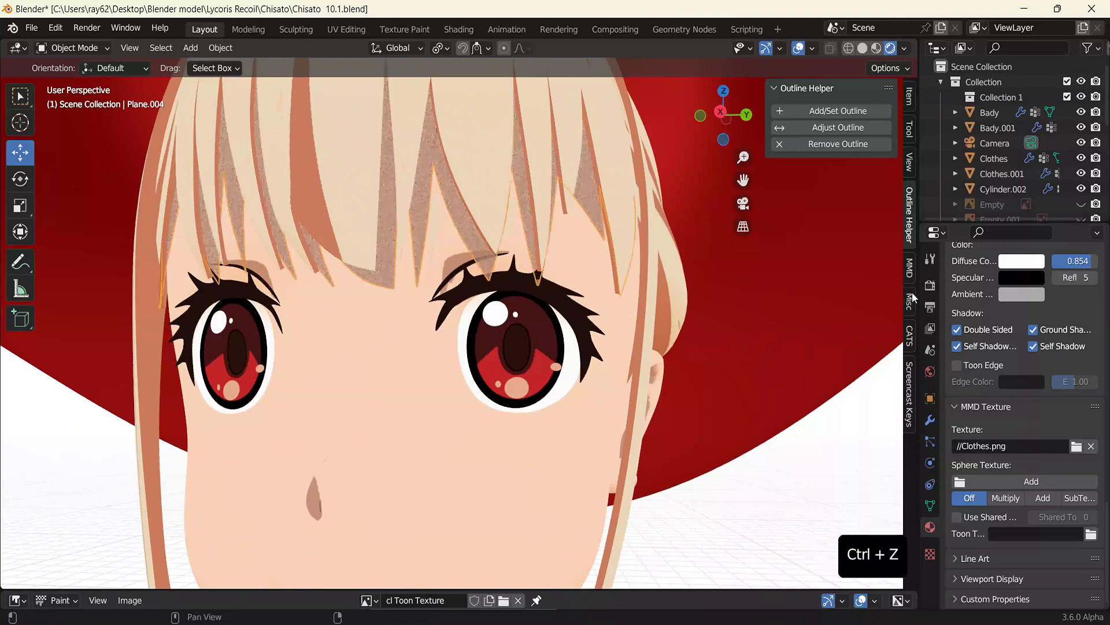
left_click(1090, 263)
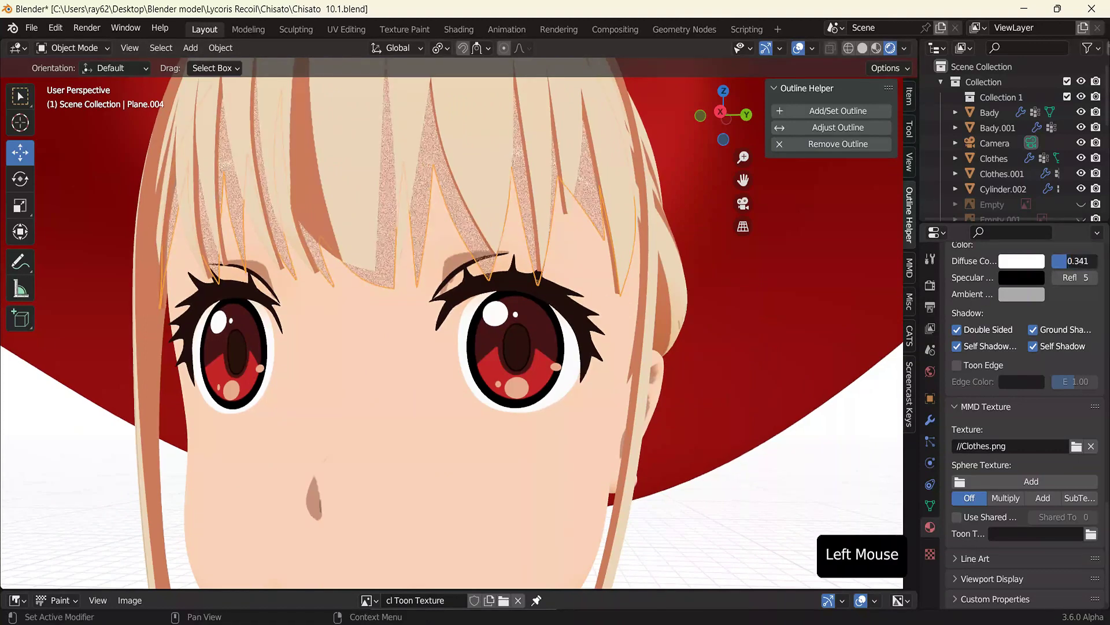
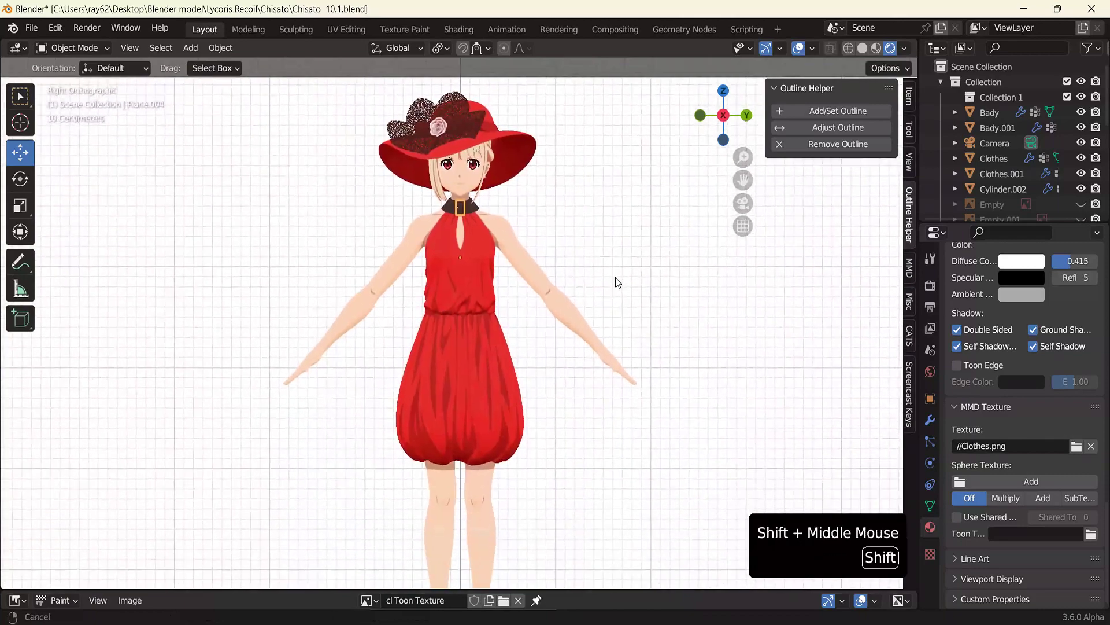
scroll("down", 3)
middle_click(621, 338)
middle_click(598, 471)
middle_click(609, 472)
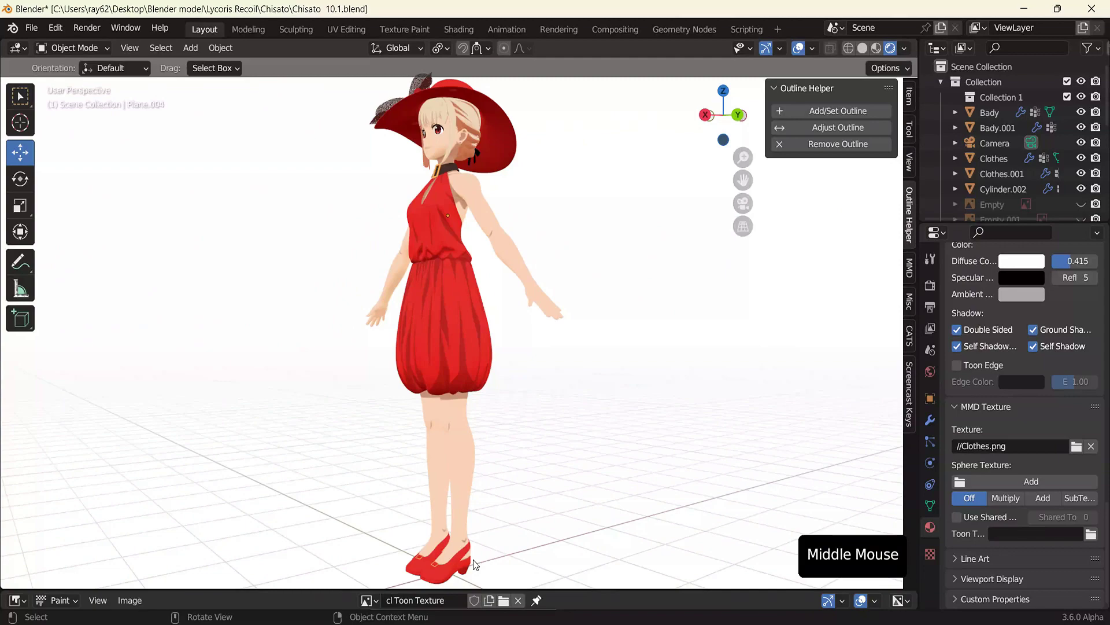
left_click(472, 568)
middle_click(501, 516)
left_click(558, 503)
scroll("down", 3)
middle_click(531, 461)
scroll("up", 3)
middle_click(578, 459)
left_click(732, 122)
left_click(731, 123)
scroll("up", 3)
middle_click(676, 217)
left_click(554, 272)
left_click(479, 316)
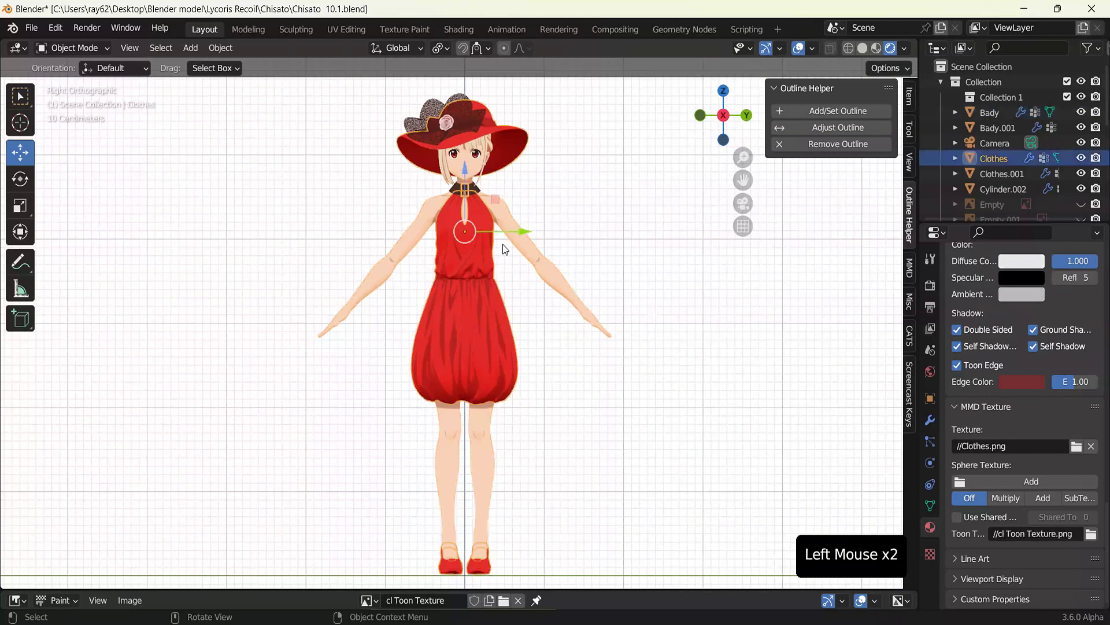
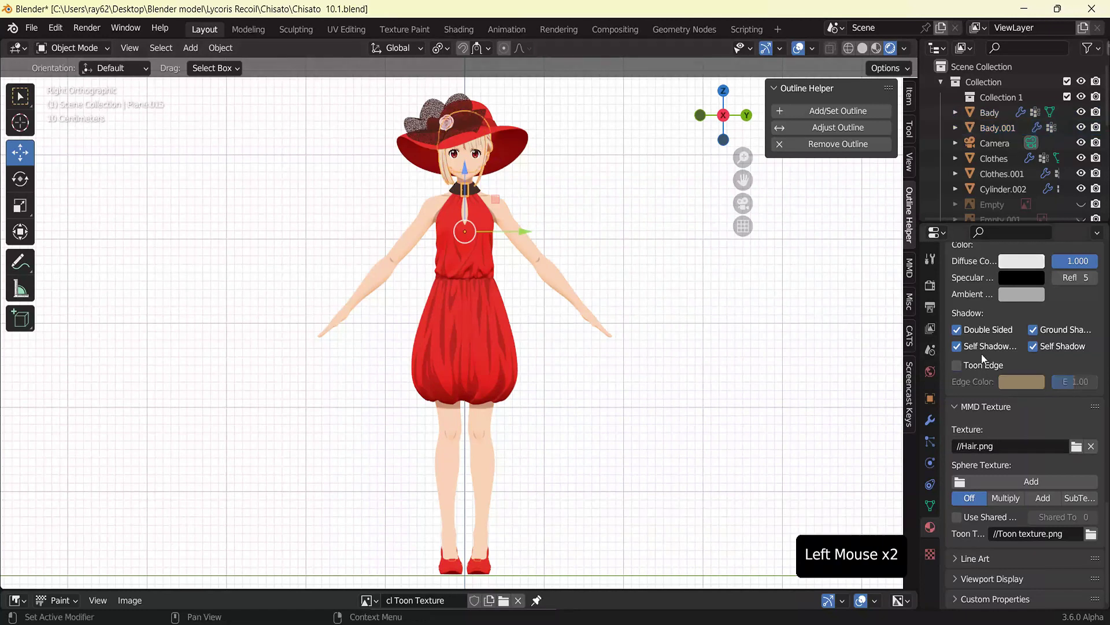
Step: Pick a pale colour for the hat plane's material swatch, then select Body and copy it
key("ctrl+v")
left_click(1036, 382)
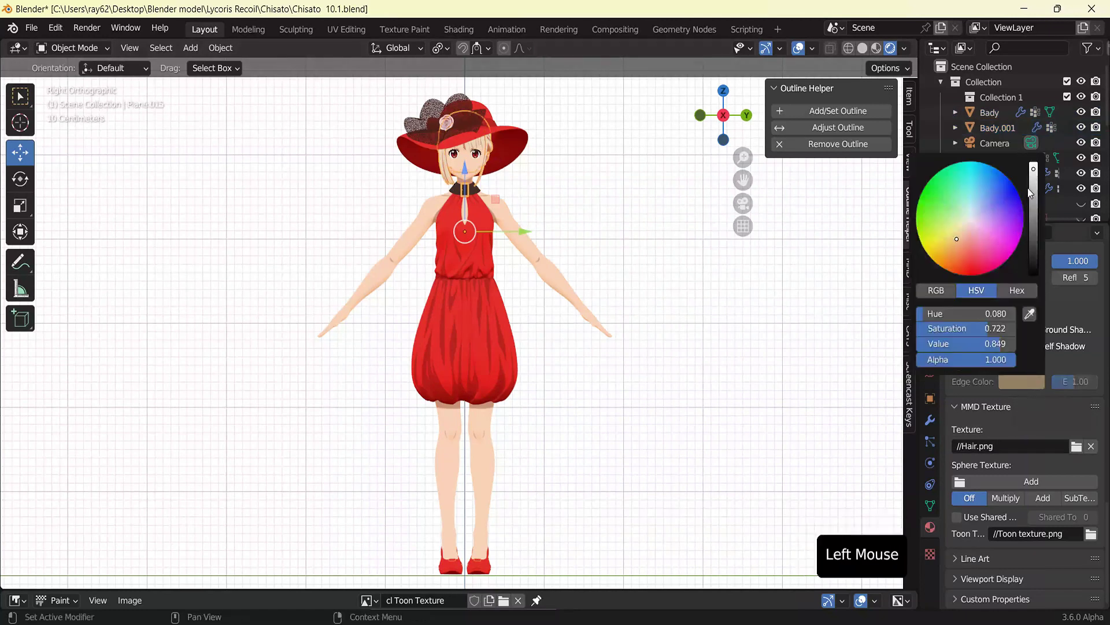
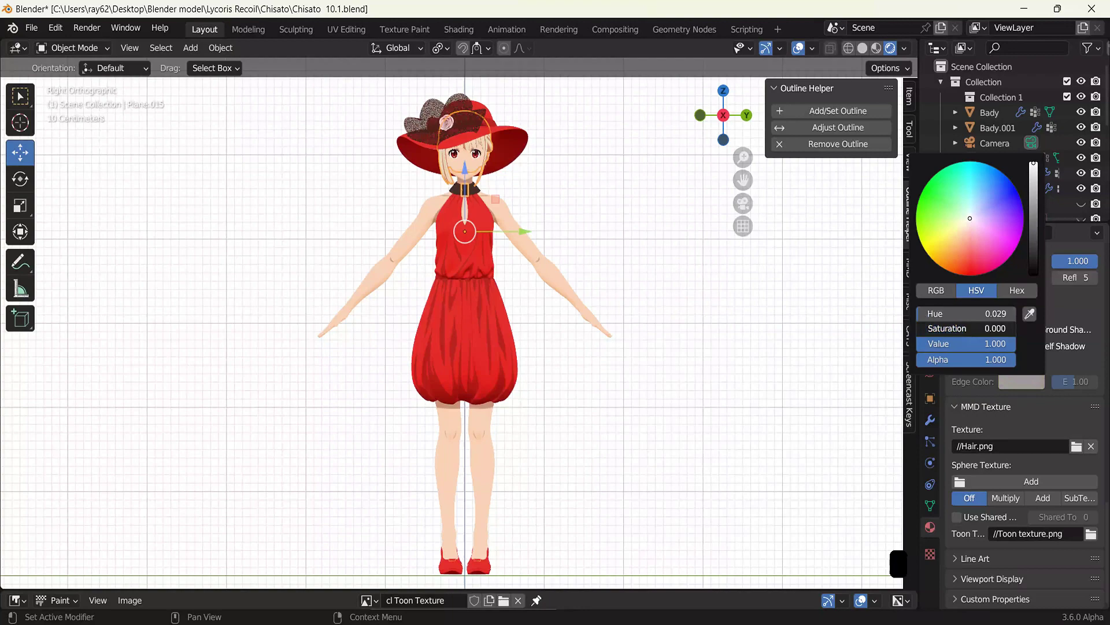
left_click(581, 375)
left_click(568, 283)
key("ctrl+c")
key("ctrl+c")
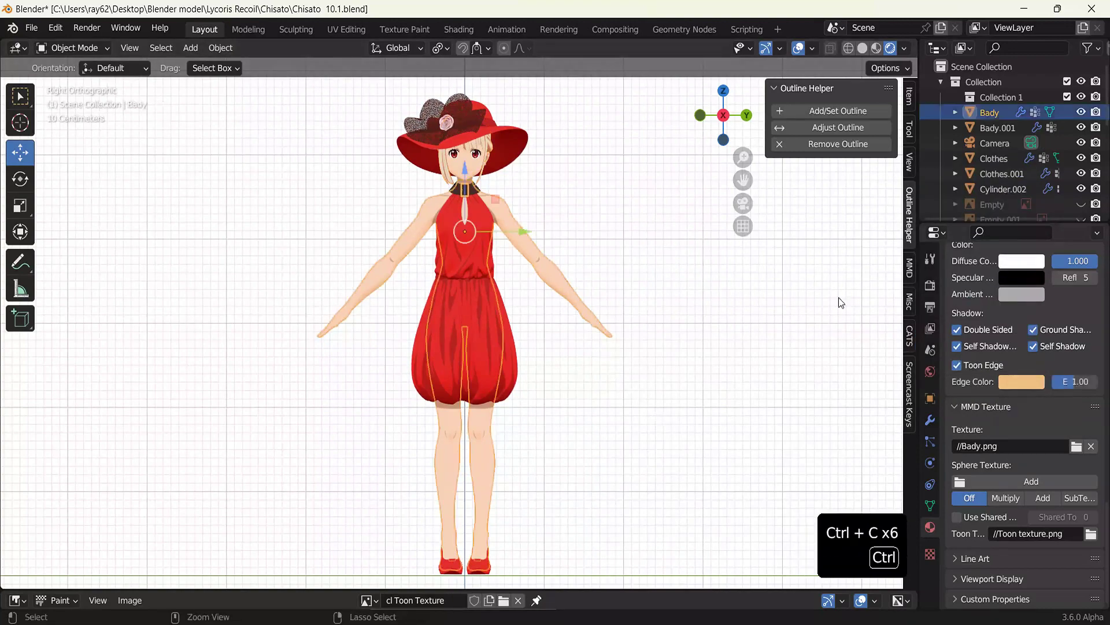
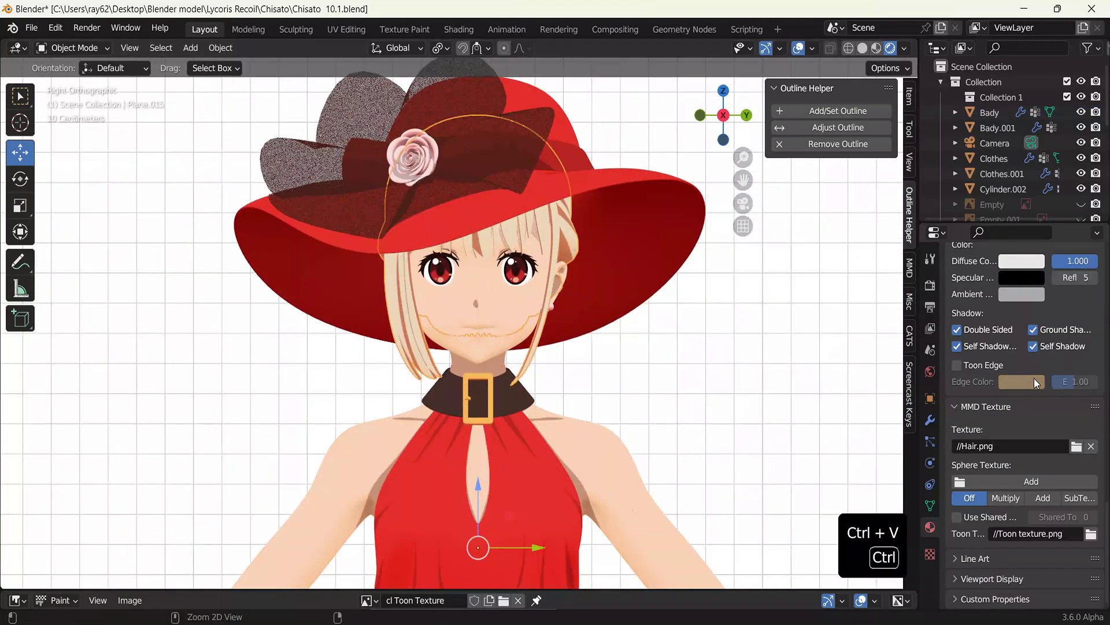
Step: Zoom out and orbit around the upper body toward the model's back
left_click(974, 370)
left_click(791, 386)
scroll("down", 3)
middle_click(666, 420)
left_click(496, 293)
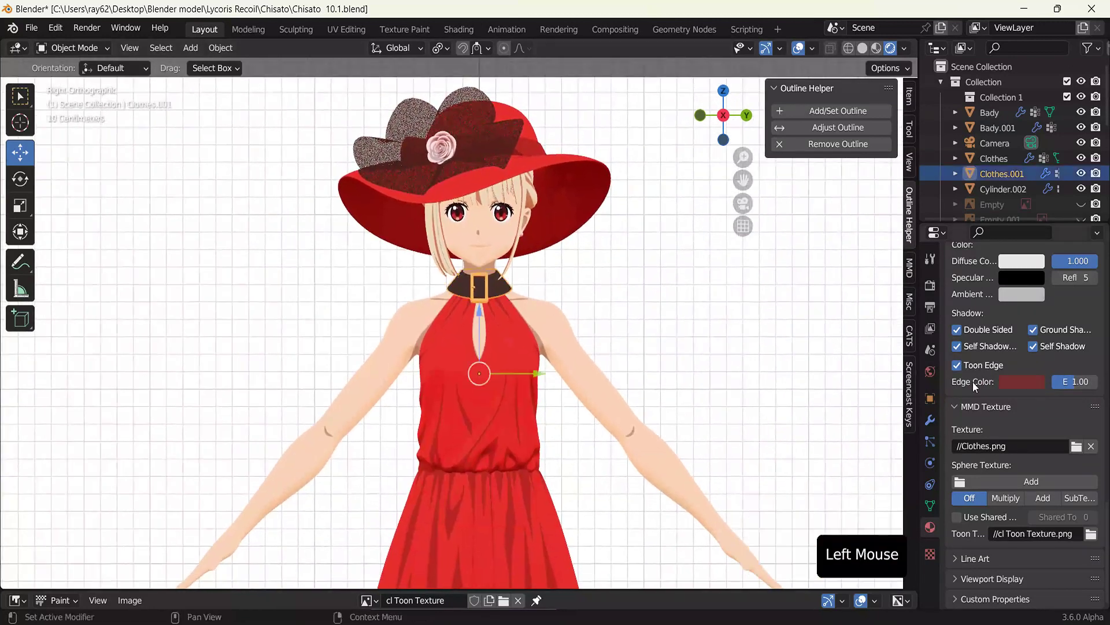
left_click(1020, 386)
left_click(703, 340)
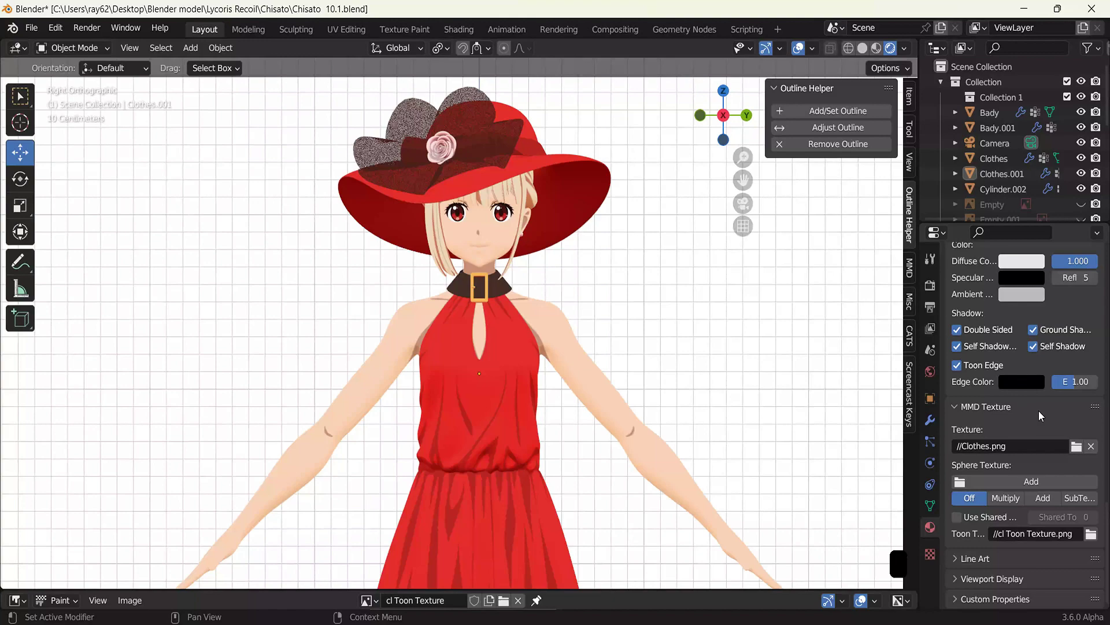
scroll("down", 3)
middle_click(675, 410)
scroll("down", 3)
middle_click(669, 345)
Step: Orbit onto the back of the head to inspect the dark hair bow under the red hat
scroll("down", 3)
middle_click(669, 353)
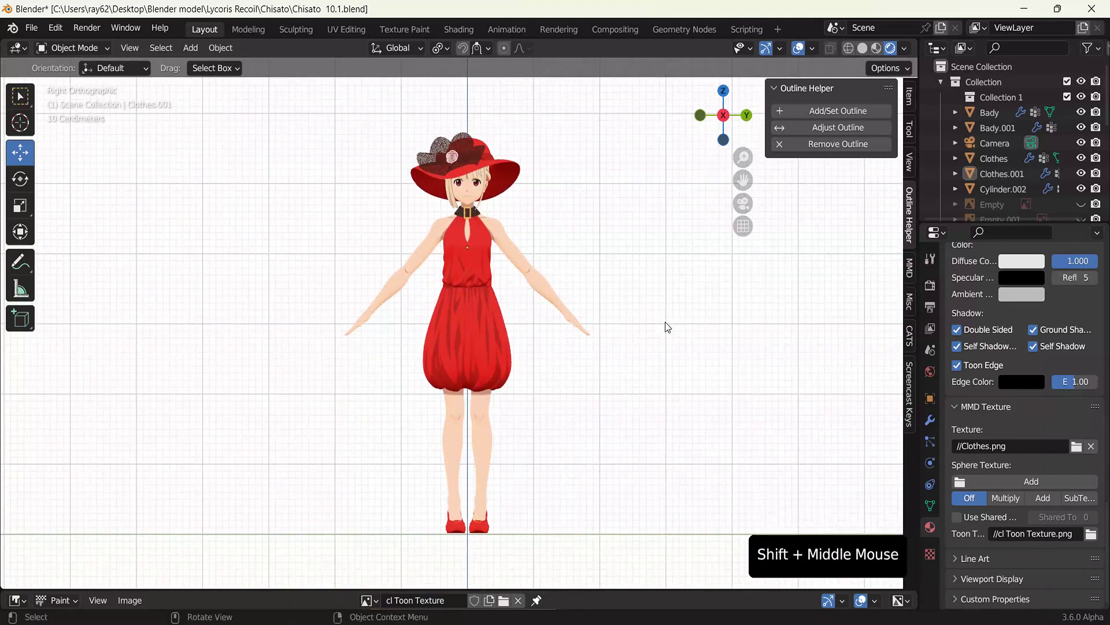
scroll("up", 3)
middle_click(624, 306)
scroll("up", 3)
middle_click(560, 398)
scroll("up", 3)
middle_click(568, 382)
scroll("up", 3)
middle_click(538, 361)
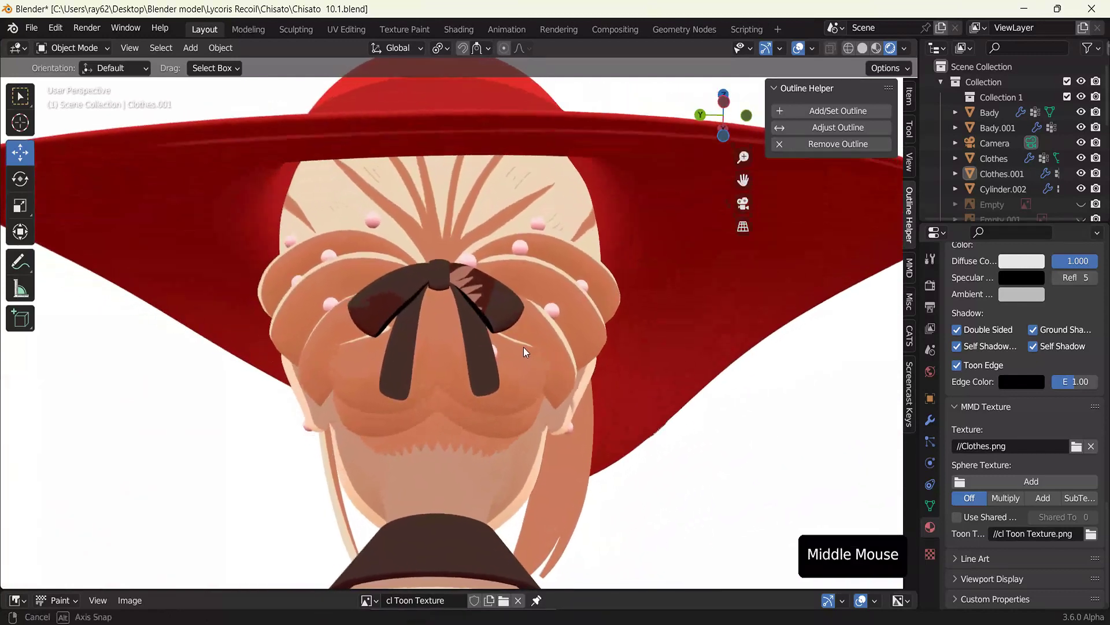
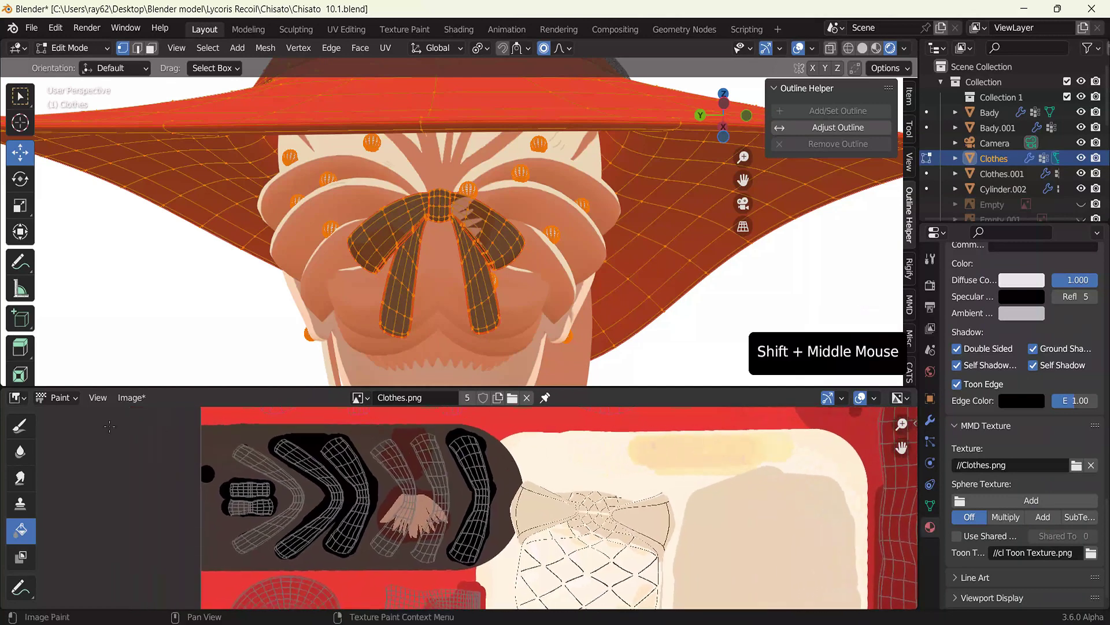
Step: Save the painted Clothes.png texture via Image > Save
left_click(145, 407)
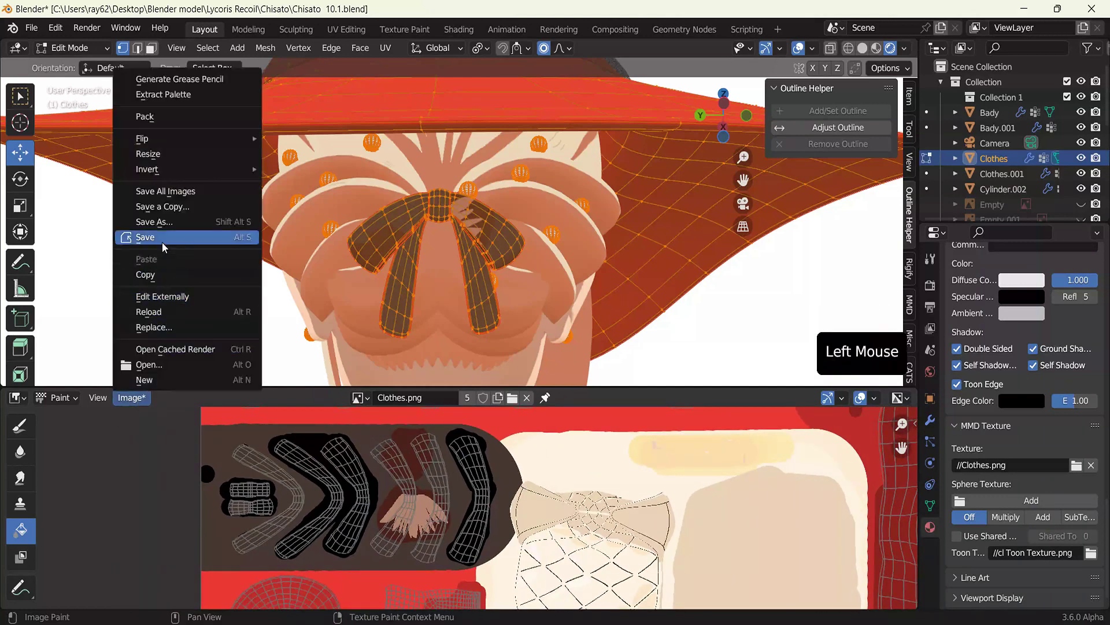
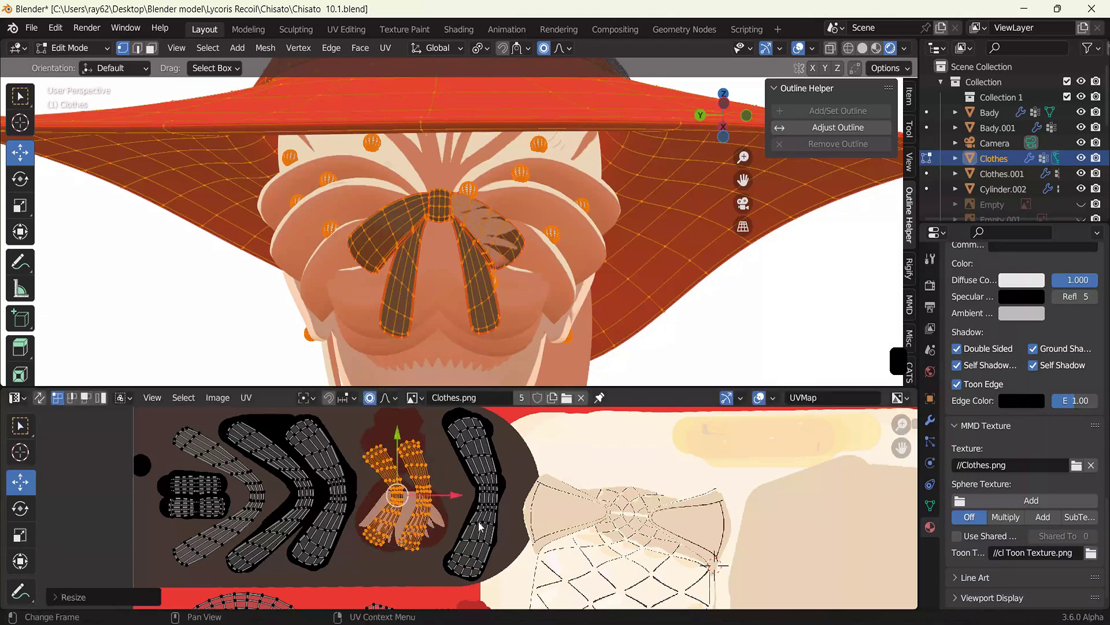
Step: Rotate, move and scale the hair bow UV island lower onto Clothes.png's dark ribbon area
key("r")
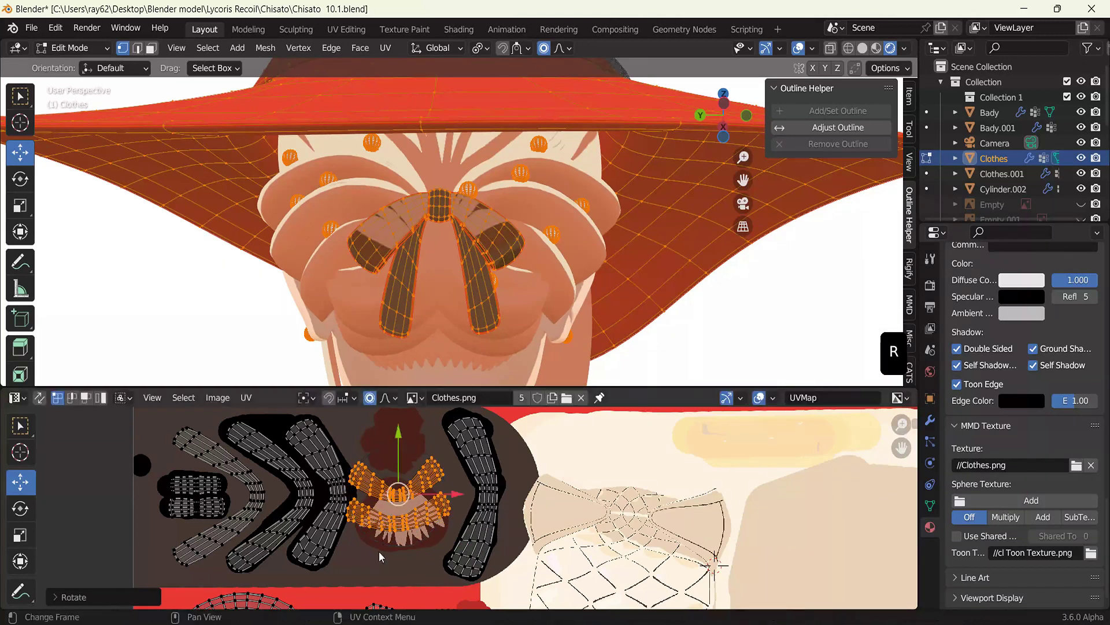
key("g")
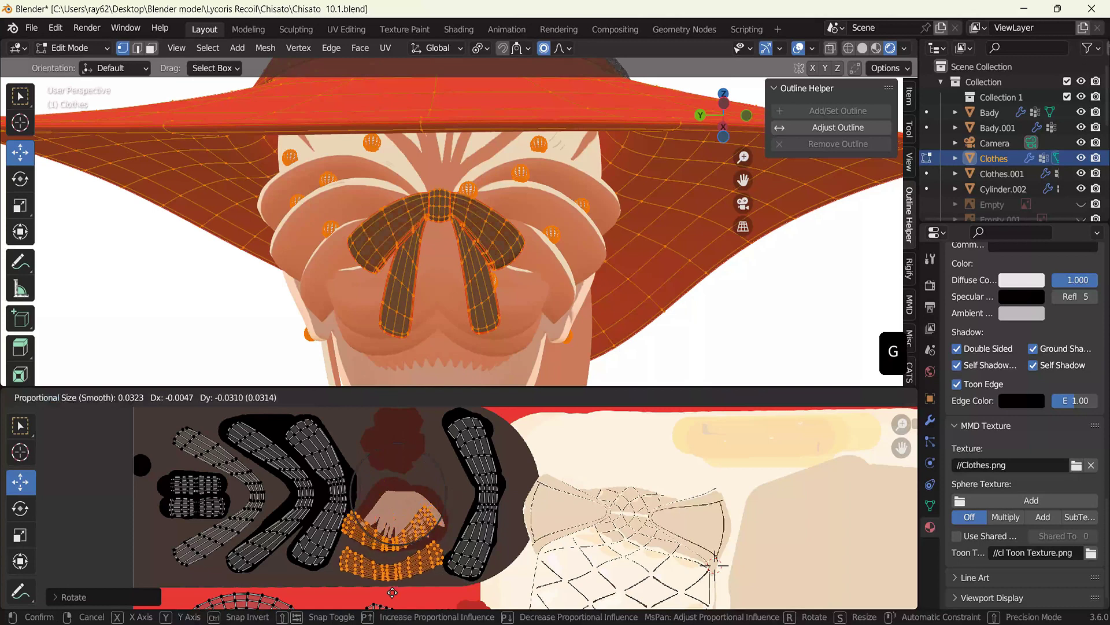
key("r")
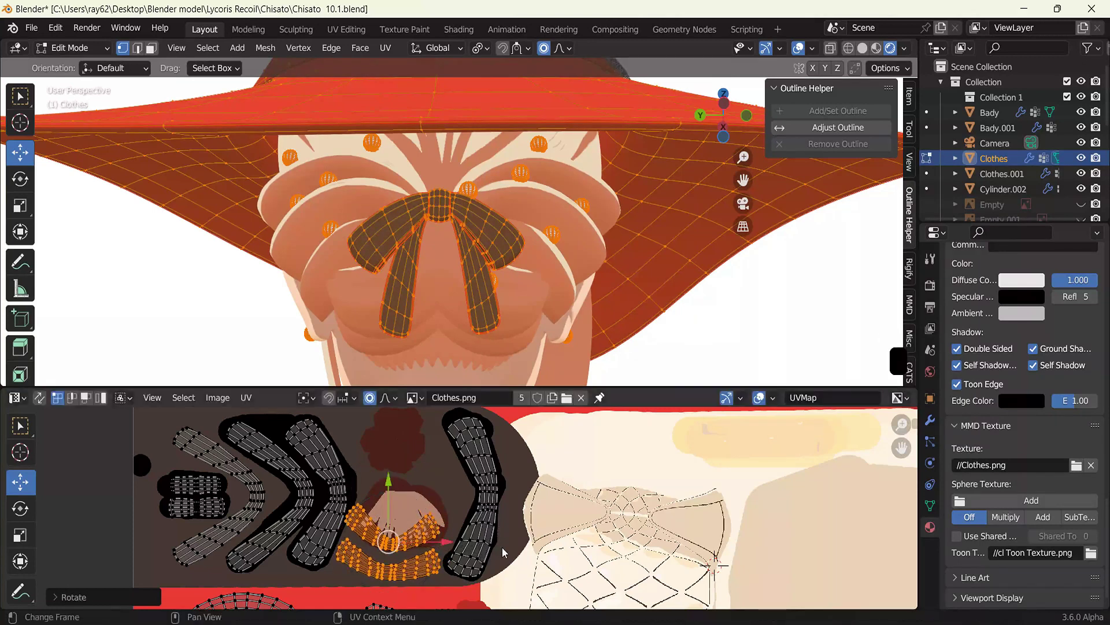
key("s")
key("g")
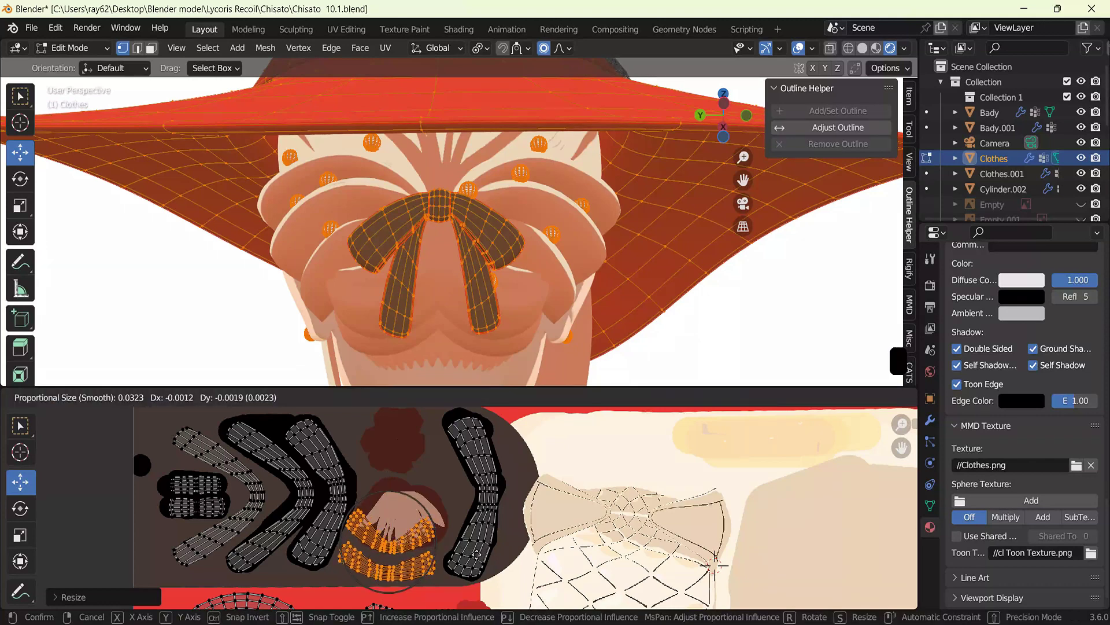
Step: Move the bow knot UV piece to the bottom dark strip and rotate it
left_click(434, 538)
scroll("up", 3)
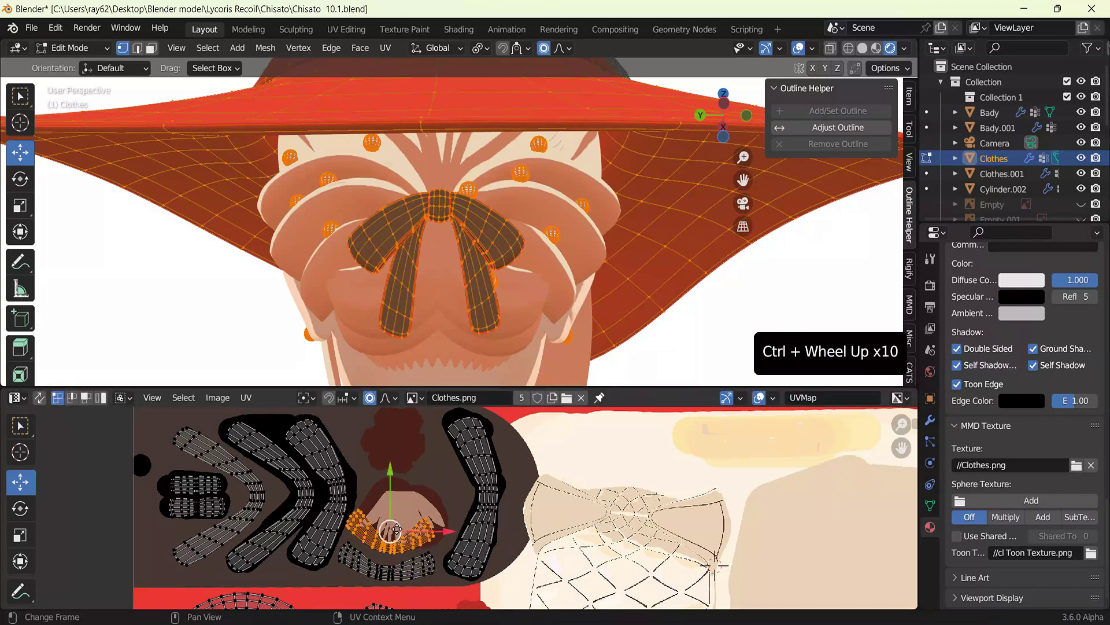
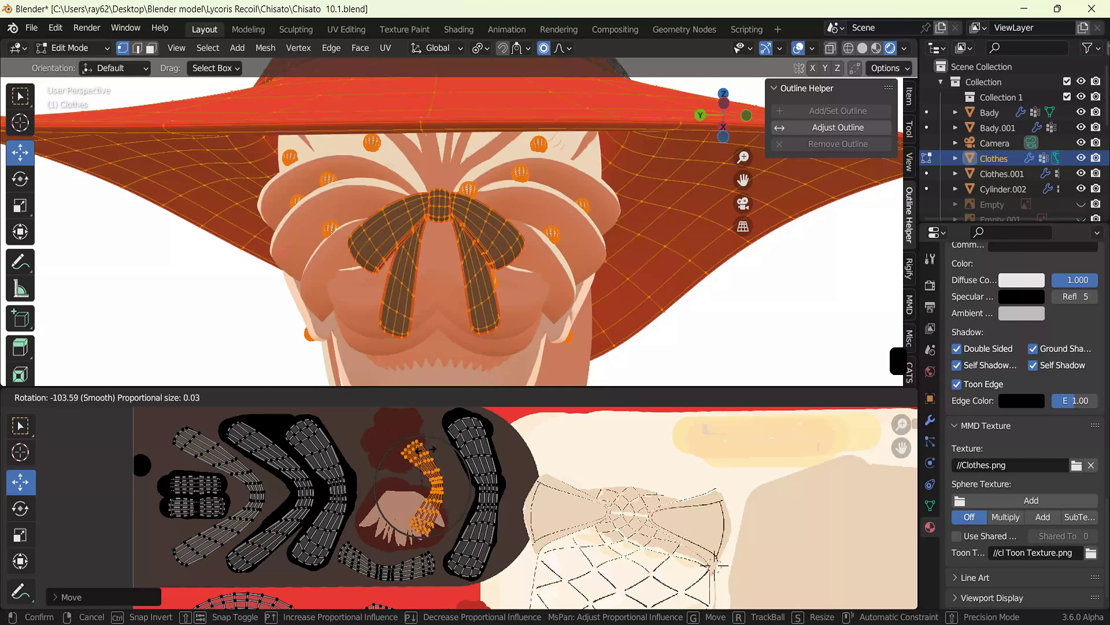
key("g")
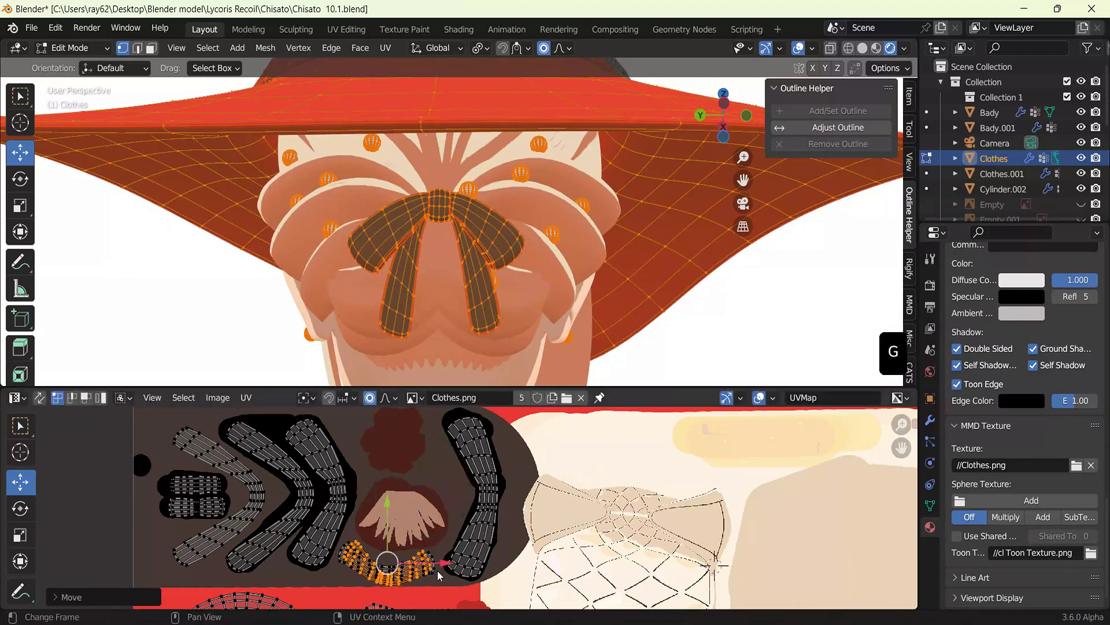
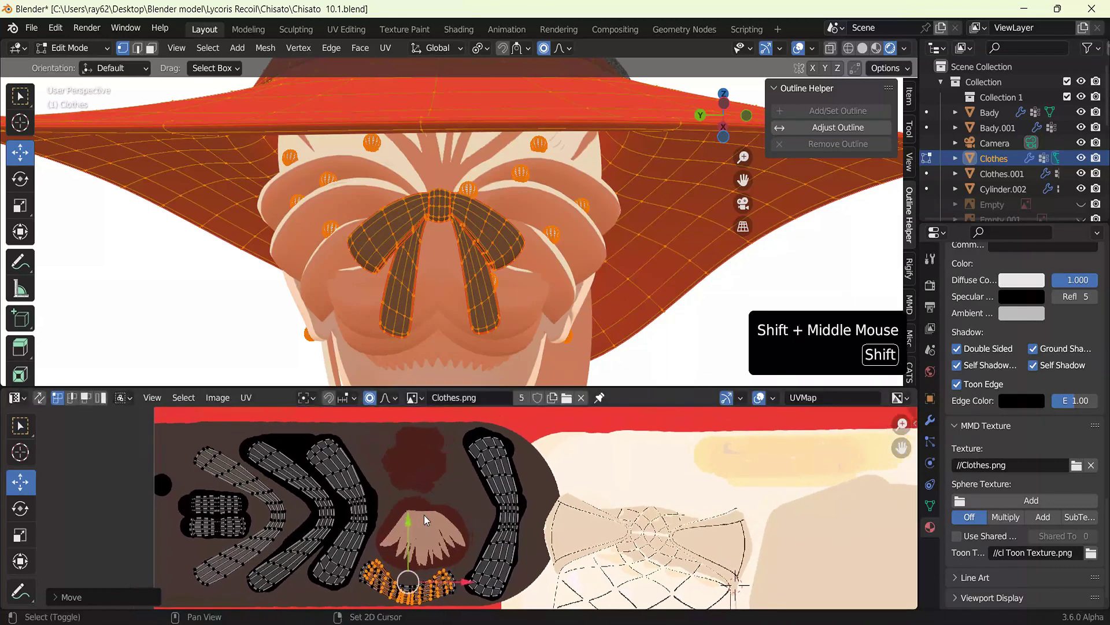
key("r")
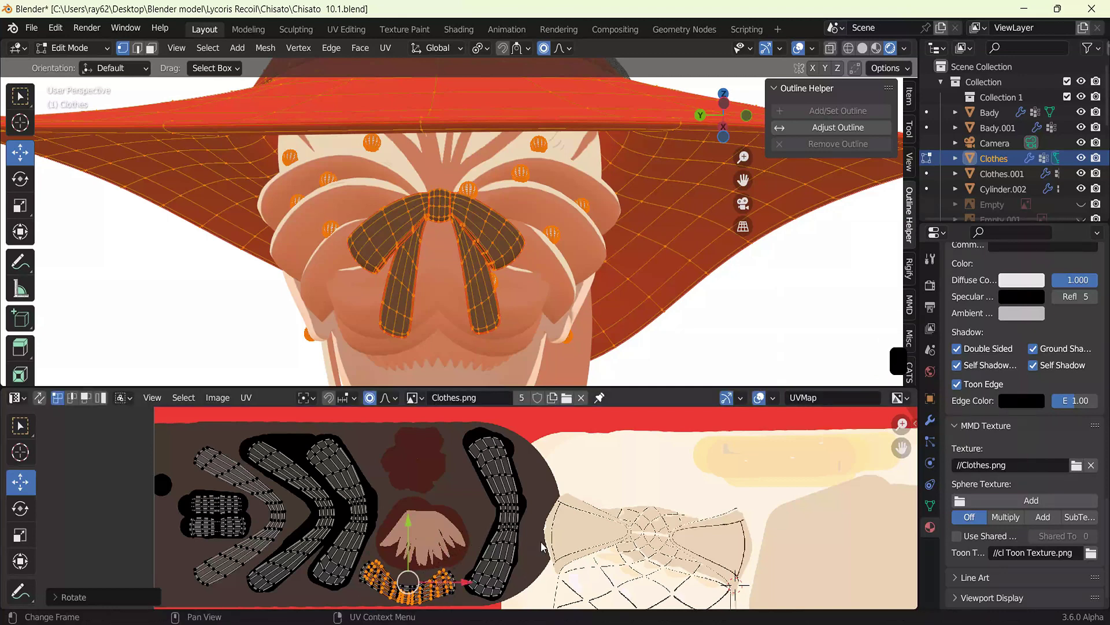
Step: Turn the ribbon strip UVs a quarter turn and place them beside the right island
key("s")
key("r")
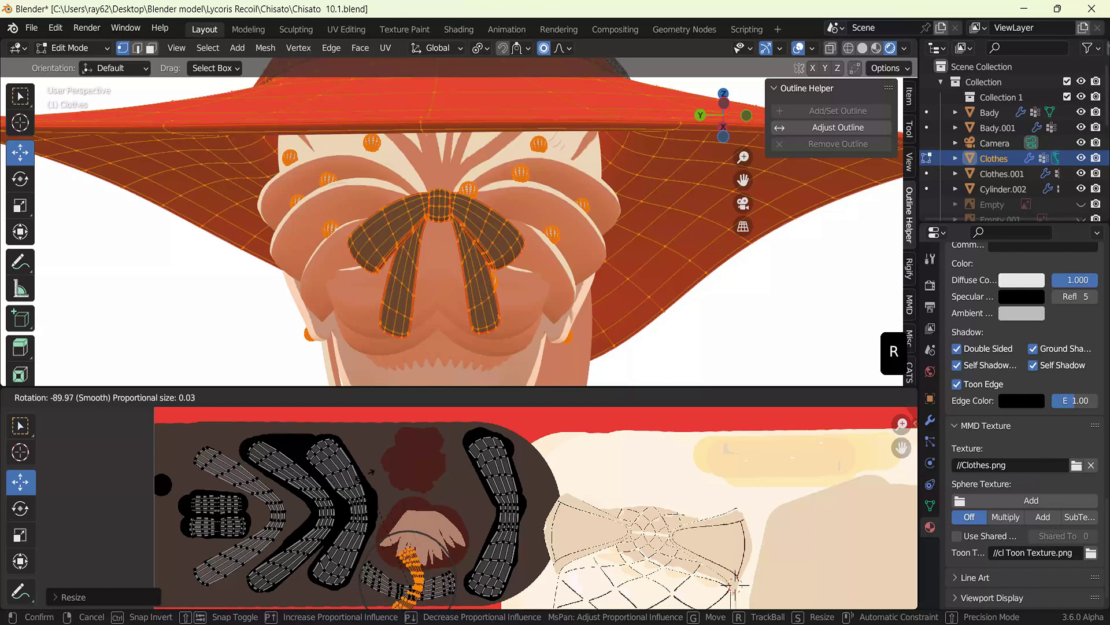
key("g")
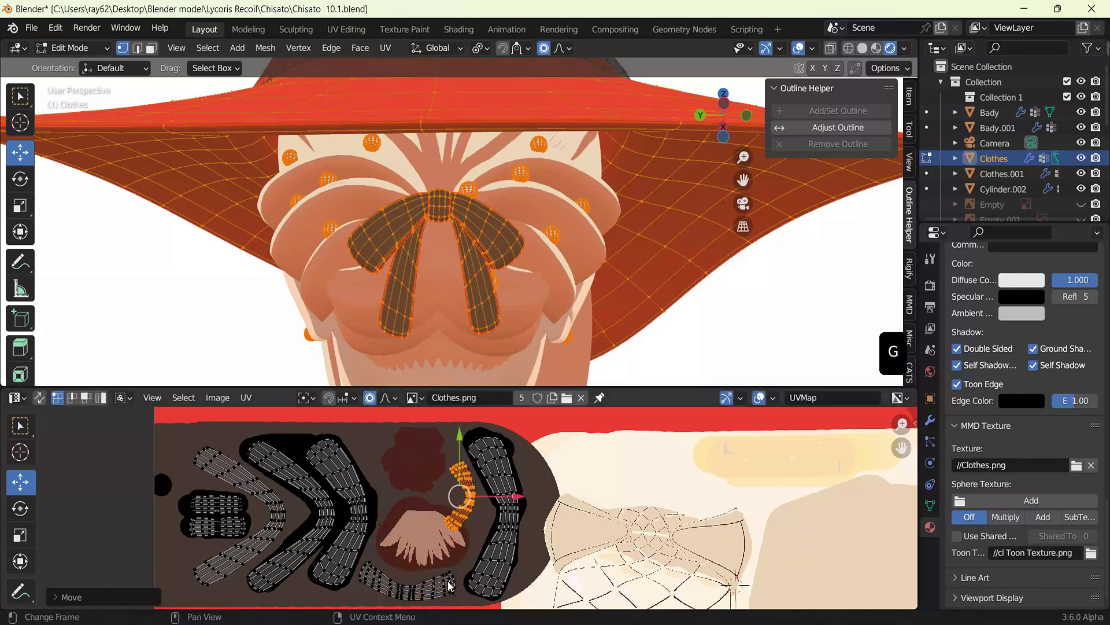
key("r")
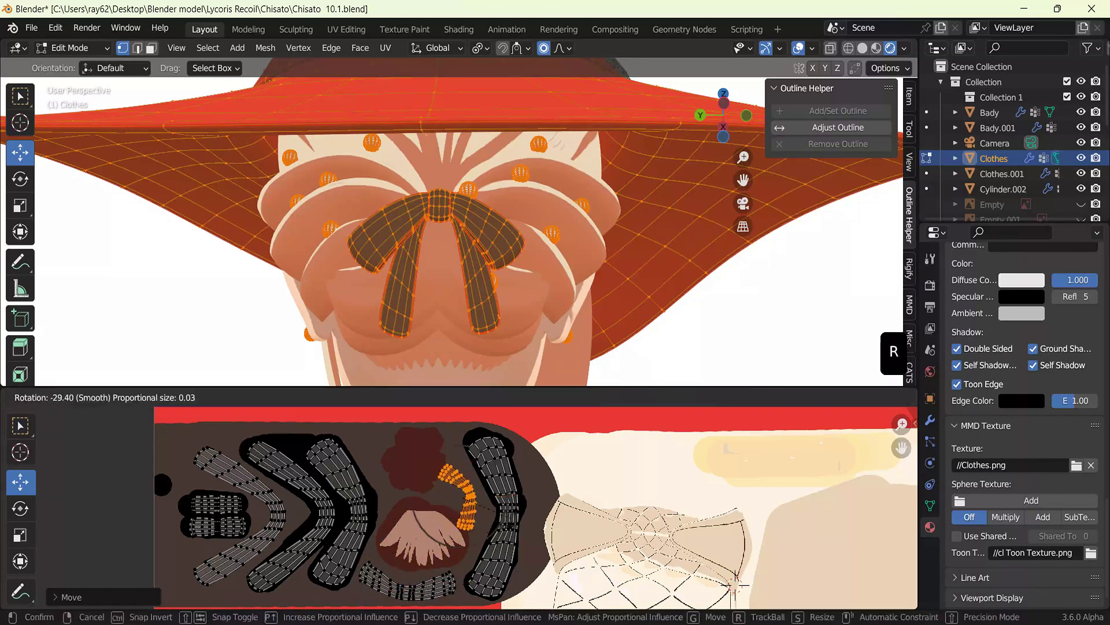
key("s")
key("g")
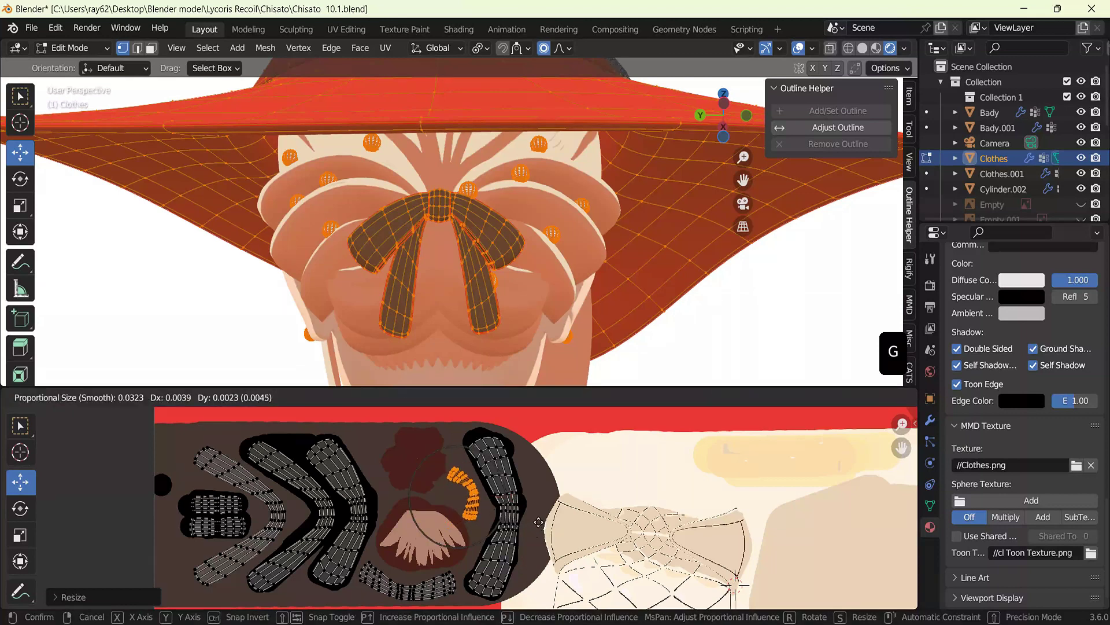
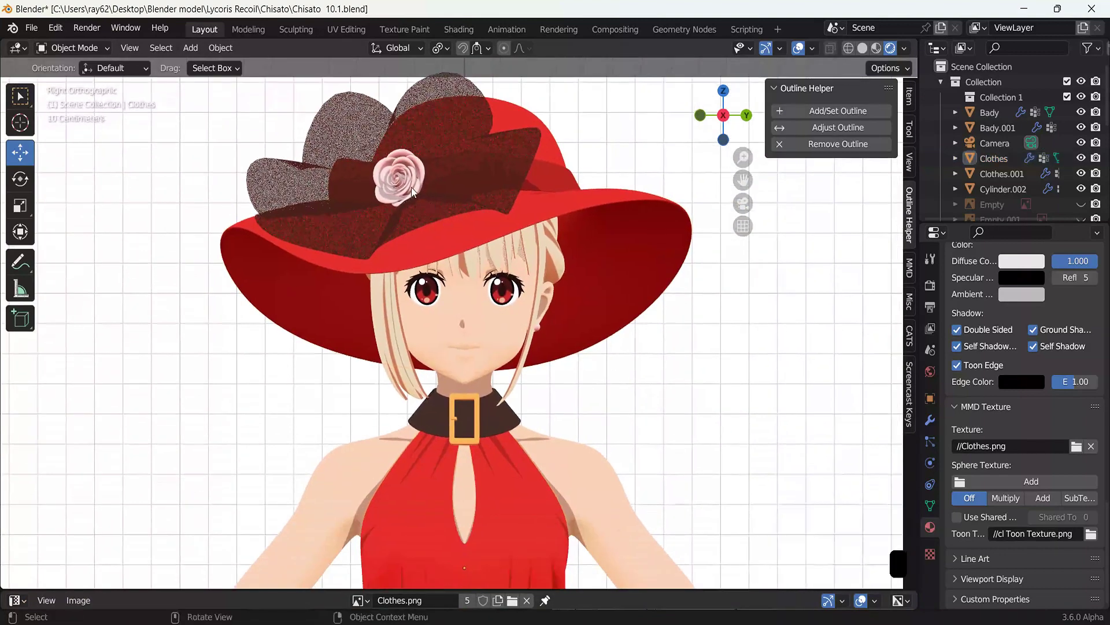
Step: Review the whole model from the side and front, then save Chisato 10.1.blend
scroll("down", 3)
scroll("down", 3)
middle_click(587, 367)
scroll("down", 3)
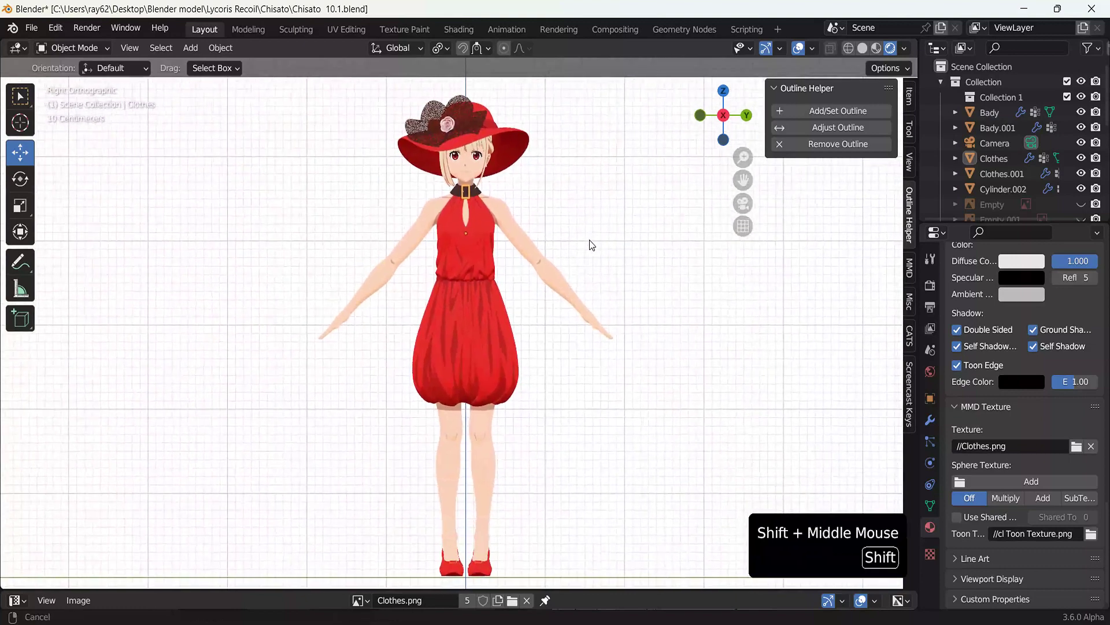
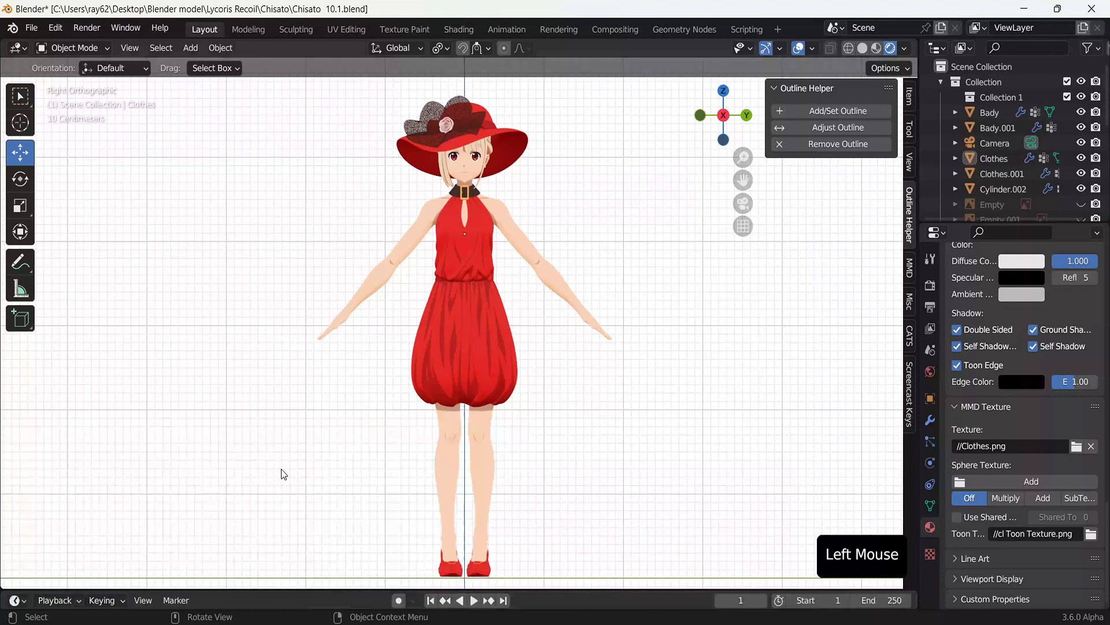
middle_click(624, 465)
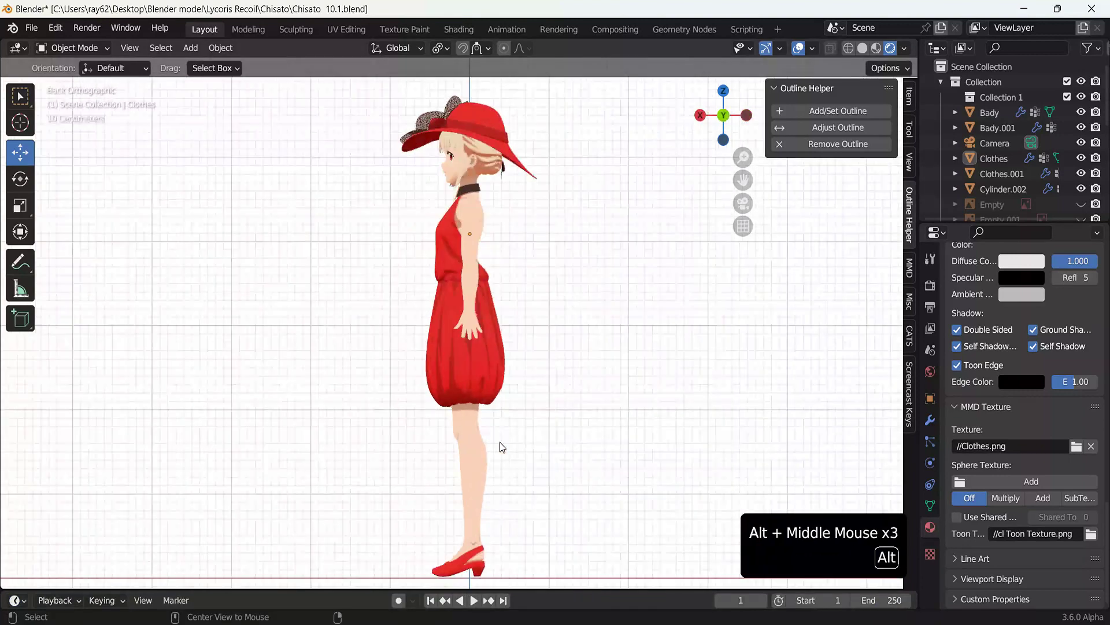
left_click(604, 454)
left_click(551, 387)
key("ctrl+s")
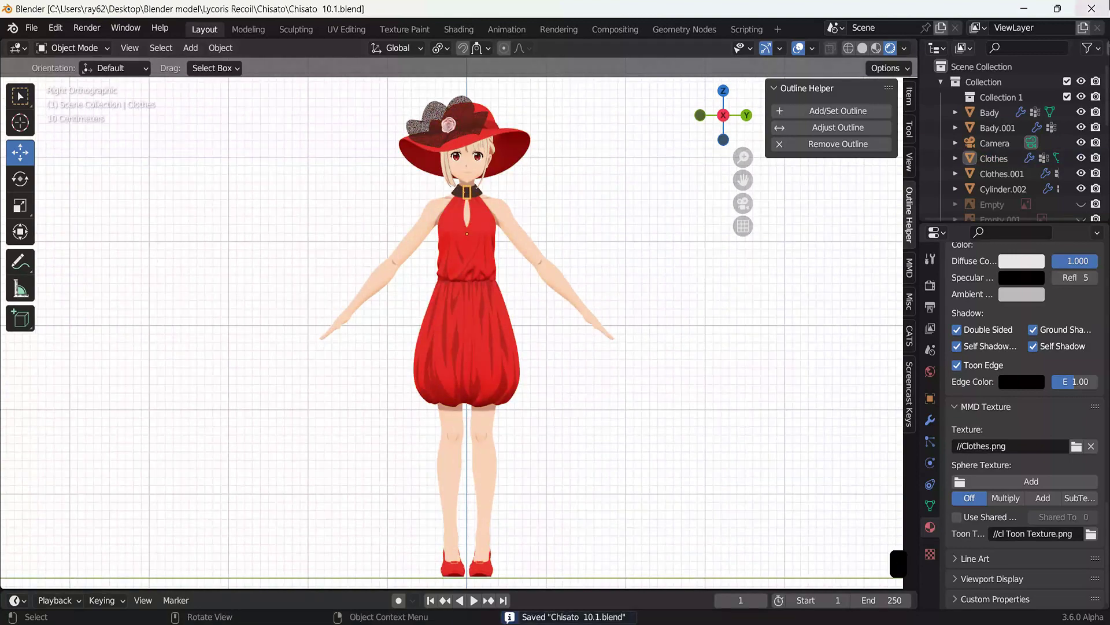